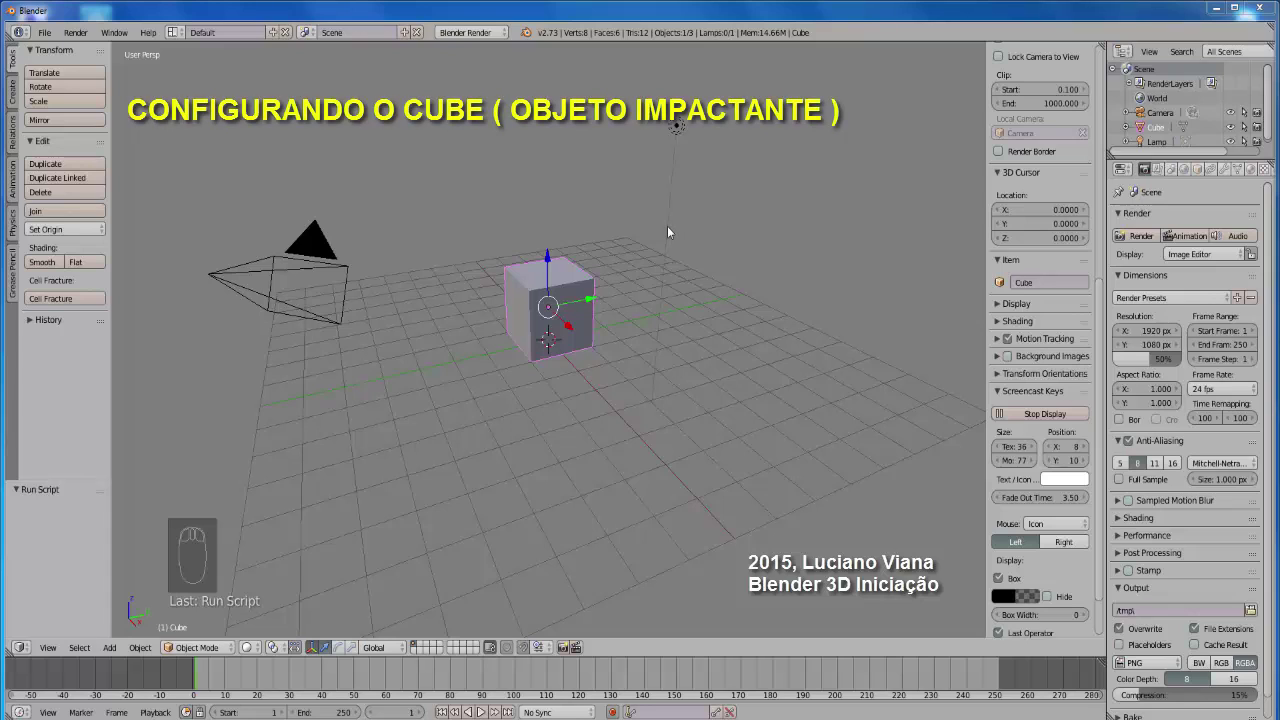
- Scale the default cube into a long, thin, flat bar and hide the sidebar
{"action": "key", "text": "s"}
{"action": "left_click_drag", "start_coordinate": [673, 255], "coordinate": [670, 257]}
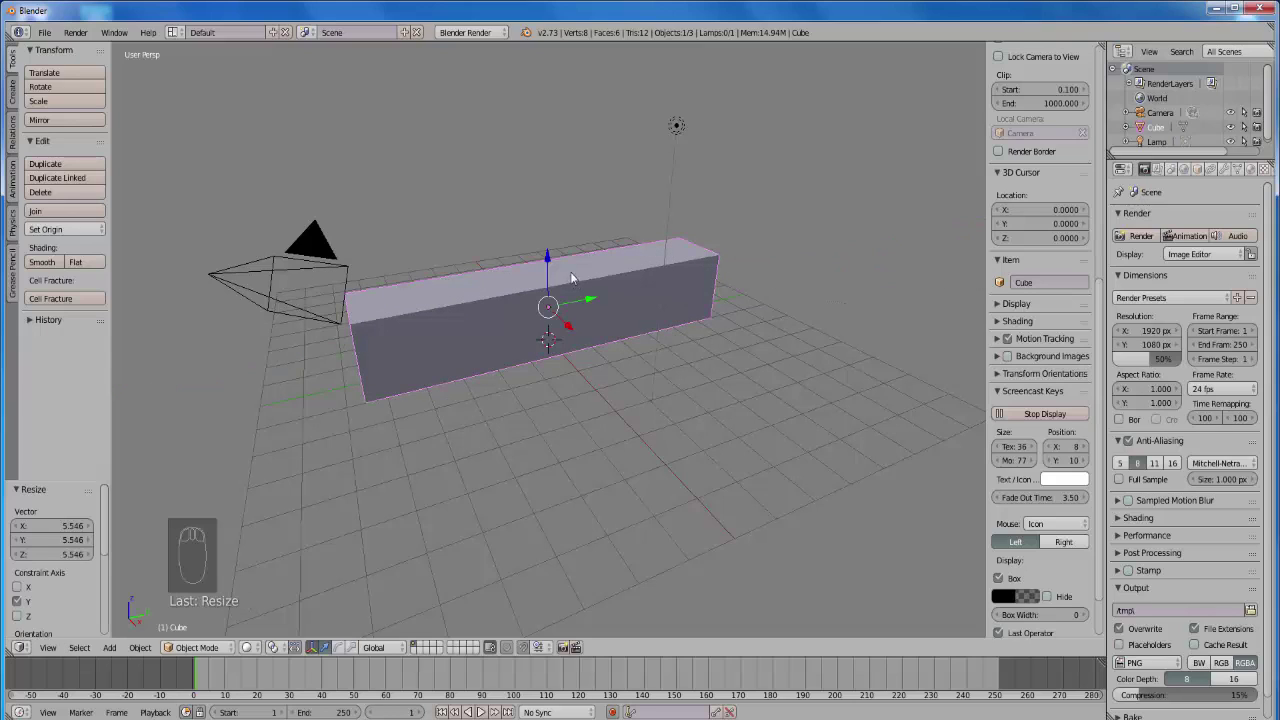
{"action": "key", "text": "s"}
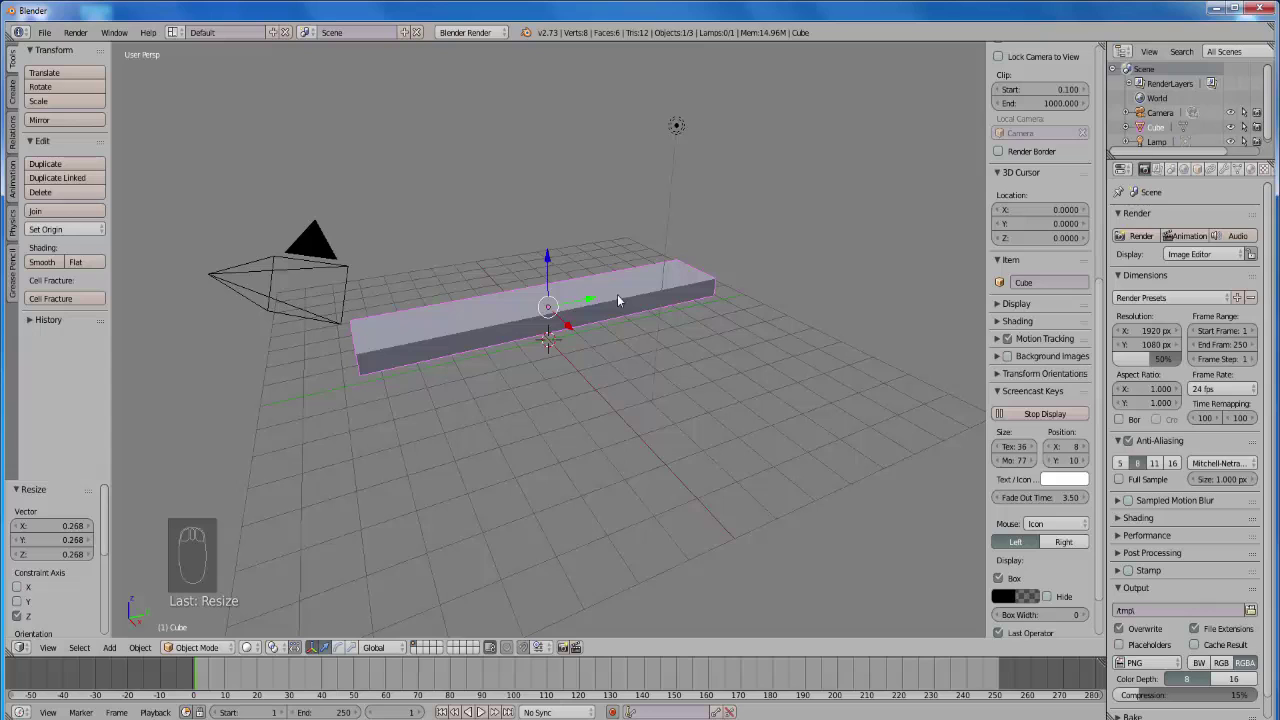
{"action": "key", "text": "n"}
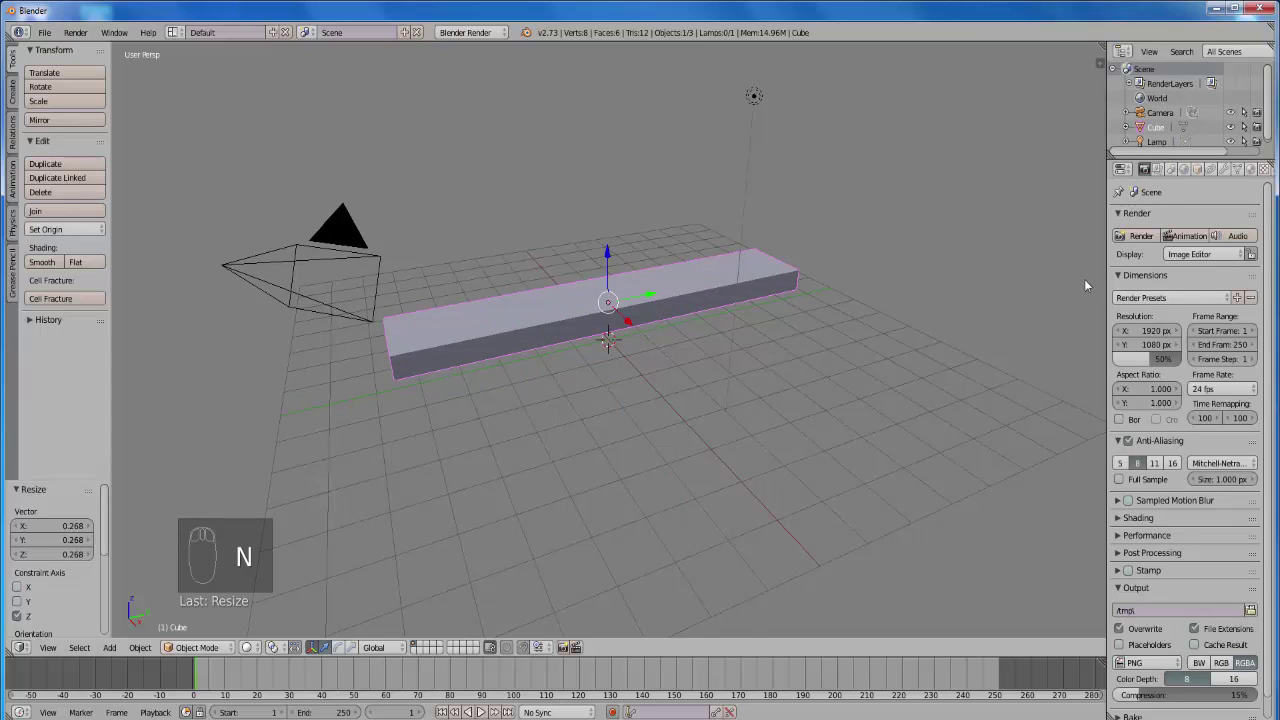
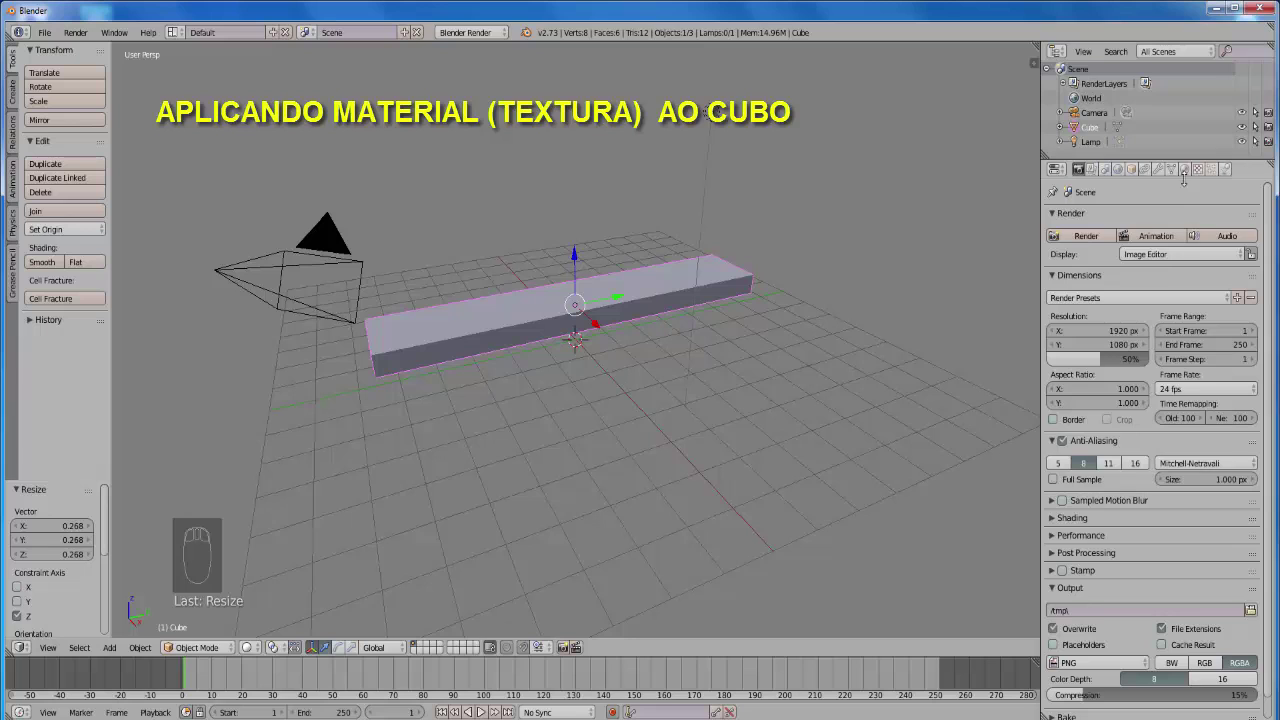
- Add an image texture of cracked earth to the beam's material from the textures folder
{"action": "left_click", "coordinate": [1192, 177]}
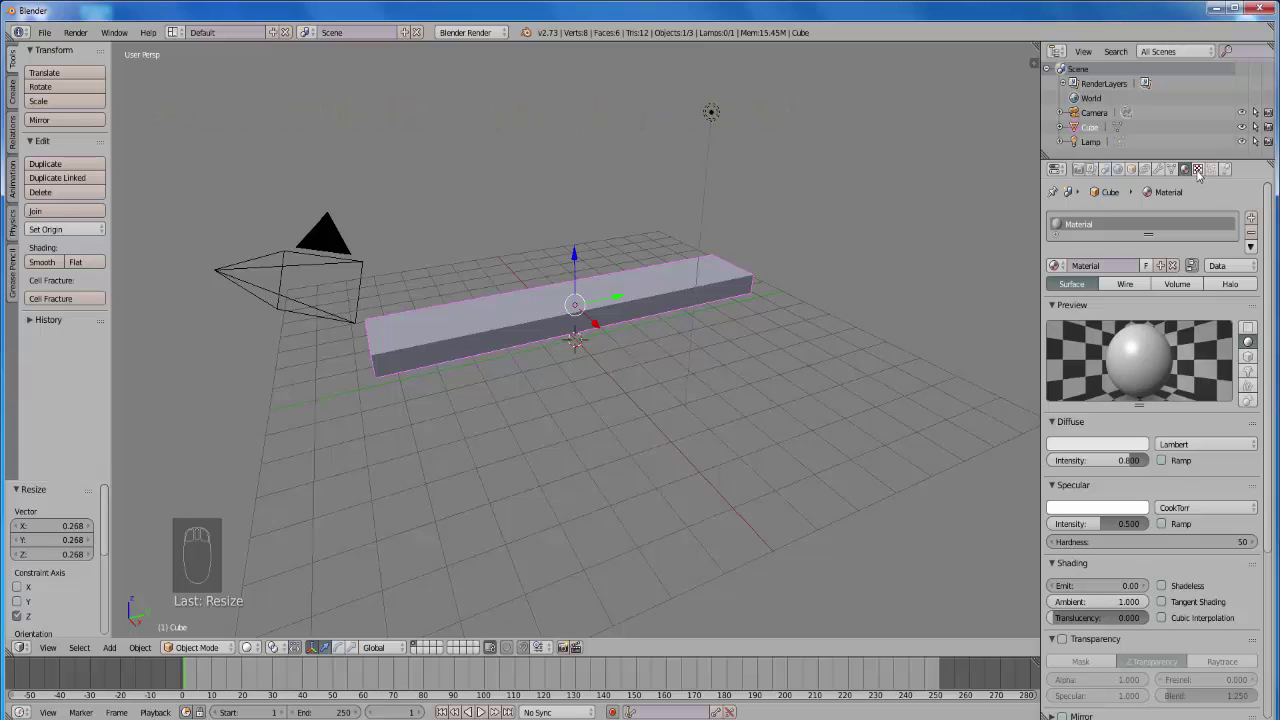
{"action": "left_click", "coordinate": [1203, 175]}
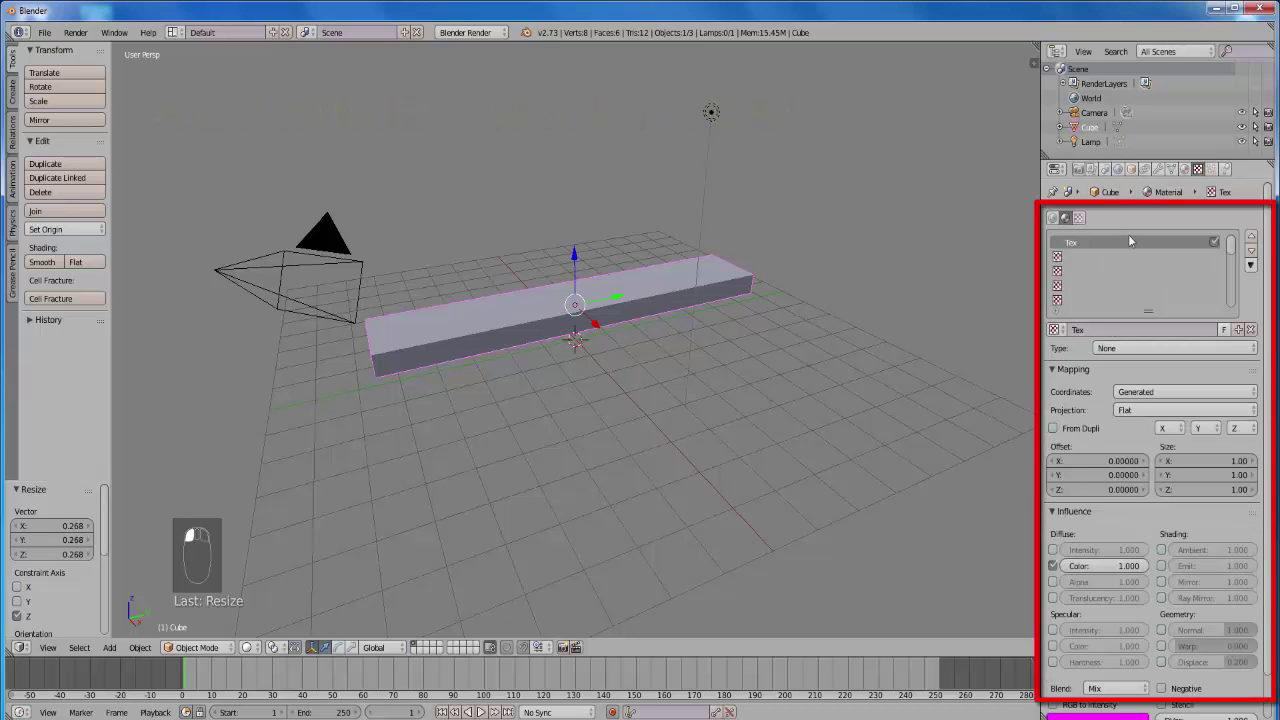
{"action": "left_click_drag", "start_coordinate": [1067, 260], "coordinate": [1193, 498]}
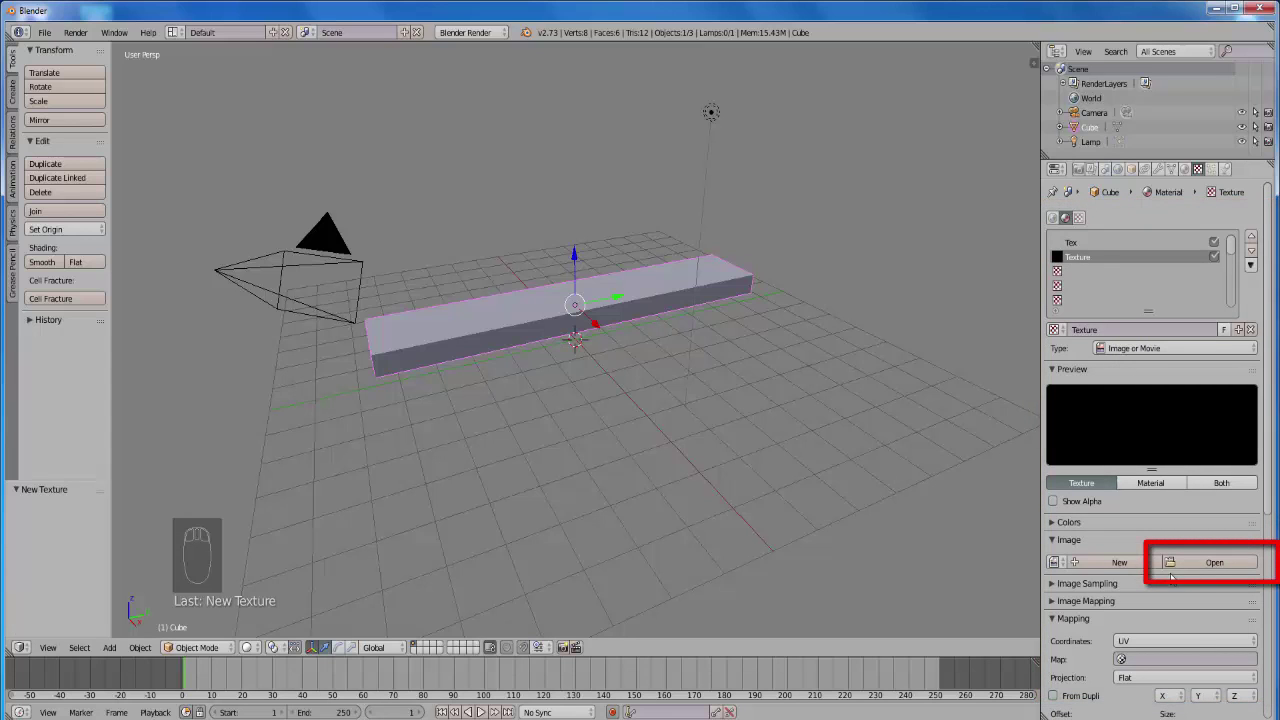
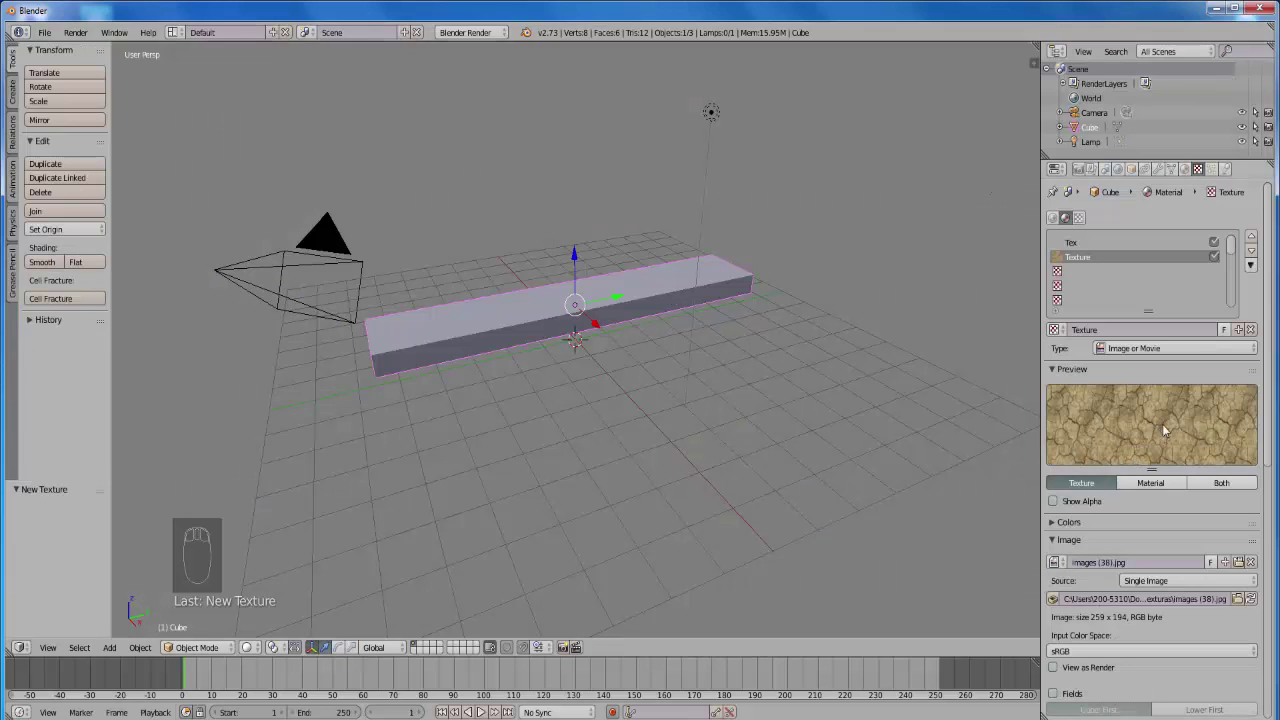
{"action": "left_click", "coordinate": [1191, 176]}
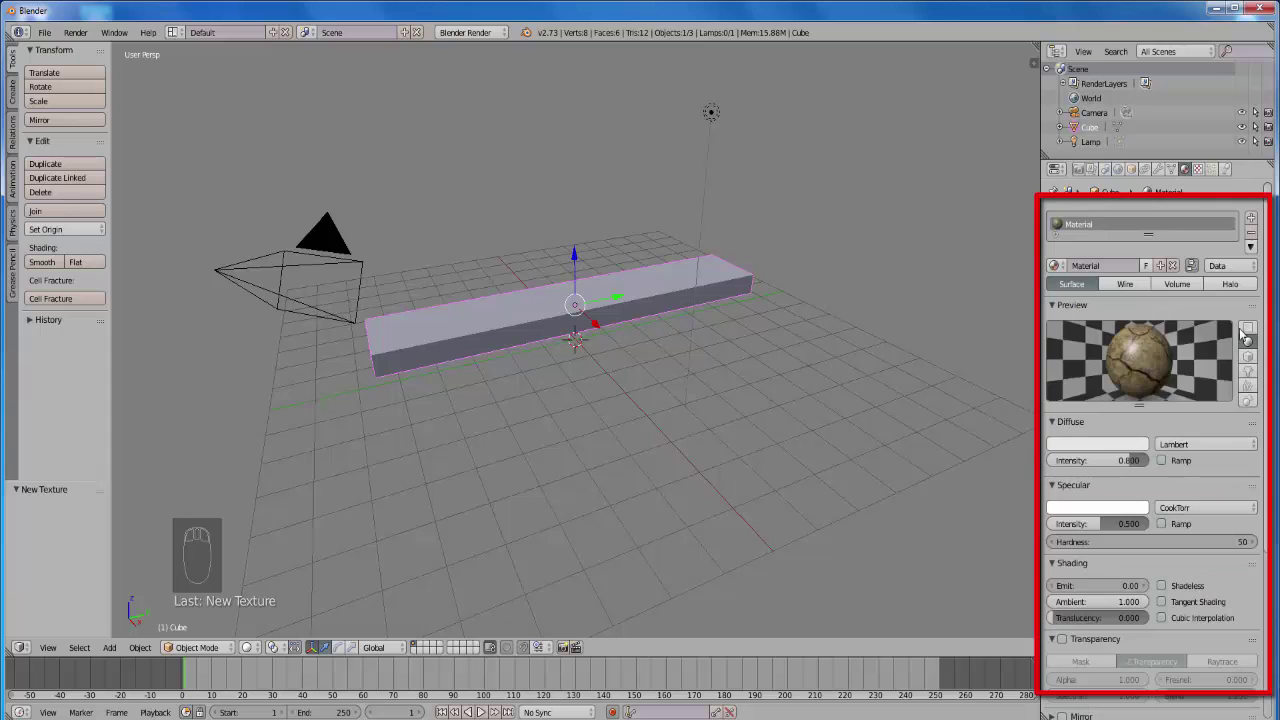
- Set the beam material's specular intensity to 0, enable Face Textures, and enter Edit Mode
{"action": "left_click", "coordinate": [1256, 334]}
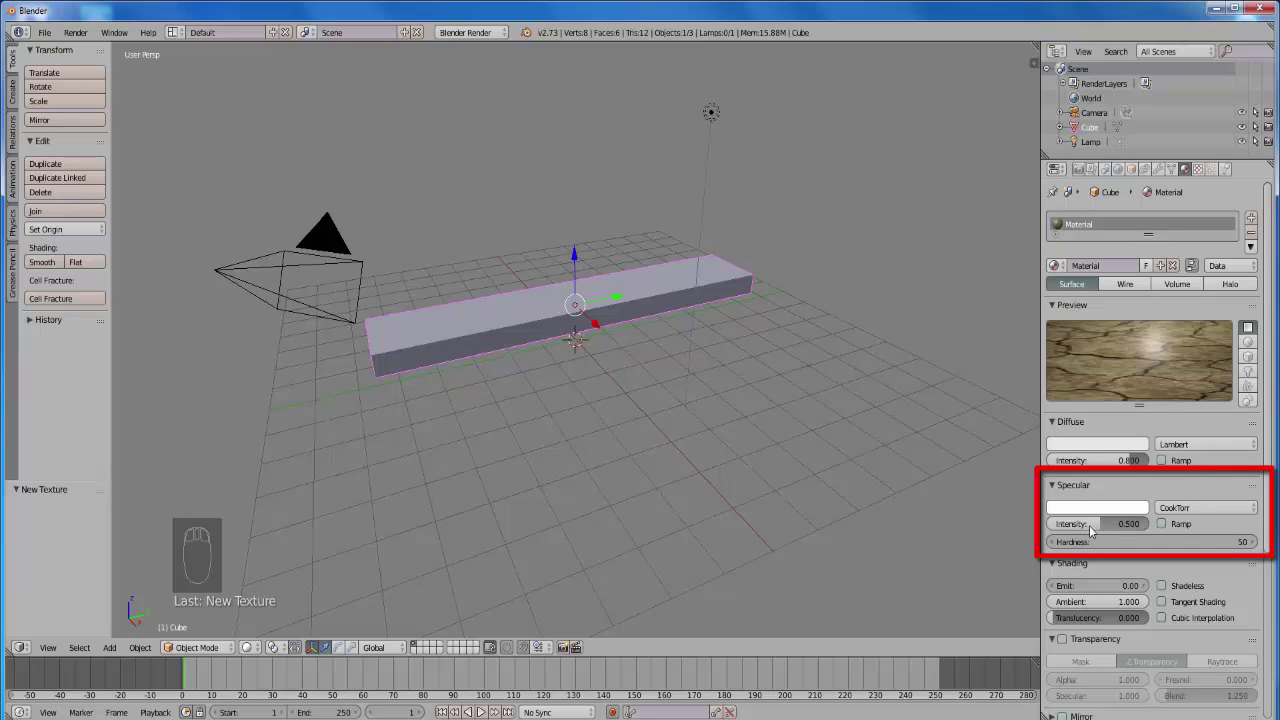
{"action": "left_click", "coordinate": [1103, 529]}
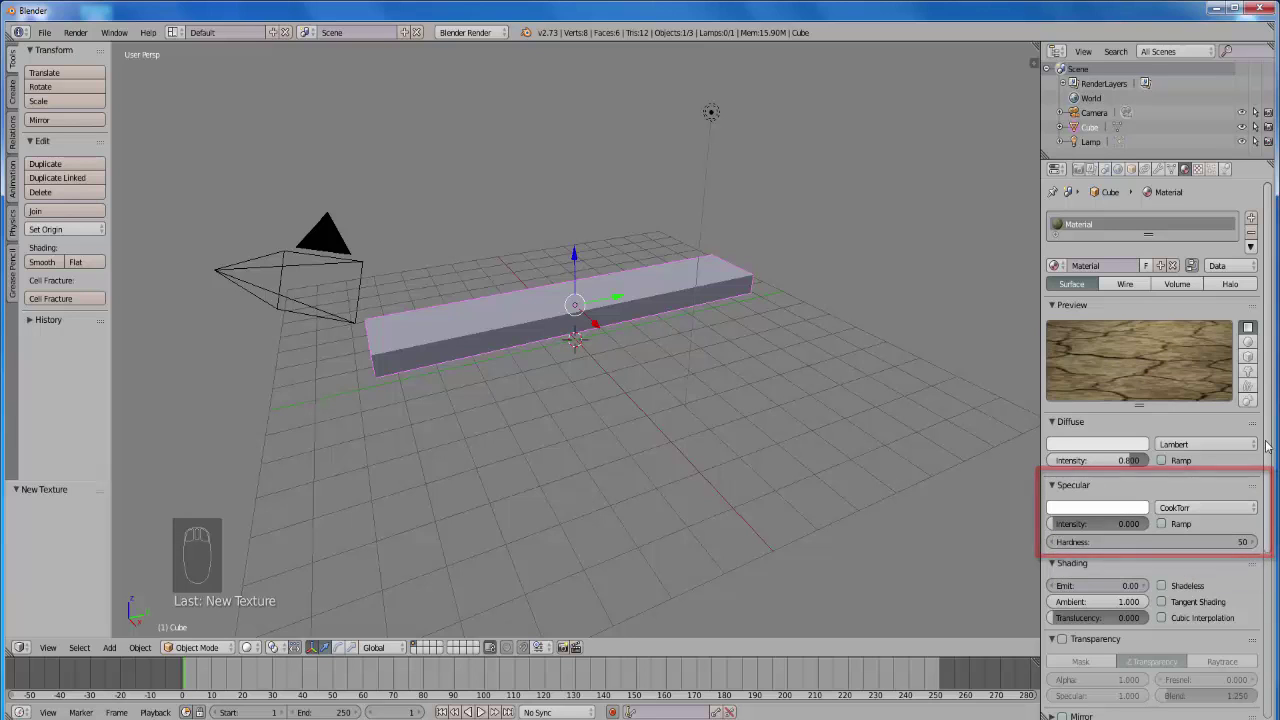
{"action": "left_click", "coordinate": [1271, 455]}
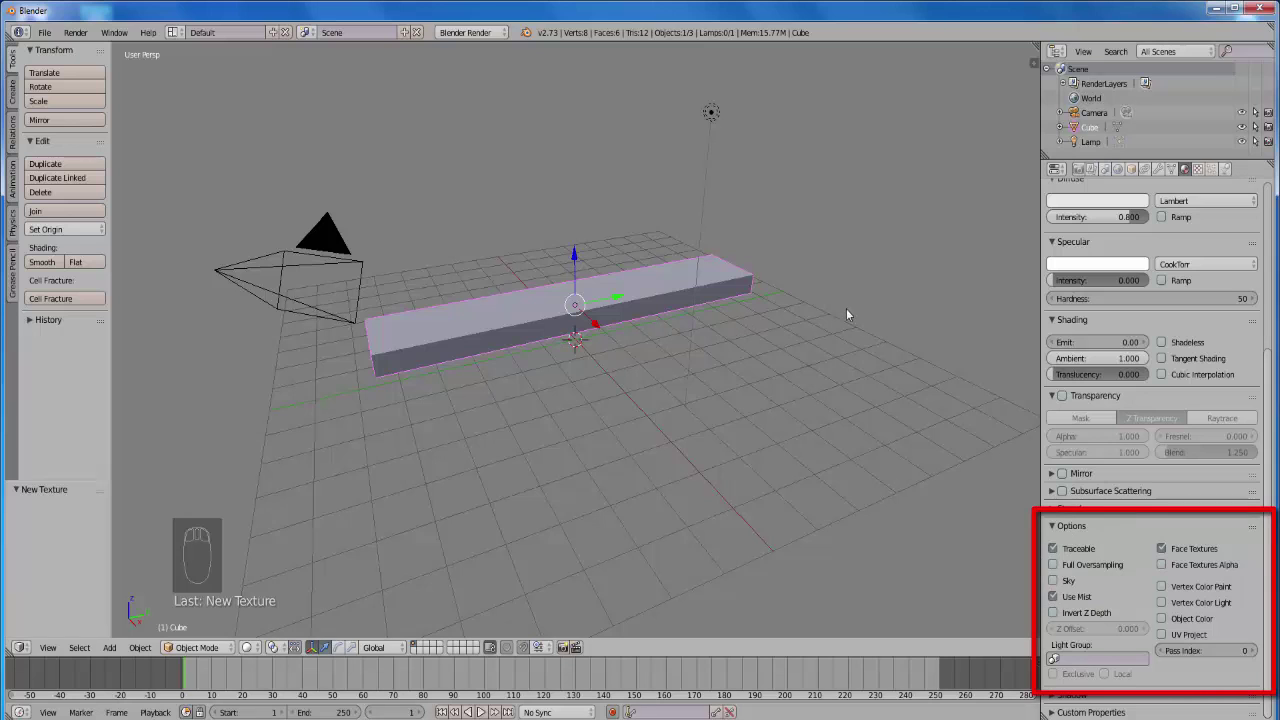
{"action": "left_click_drag", "start_coordinate": [846, 313], "coordinate": [830, 335]}
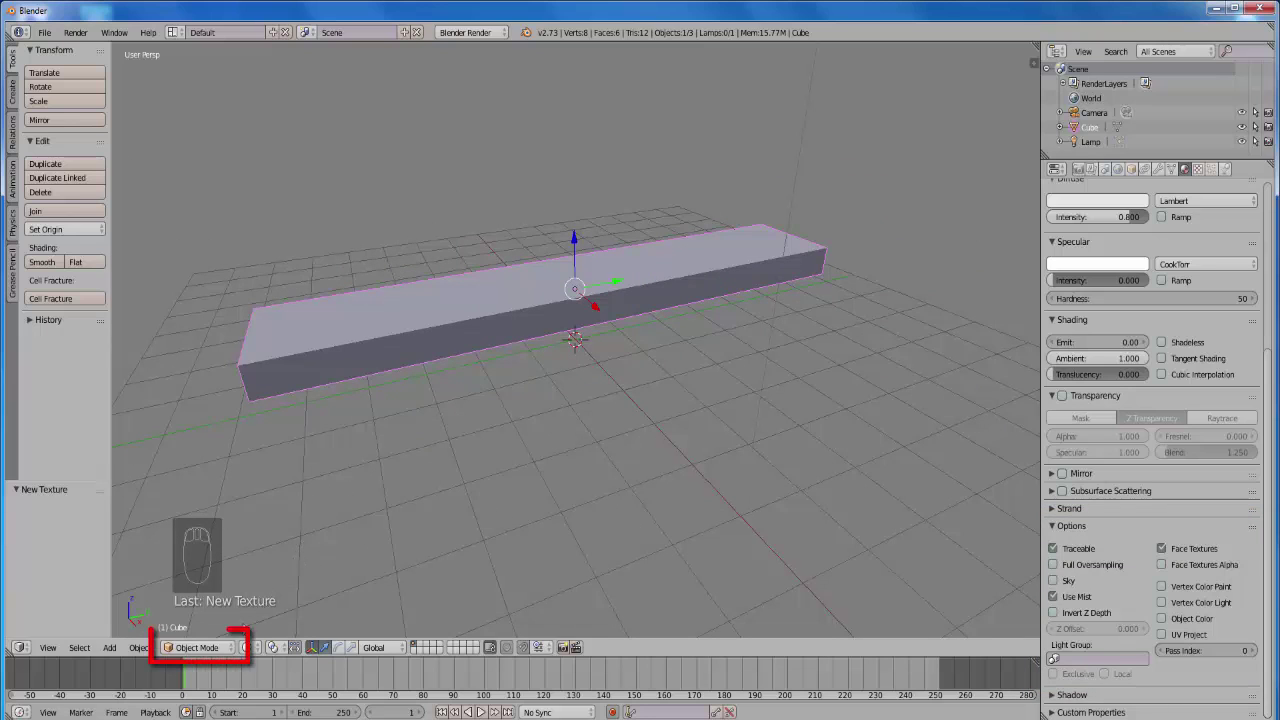
{"action": "left_click", "coordinate": [238, 651]}
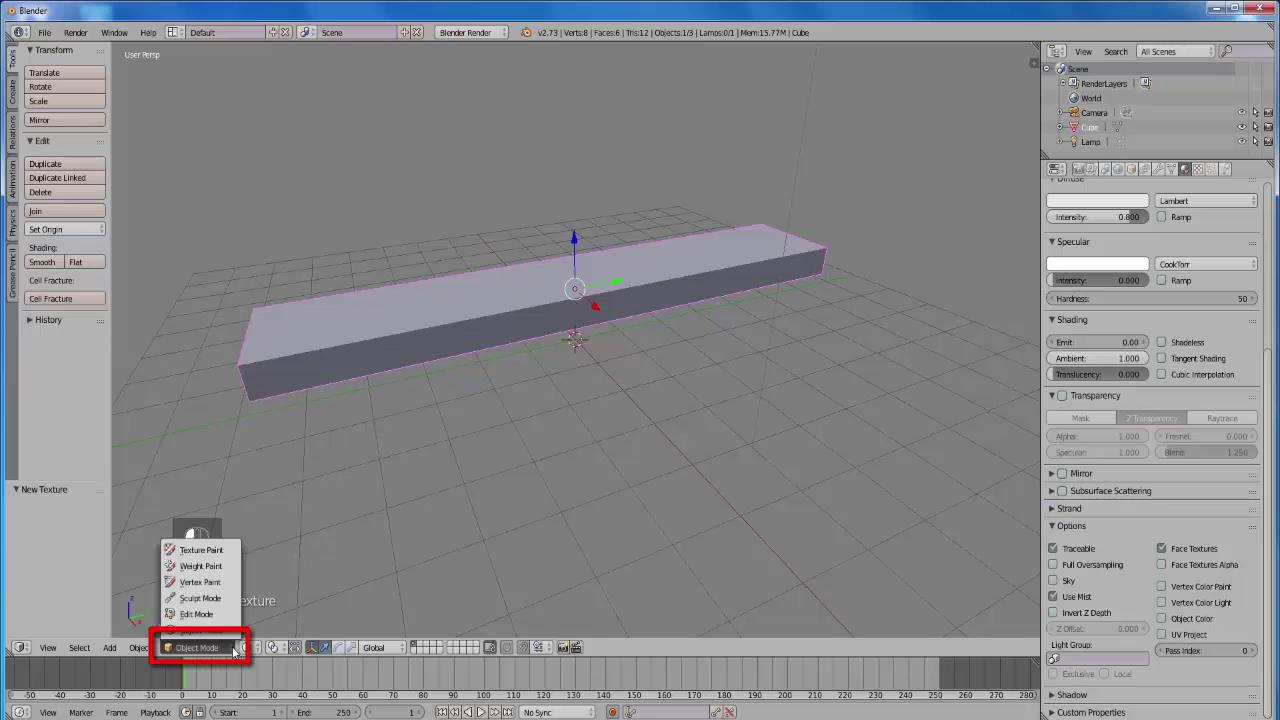
{"action": "type", "text": "exture"}
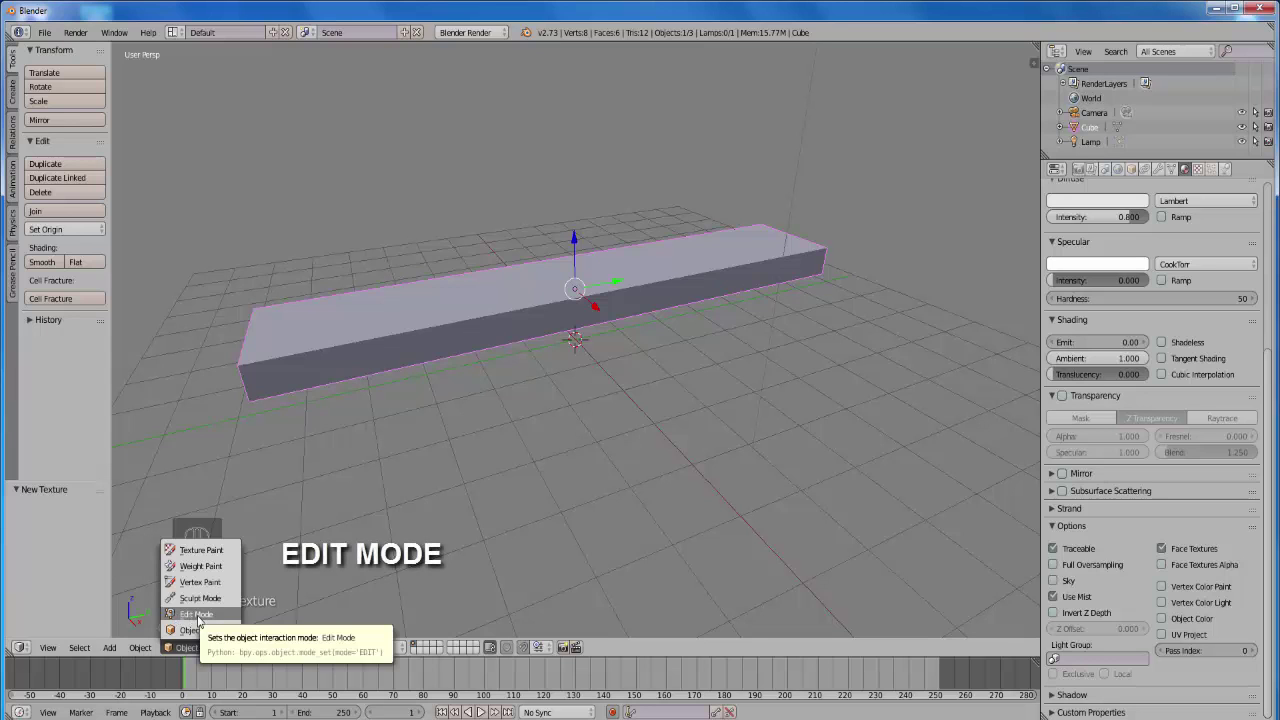
- Unwrap the beam's mesh and switch viewport shading to Texture so the wood grain shows
{"action": "type", "text": "exture"}
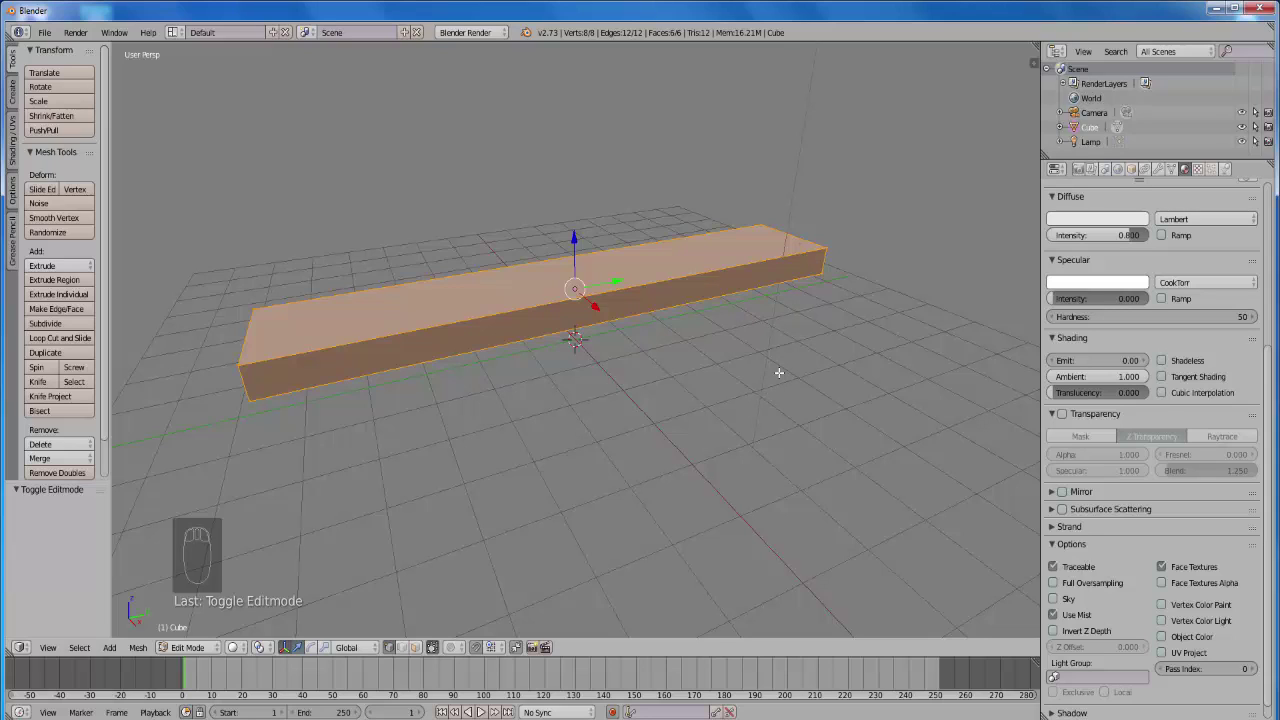
{"action": "key", "text": "u"}
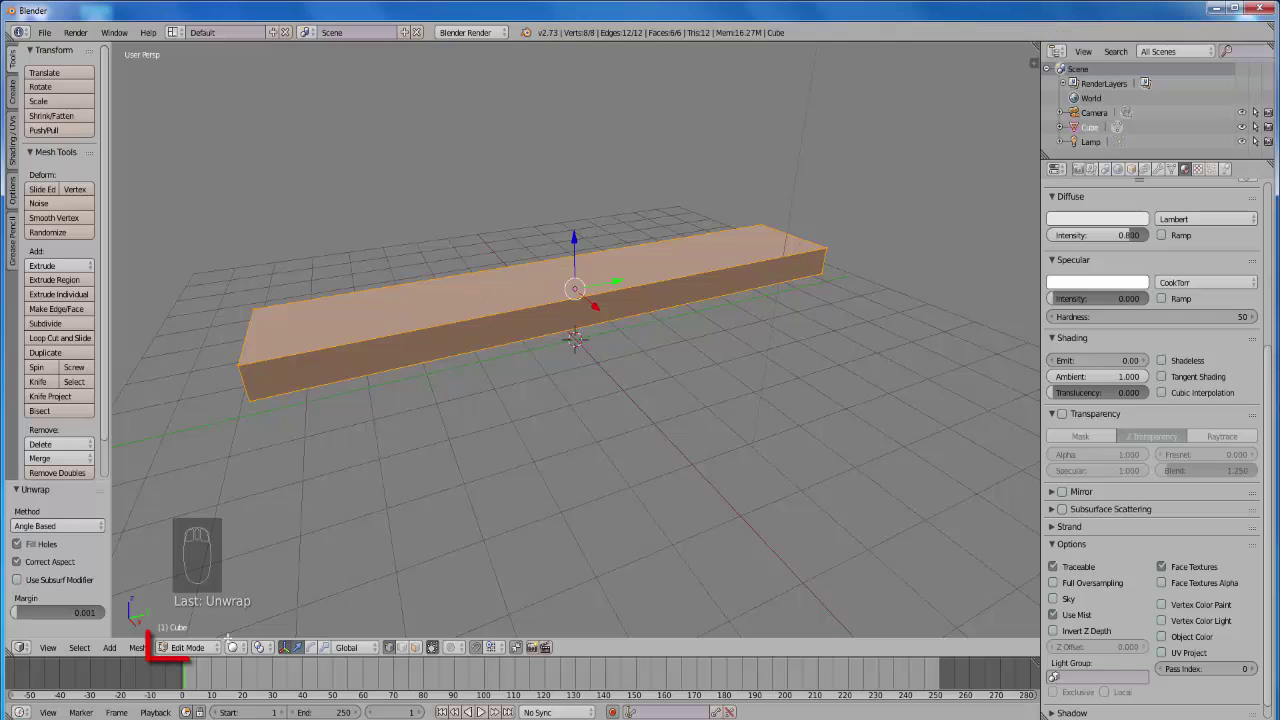
{"action": "left_click", "coordinate": [222, 650]}
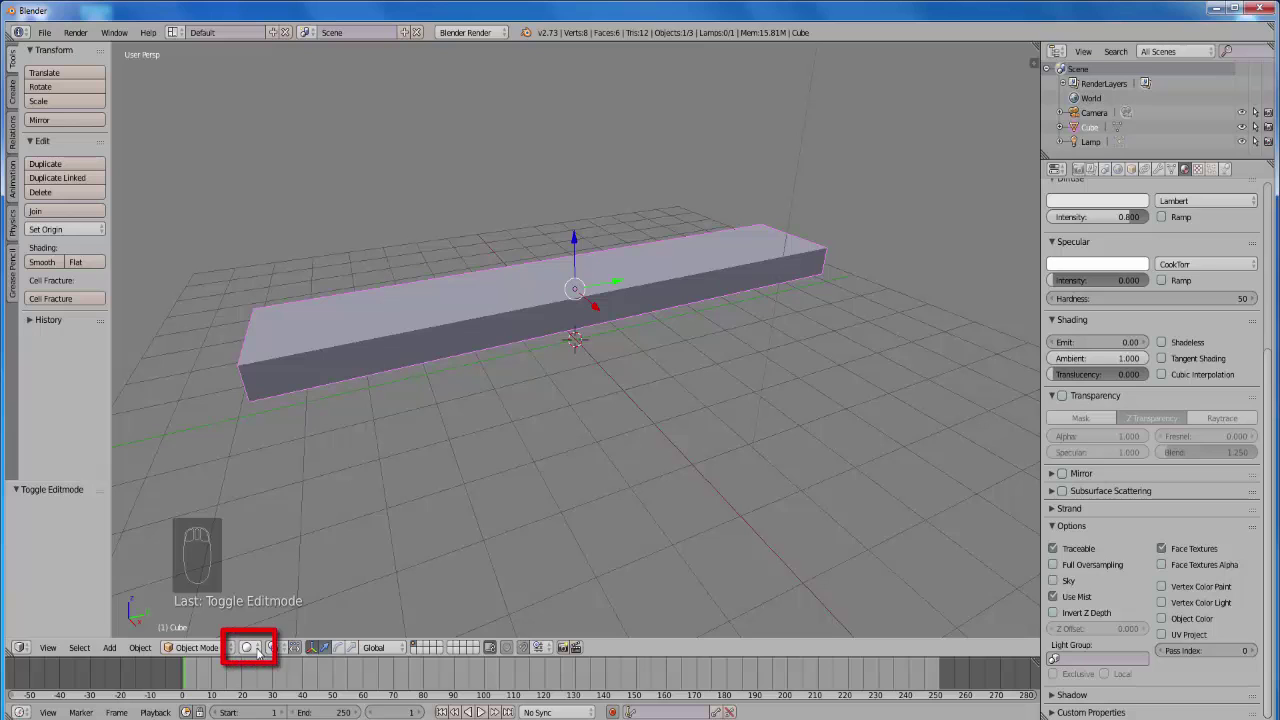
{"action": "left_click", "coordinate": [263, 653]}
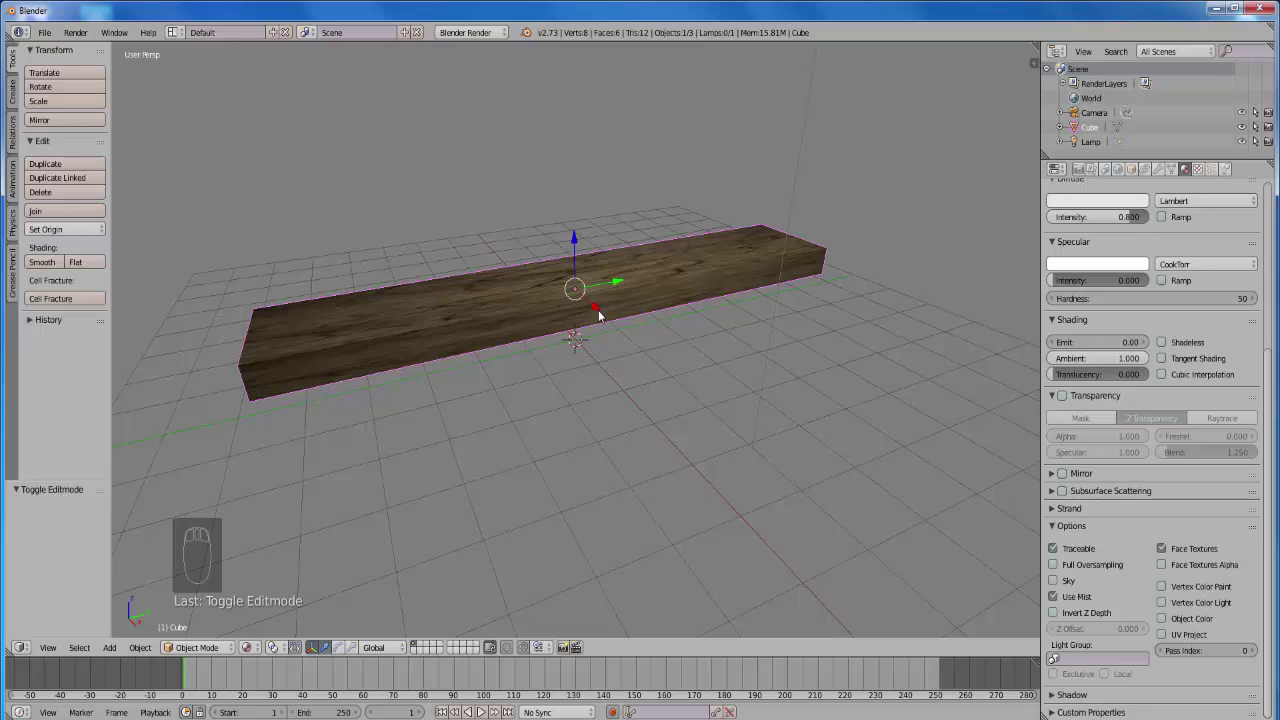
- Raise the beam, add a plane at the scene centre and scale it to about 7.8 as a floor
{"action": "left_click", "coordinate": [604, 315]}
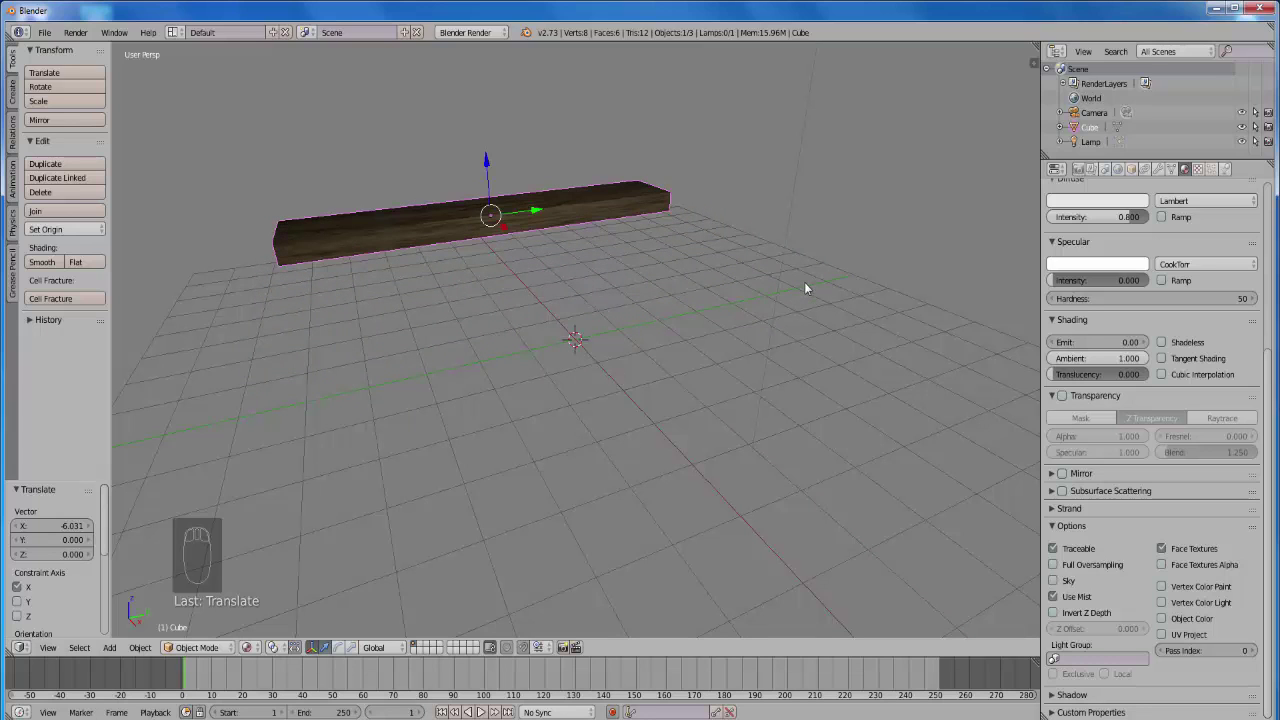
{"action": "key", "text": "shift+a"}
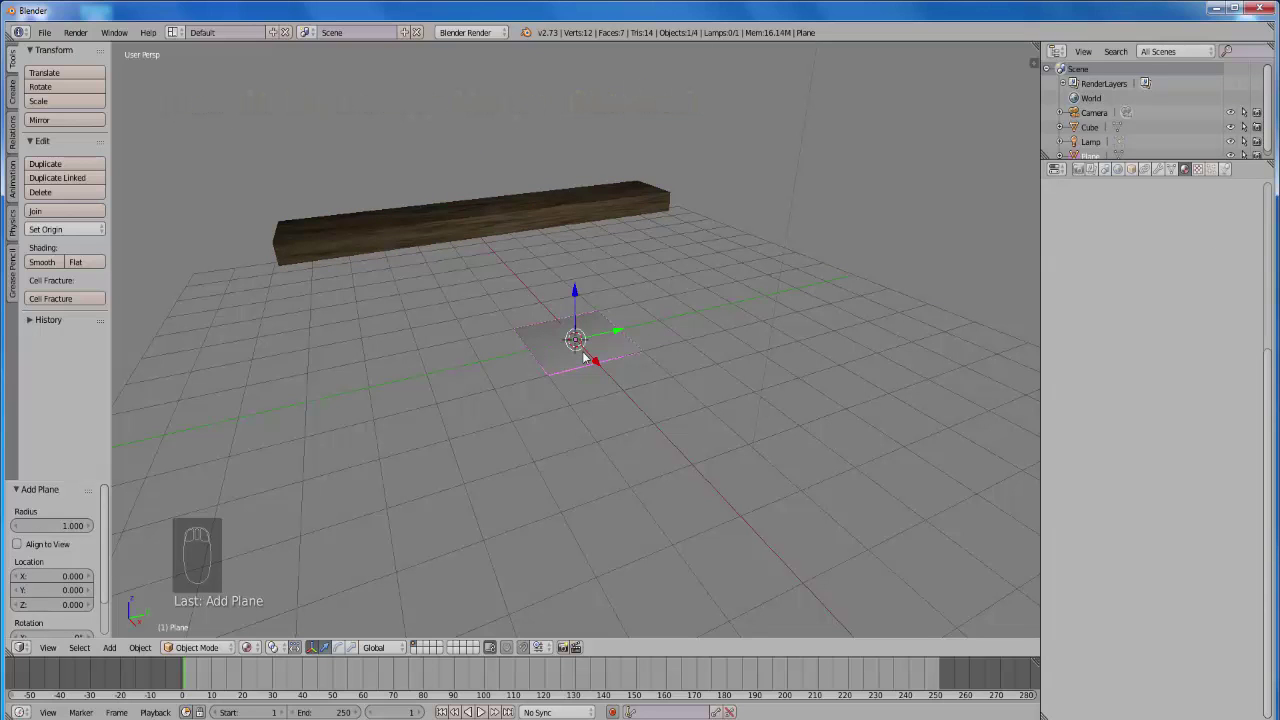
{"action": "key", "text": "s"}
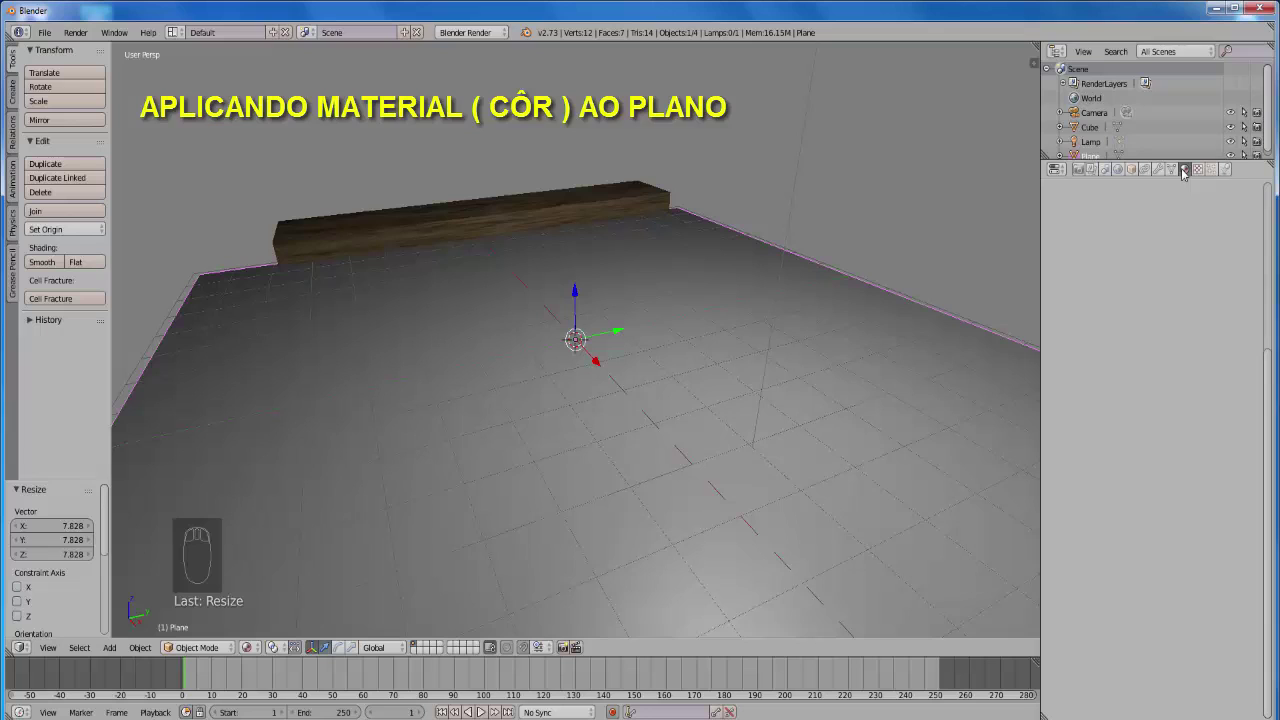
- Give the floor plane a new pale yellow diffuse material with specular intensity 0
{"action": "left_click_drag", "start_coordinate": [1193, 172], "coordinate": [1188, 185]}
{"action": "left_click", "coordinate": [1126, 270]}
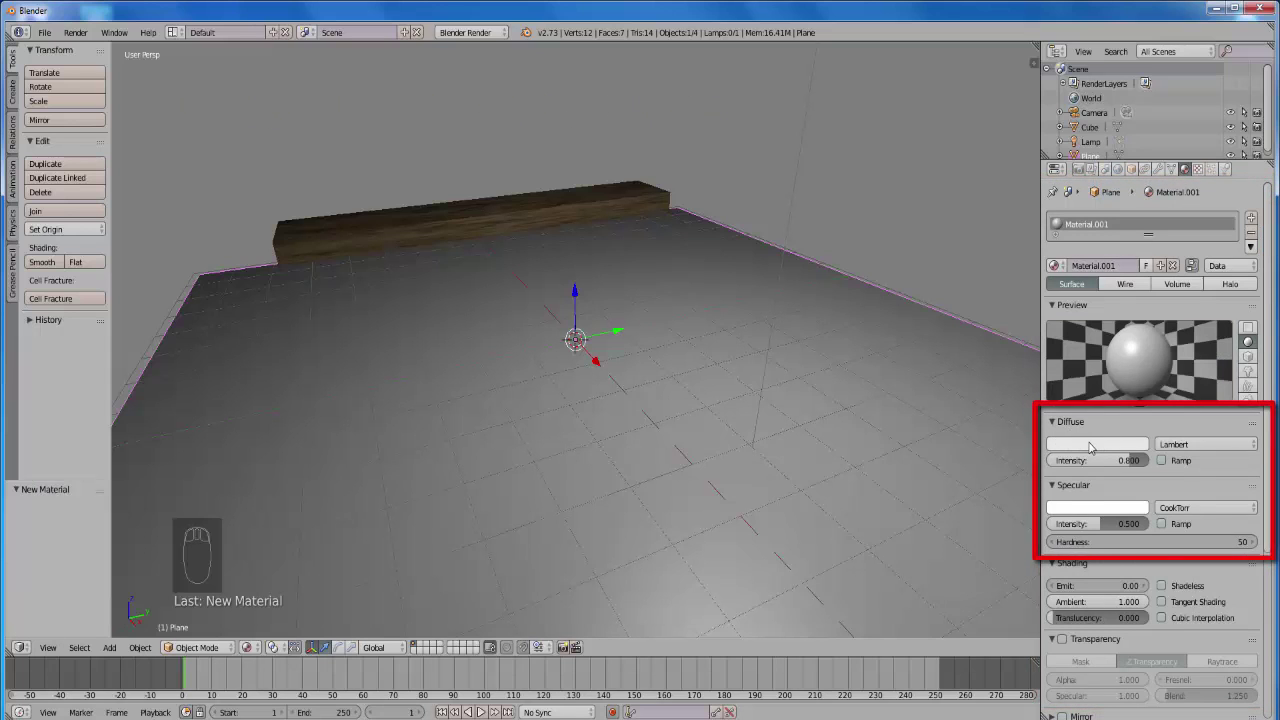
{"action": "left_click", "coordinate": [1095, 448]}
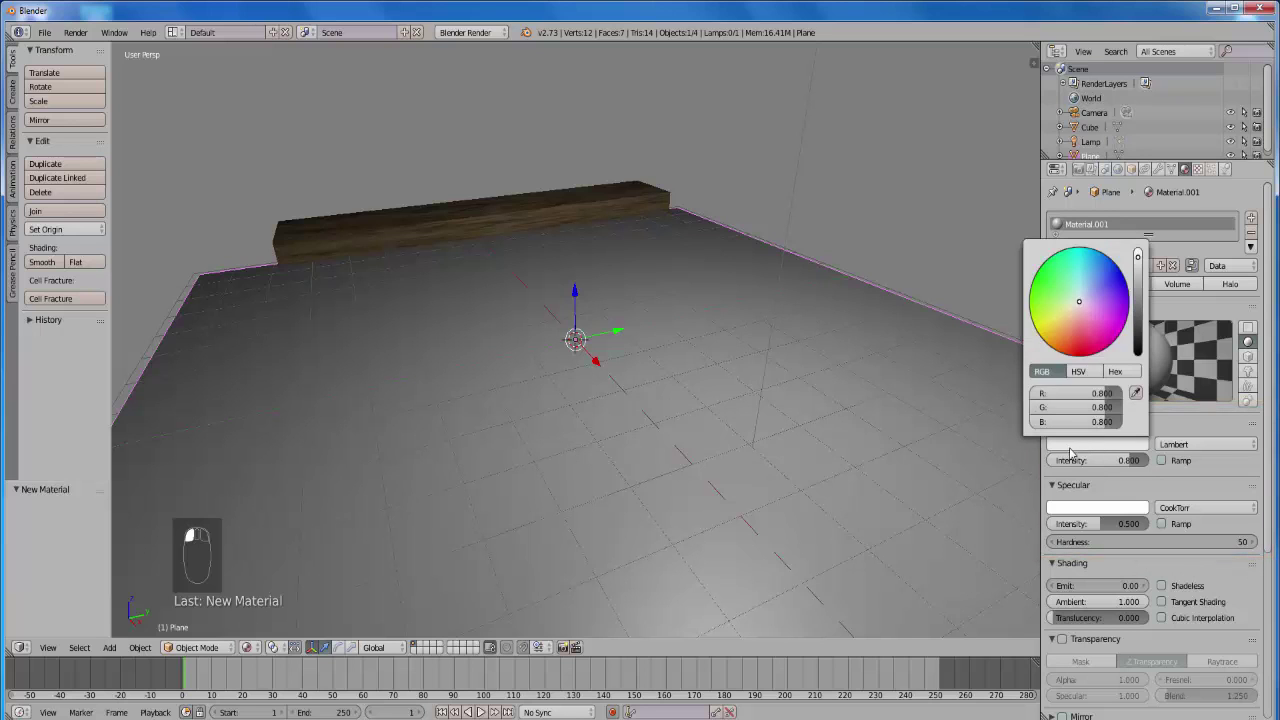
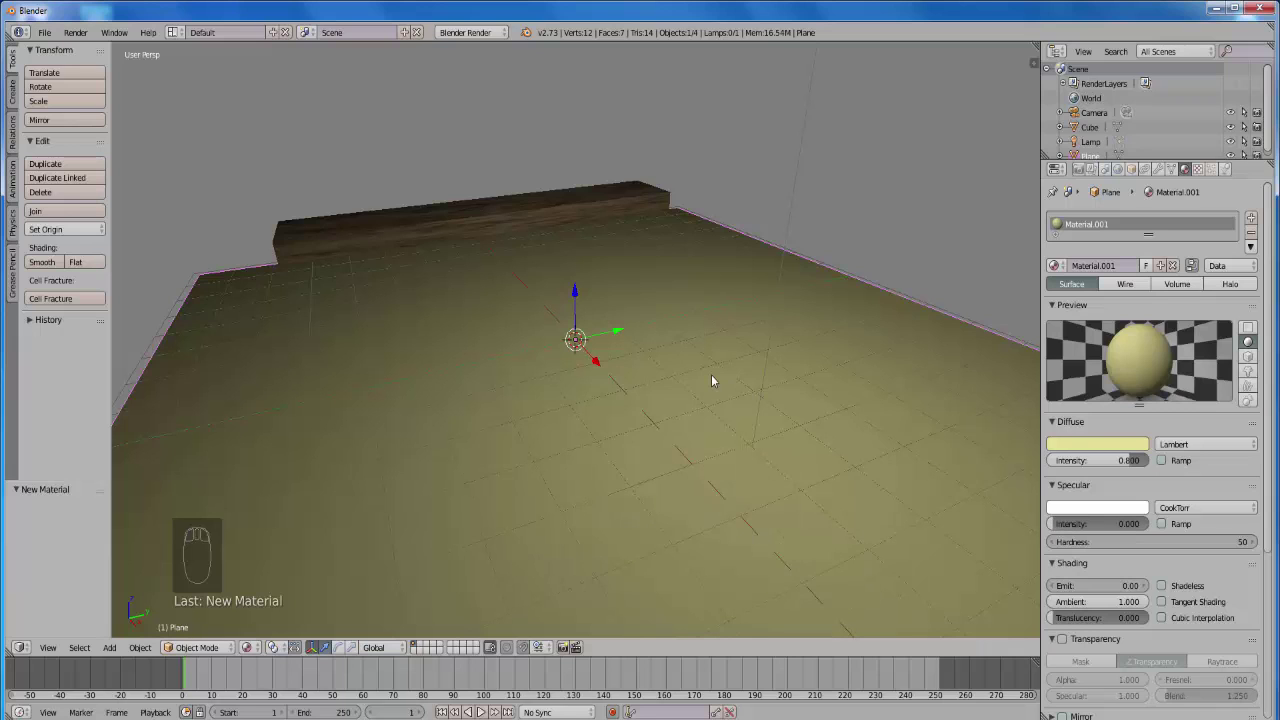
{"action": "left_click_drag", "start_coordinate": [719, 380], "coordinate": [523, 258]}
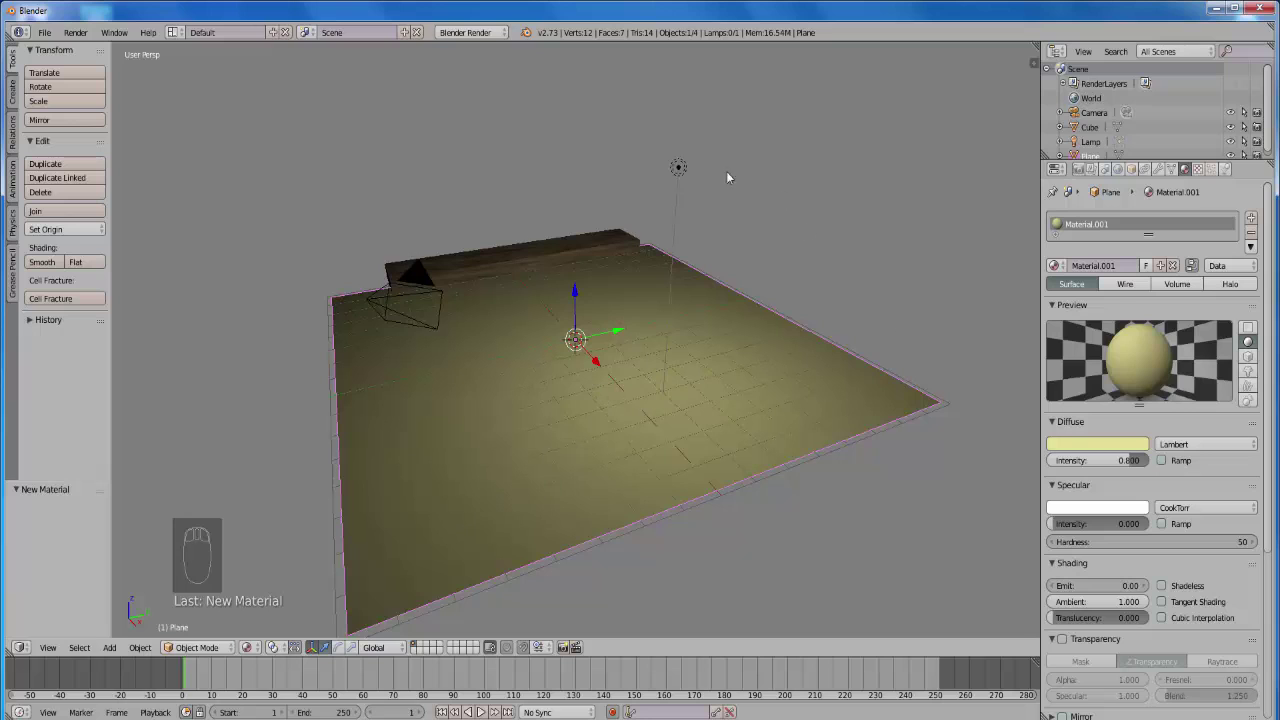
- Set the lamp's energy to 2, move it to the floor's upper corner and duplicate it below
{"action": "left_click_drag", "start_coordinate": [684, 167], "coordinate": [187, 81]}
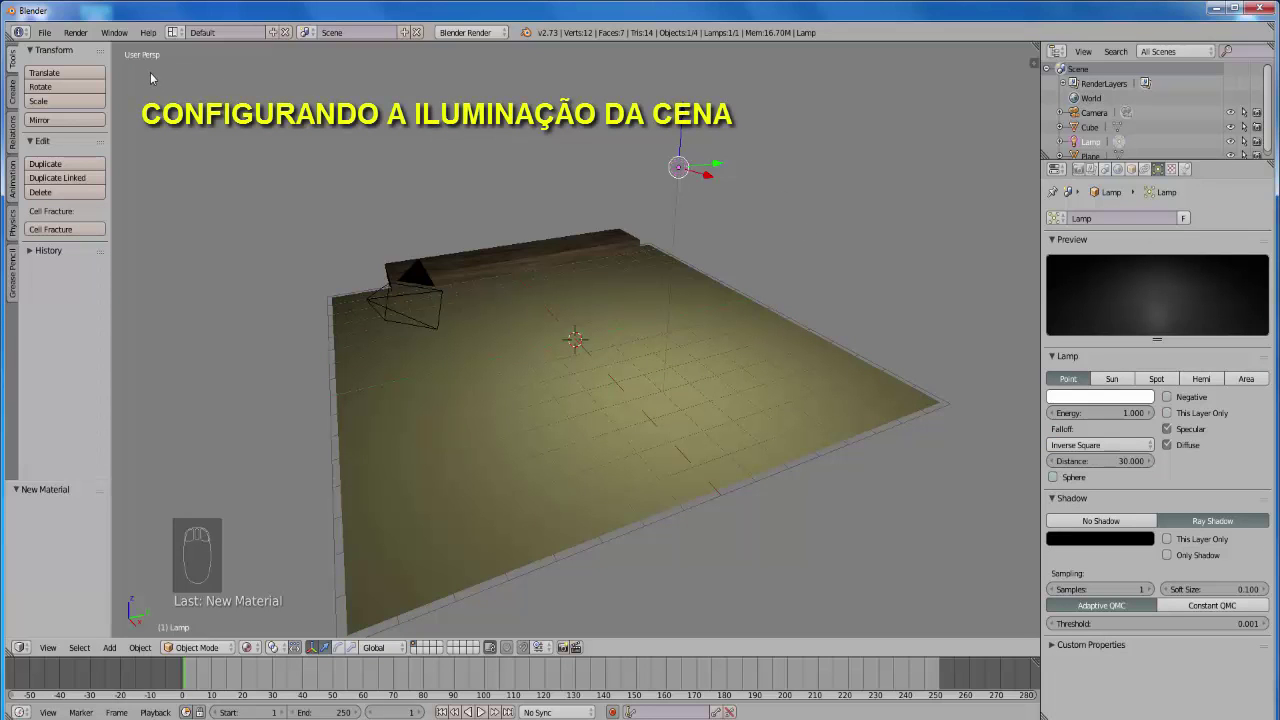
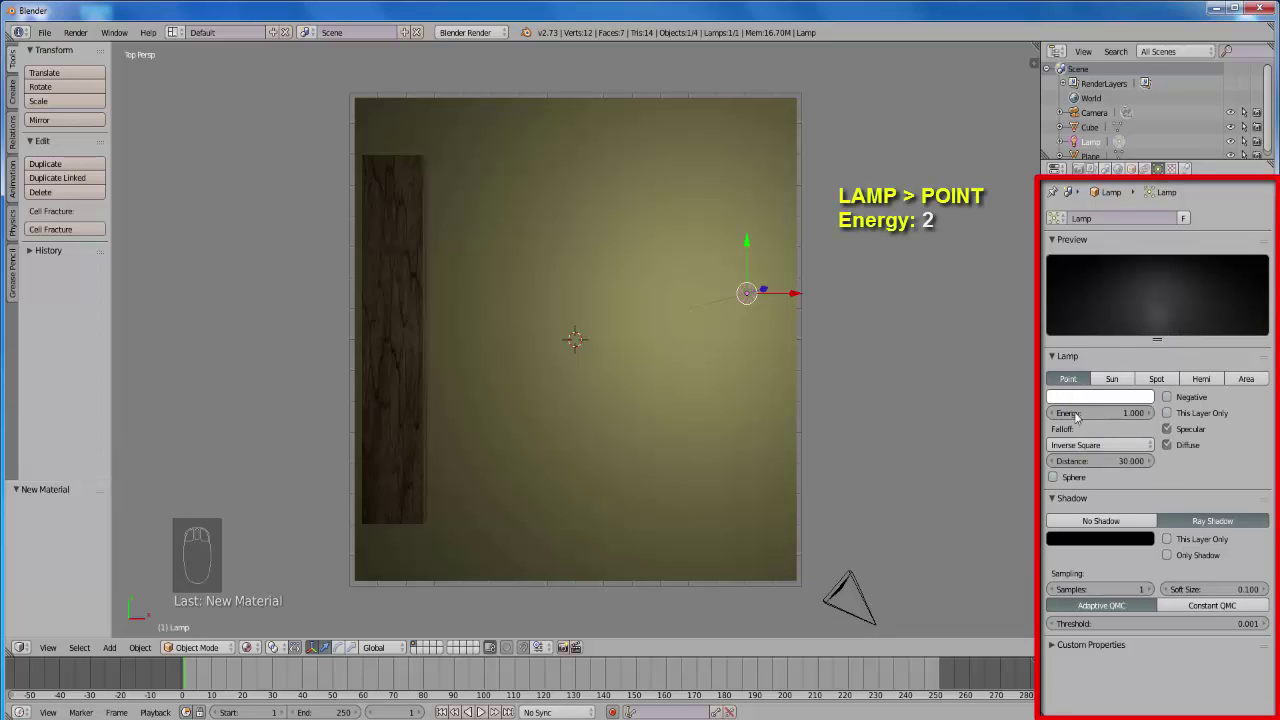
{"action": "left_click", "coordinate": [1102, 418]}
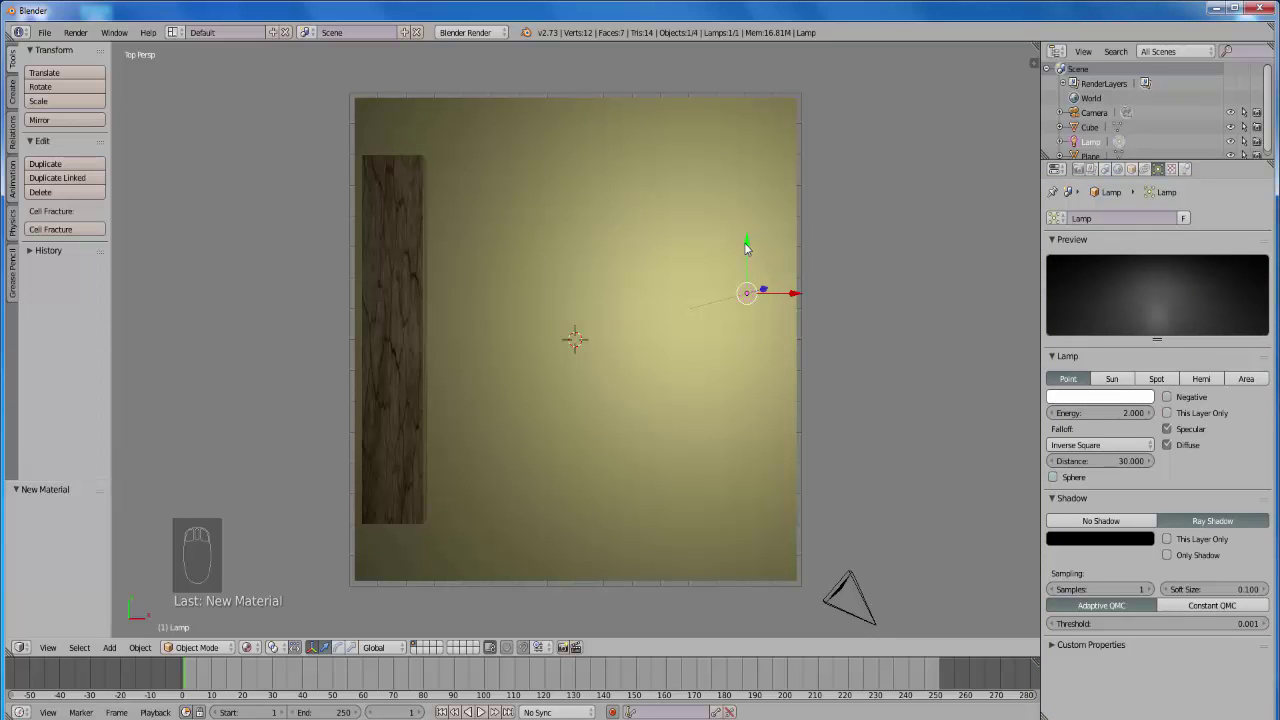
{"action": "left_click", "coordinate": [754, 250]}
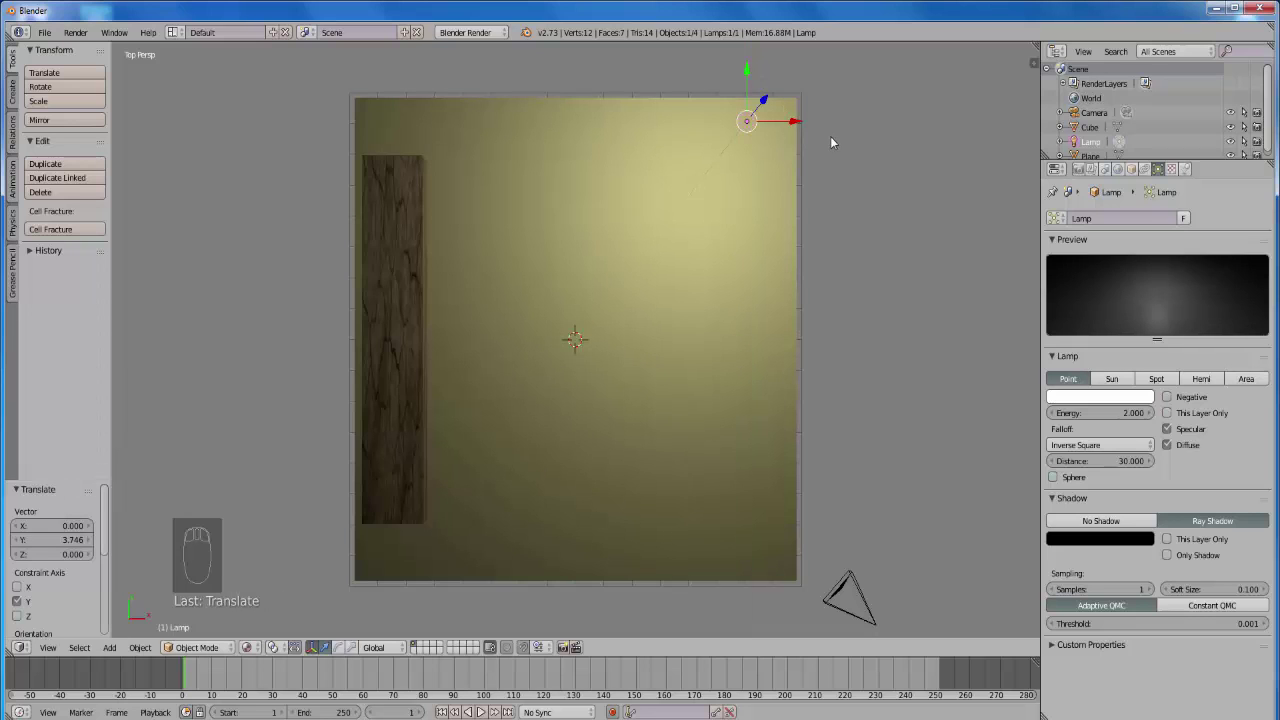
{"action": "key", "text": "shift+d"}
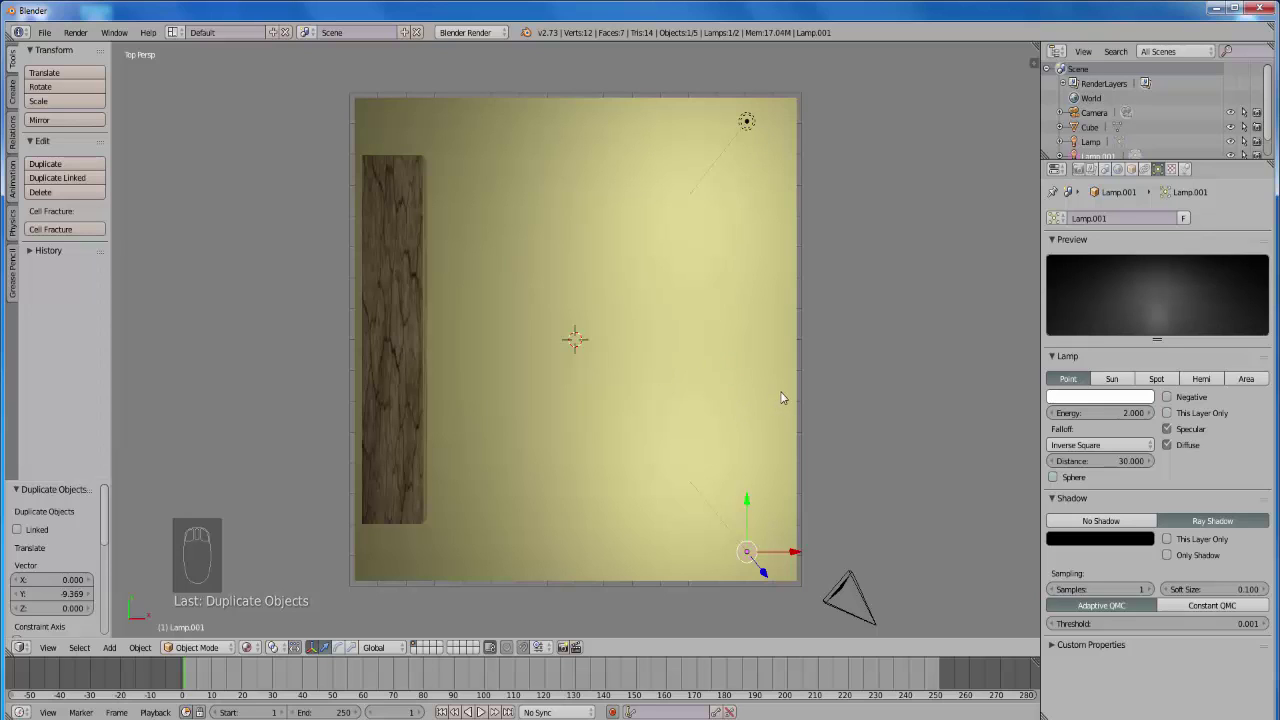
- Add a text object at the scene centre and select the yellow ground plane
{"action": "key", "text": "a"}
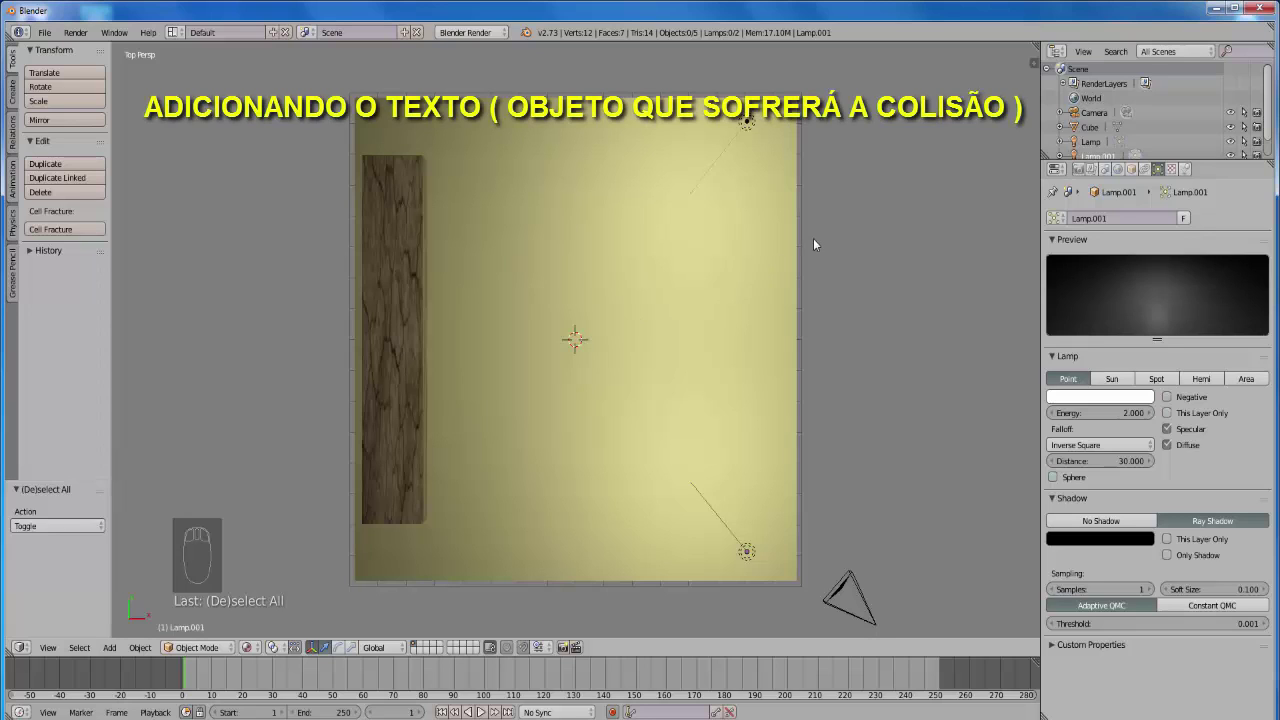
{"action": "key", "text": "shift+a"}
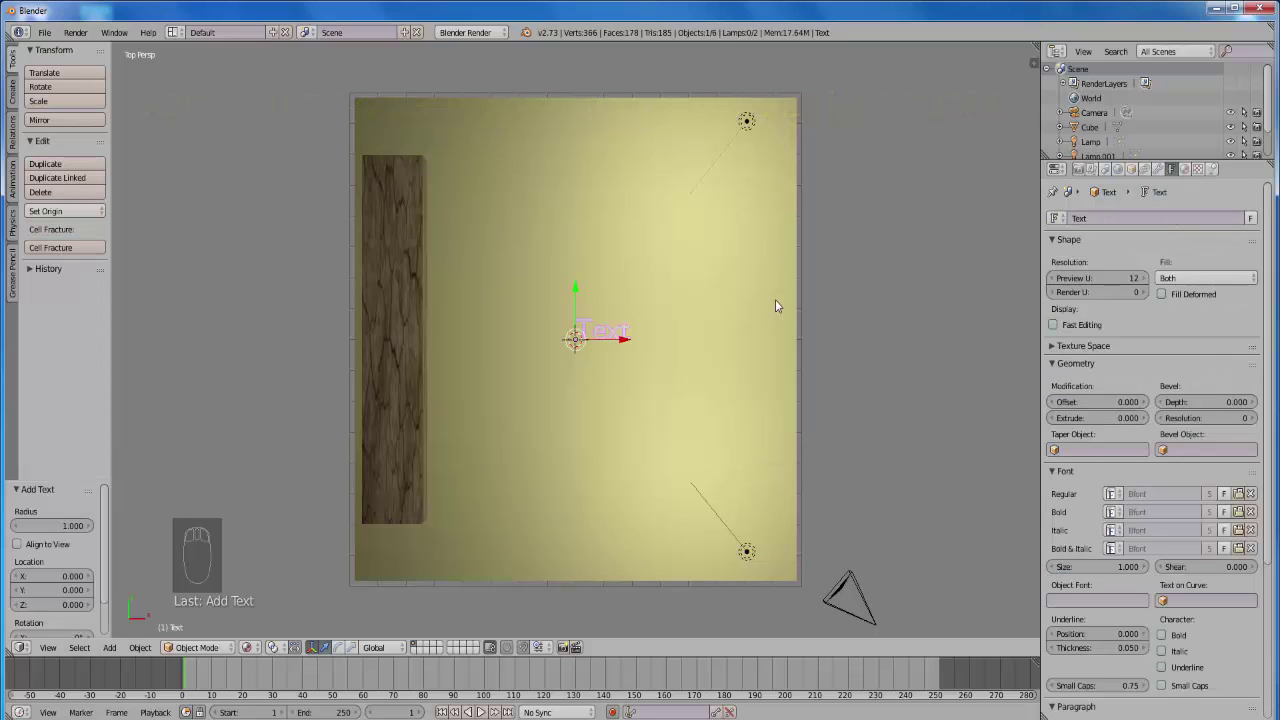
{"action": "left_click_drag", "start_coordinate": [637, 361], "coordinate": [532, 223]}
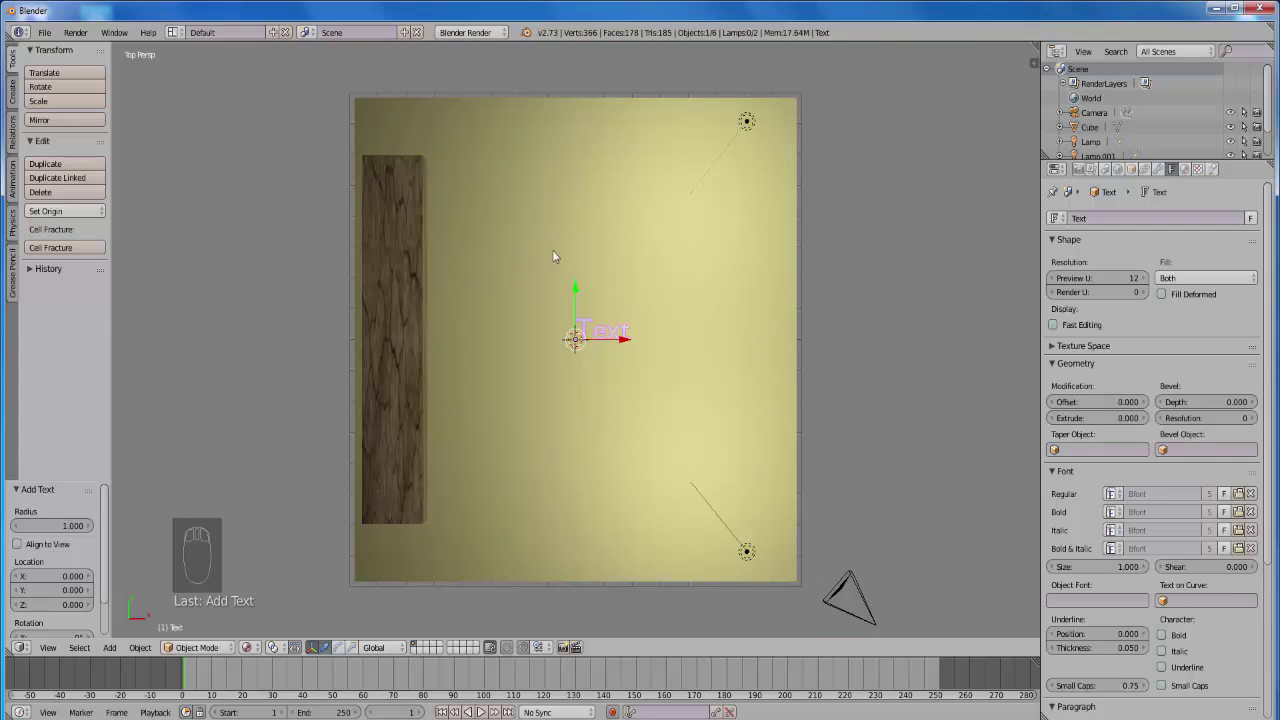
{"action": "left_click_drag", "start_coordinate": [765, 257], "coordinate": [1179, 166]}
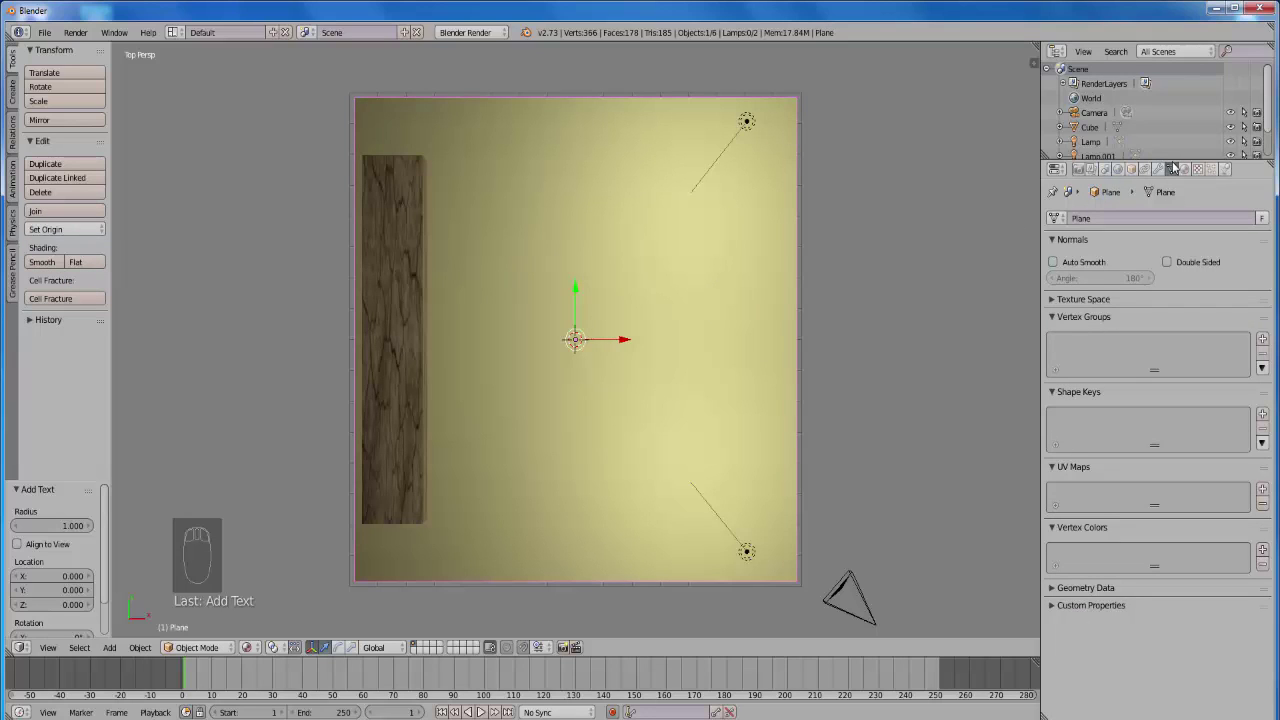
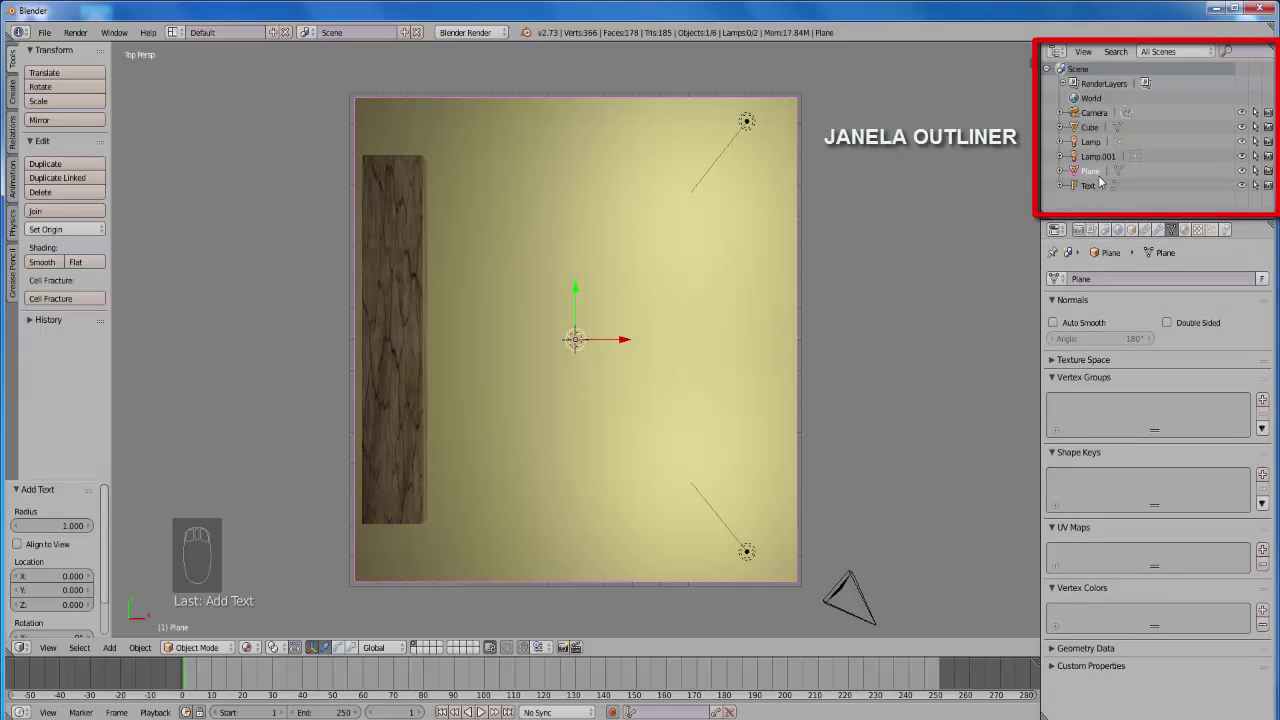
- Hide the ground plane from the viewport and select the text object up close
{"action": "left_click", "coordinate": [1246, 176]}
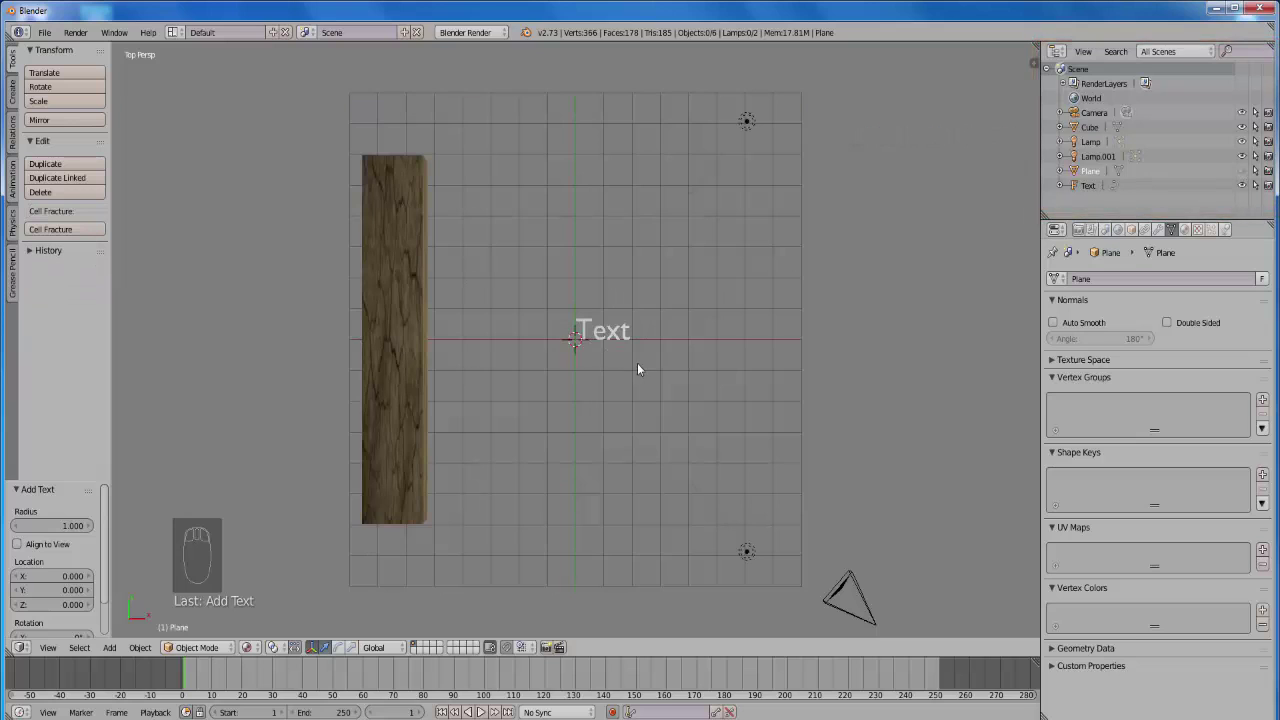
{"action": "left_click_drag", "start_coordinate": [644, 368], "coordinate": [601, 315]}
{"action": "left_click_drag", "start_coordinate": [601, 315], "coordinate": [792, 377]}
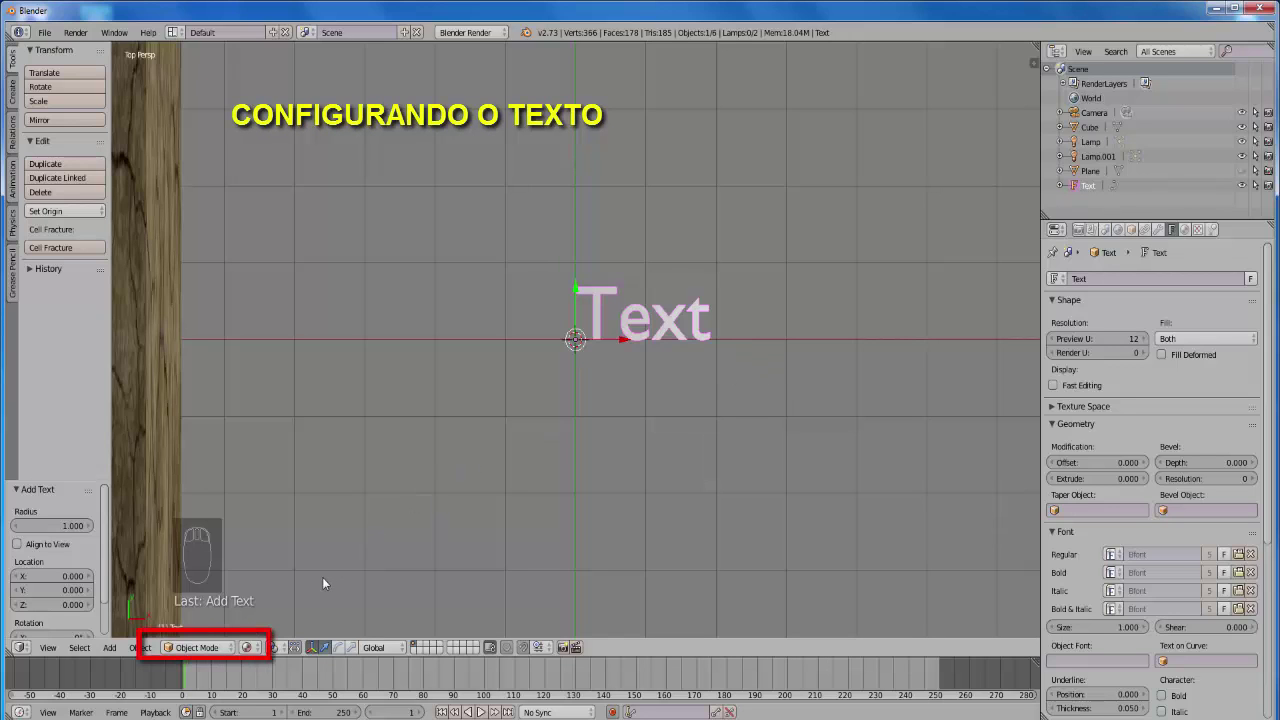
- Replace the default word Text with IMPACTO and return to Object Mode
{"action": "left_click", "coordinate": [687, 336]}
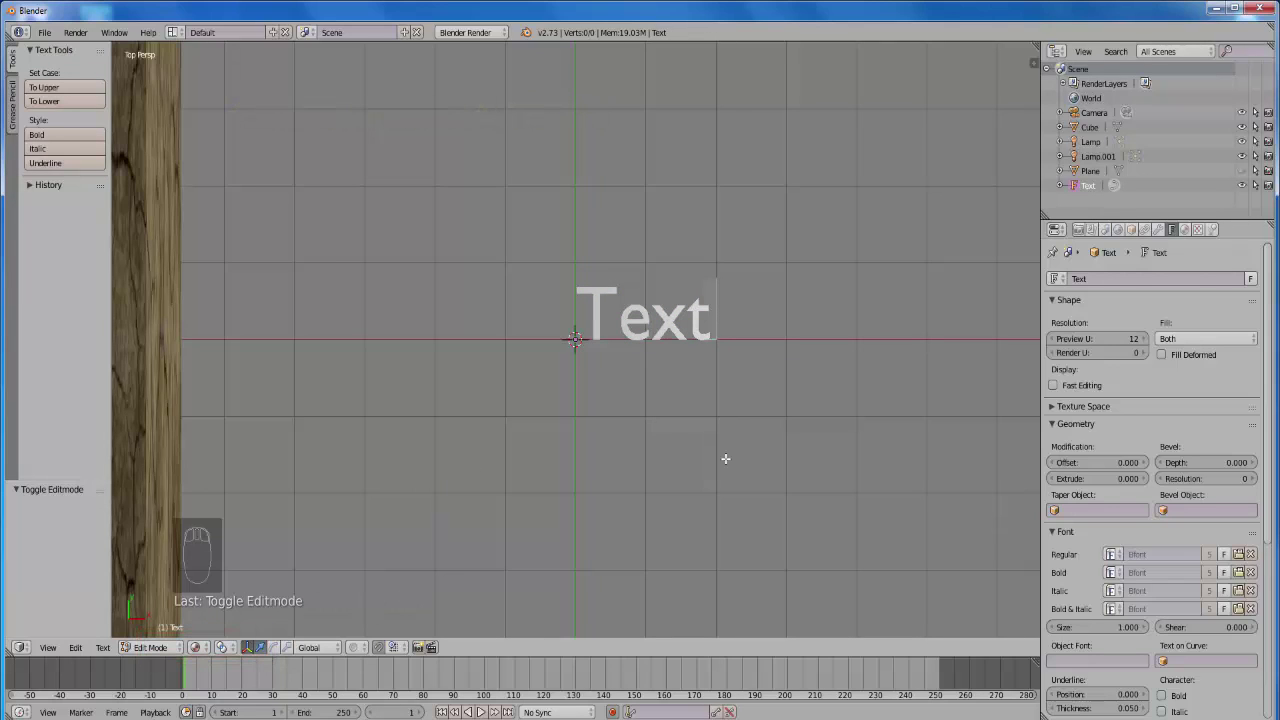
{"action": "key", "text": "BackSpace"}
{"action": "key", "text": "BackSpace"}
{"action": "key", "text": "BackSpace"}
{"action": "key", "text": "BackSpace"}
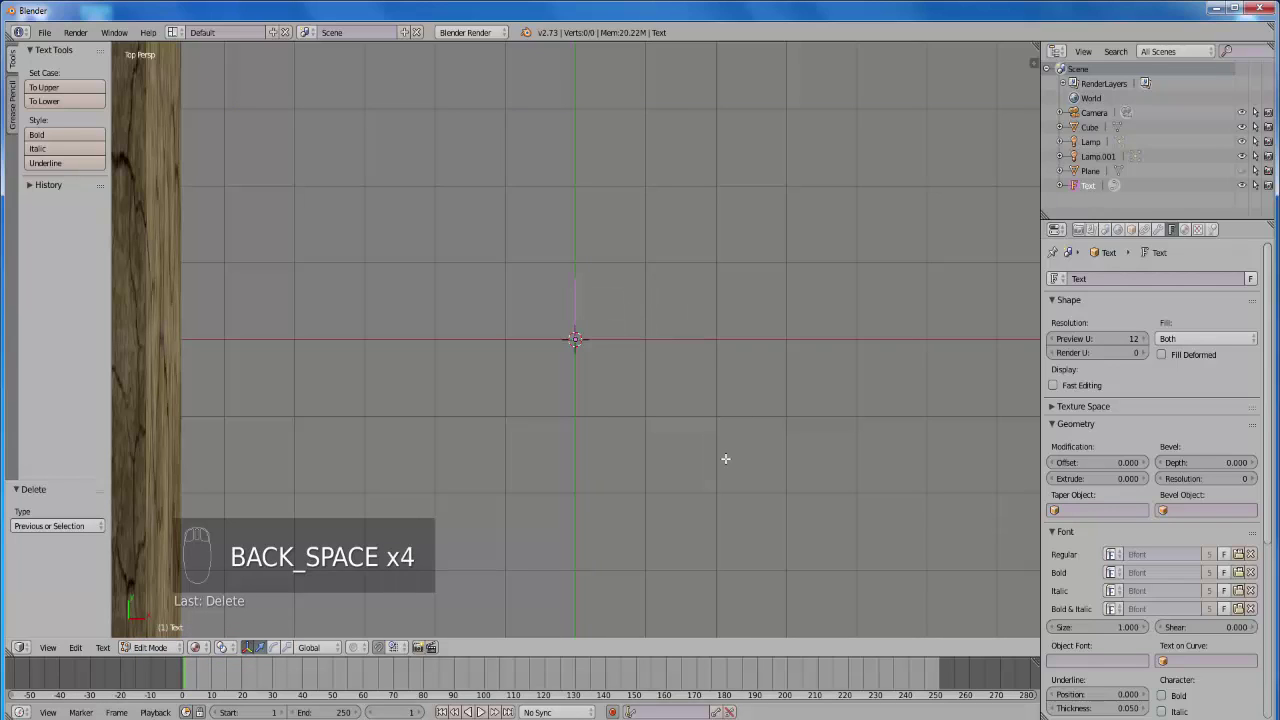
{"action": "key", "text": "shift+i"}
{"action": "key", "text": "shift+m"}
{"action": "key", "text": "shift+p"}
{"action": "key", "text": "shift+a"}
{"action": "key", "text": "shift+c"}
{"action": "key", "text": "shift+t"}
{"action": "key", "text": "shift+o"}
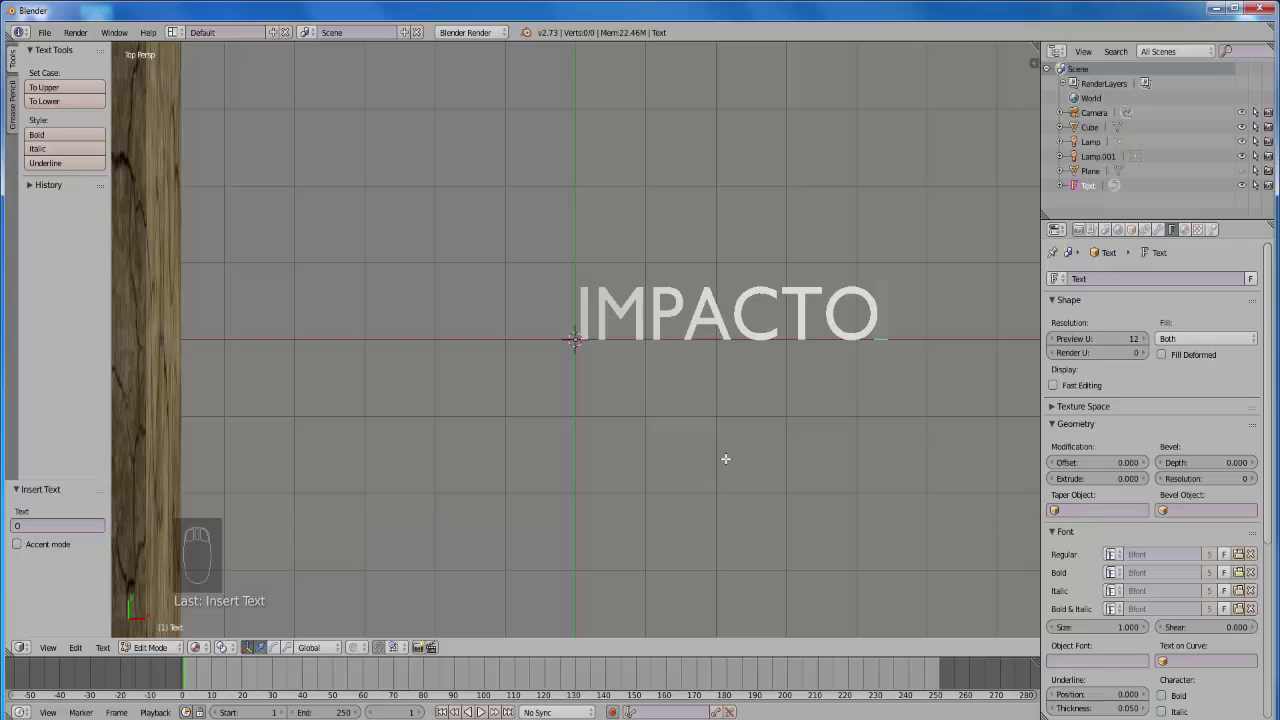
{"action": "key", "text": "Tab"}
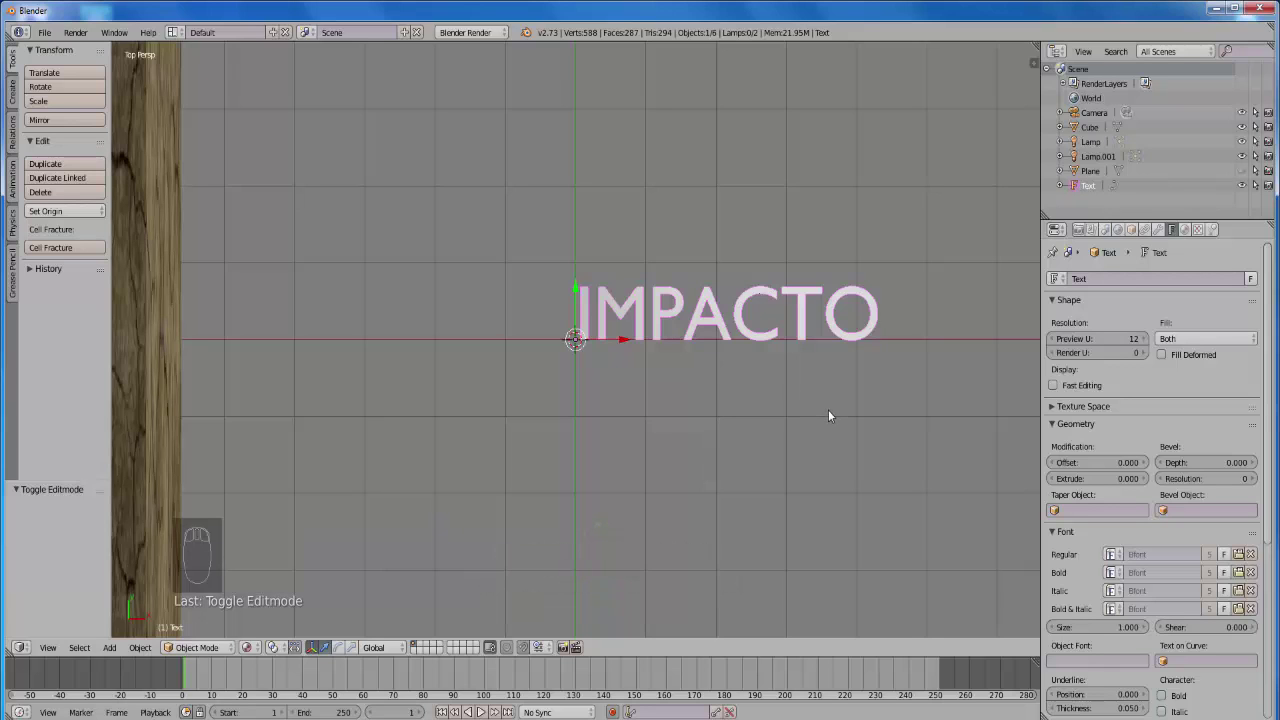
- Rotate the IMPACTO text 90 degrees around the X axis so it stands upright
{"action": "left_click_drag", "start_coordinate": [834, 414], "coordinate": [775, 382]}
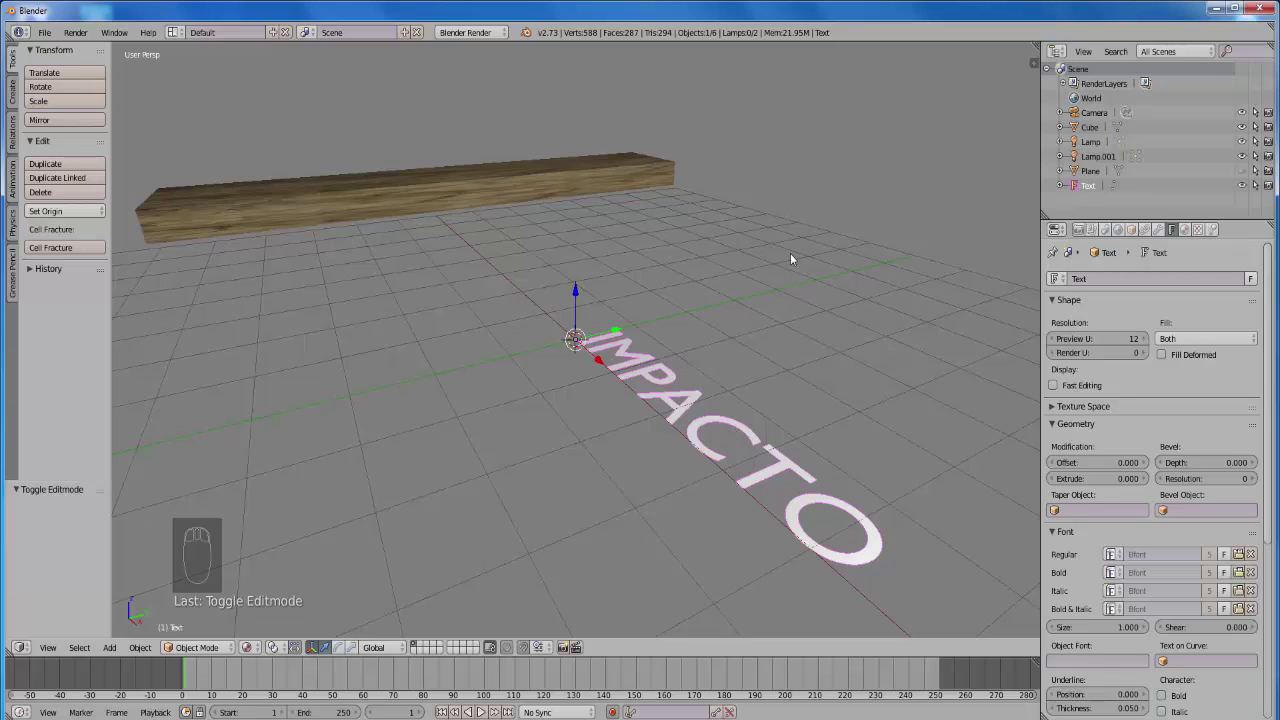
{"action": "key", "text": "r"}
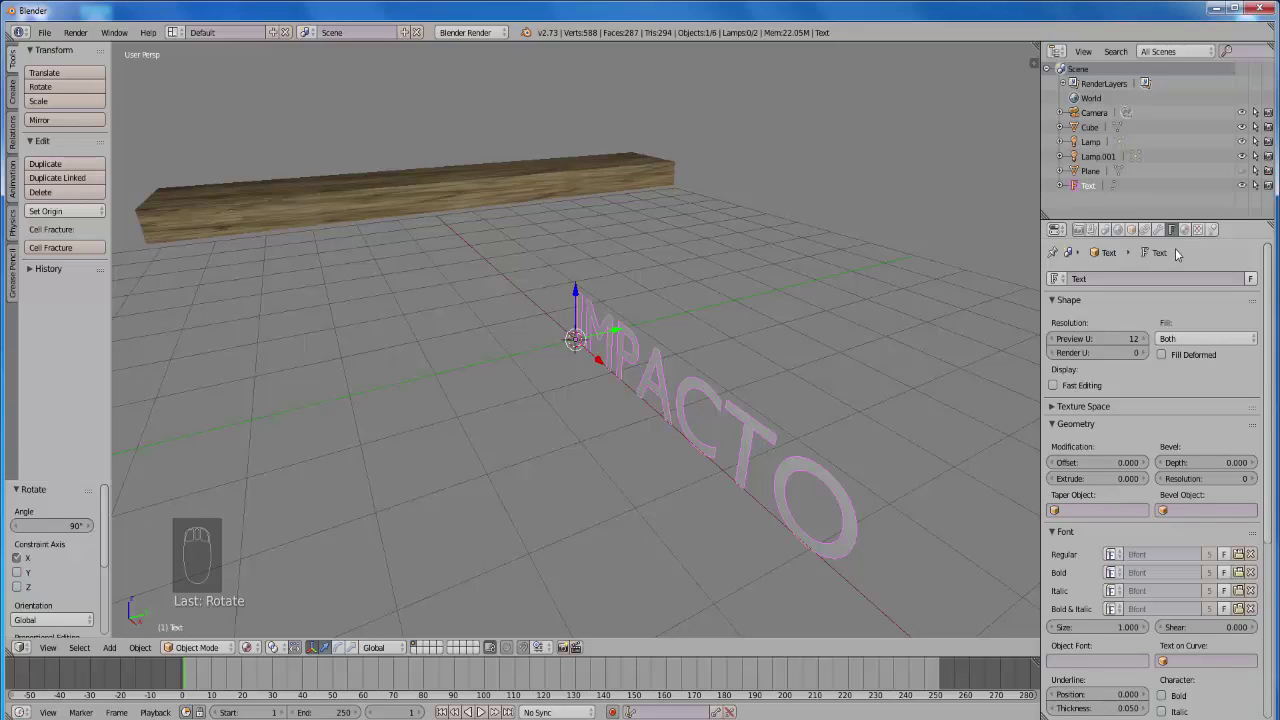
- Give the letters Extrude 0.1 and Bevel Depth 0.02, then turn the text 90 degrees around Z
{"action": "left_click", "coordinate": [1179, 235]}
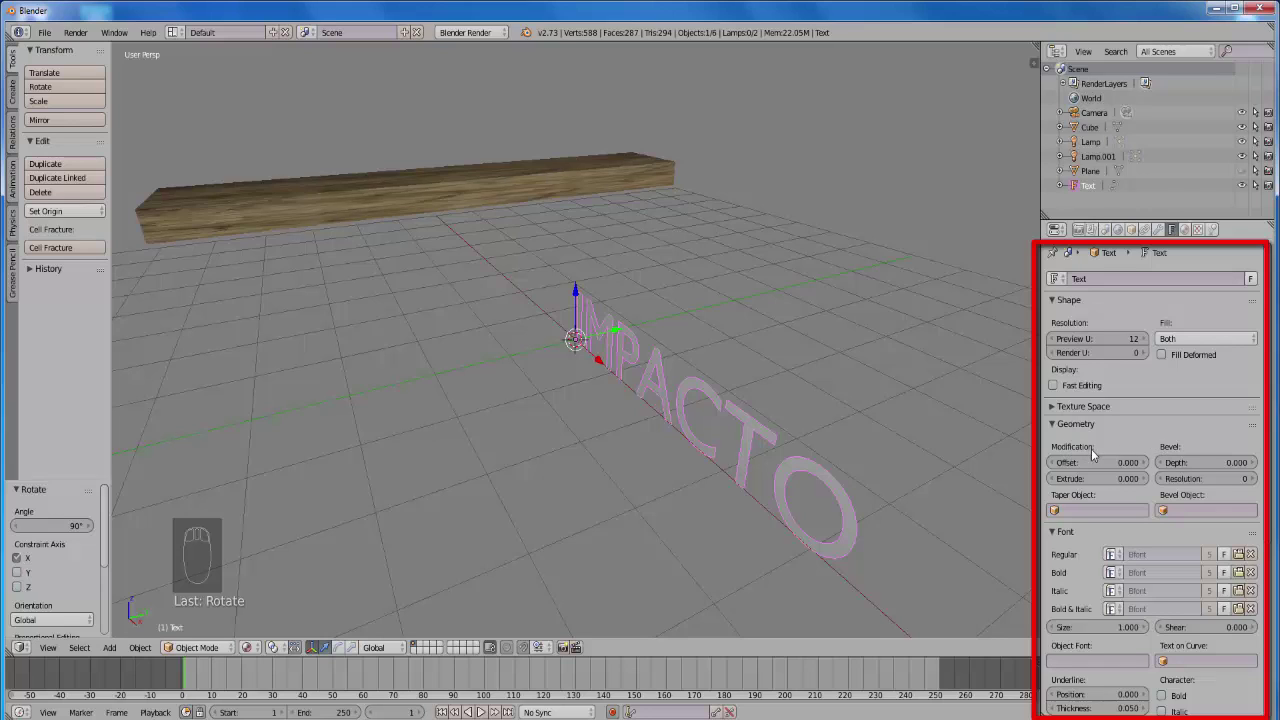
{"action": "left_click", "coordinate": [1099, 483]}
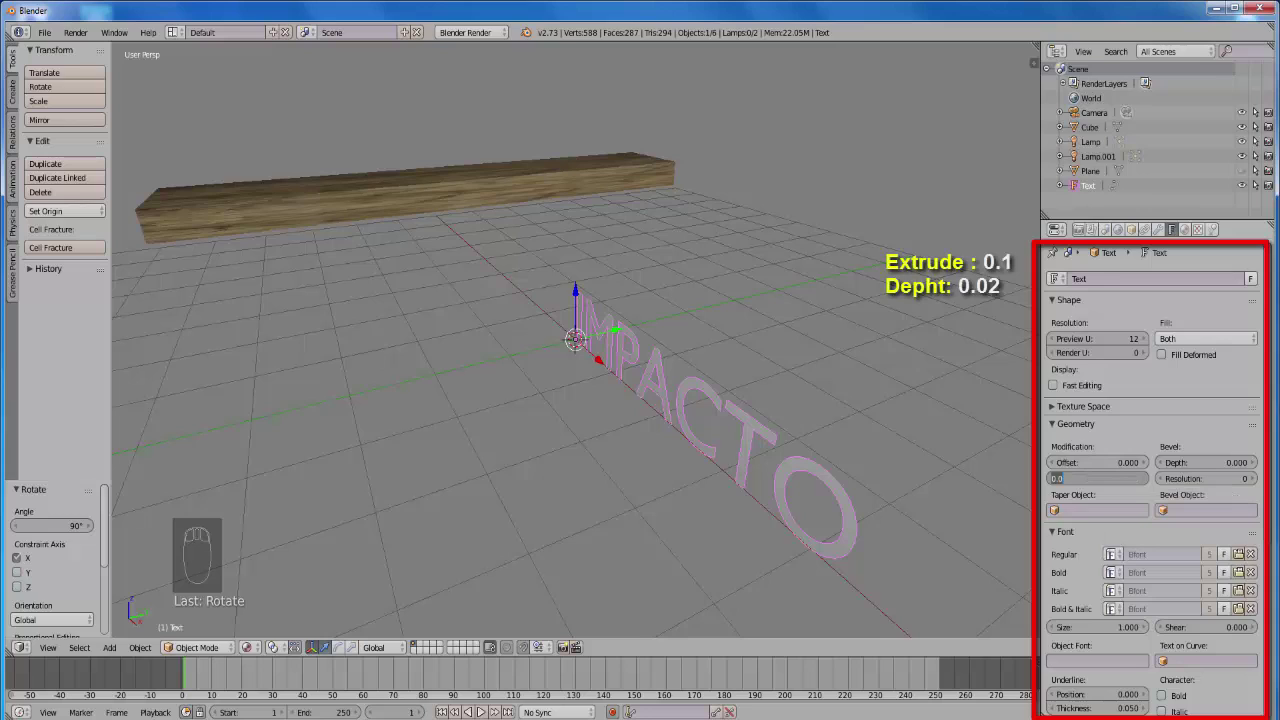
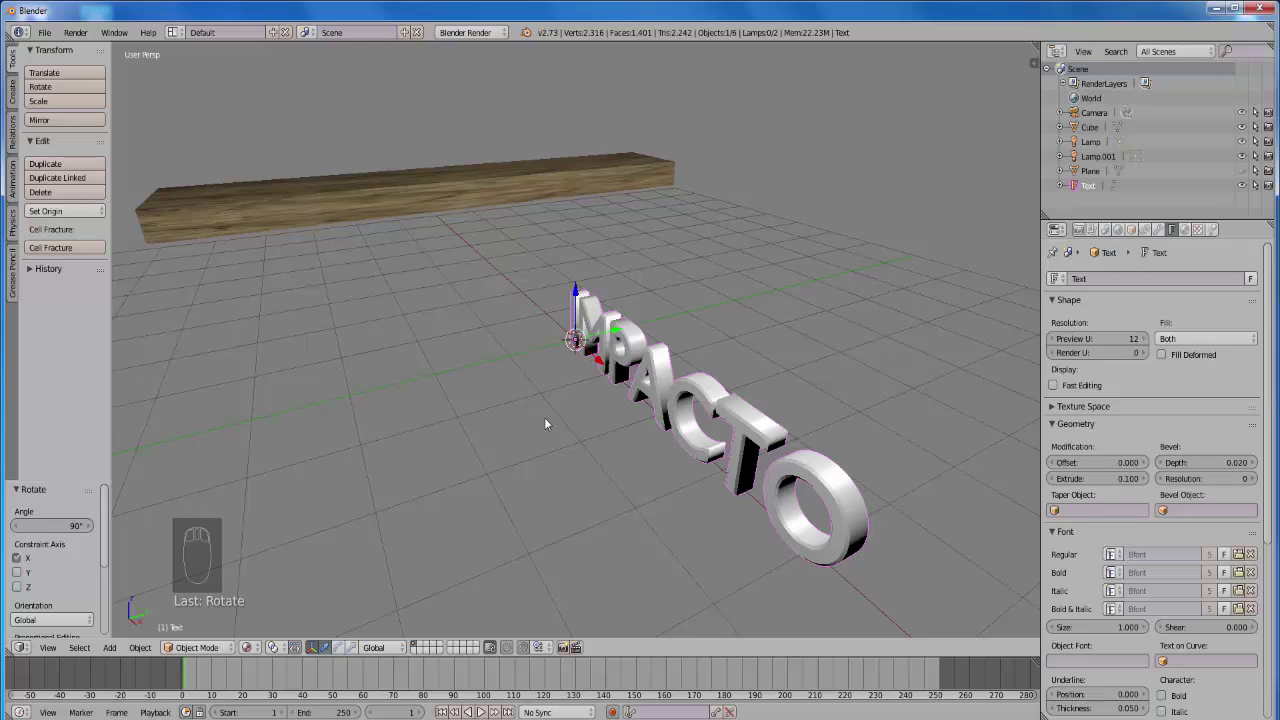
{"action": "key", "text": "r"}
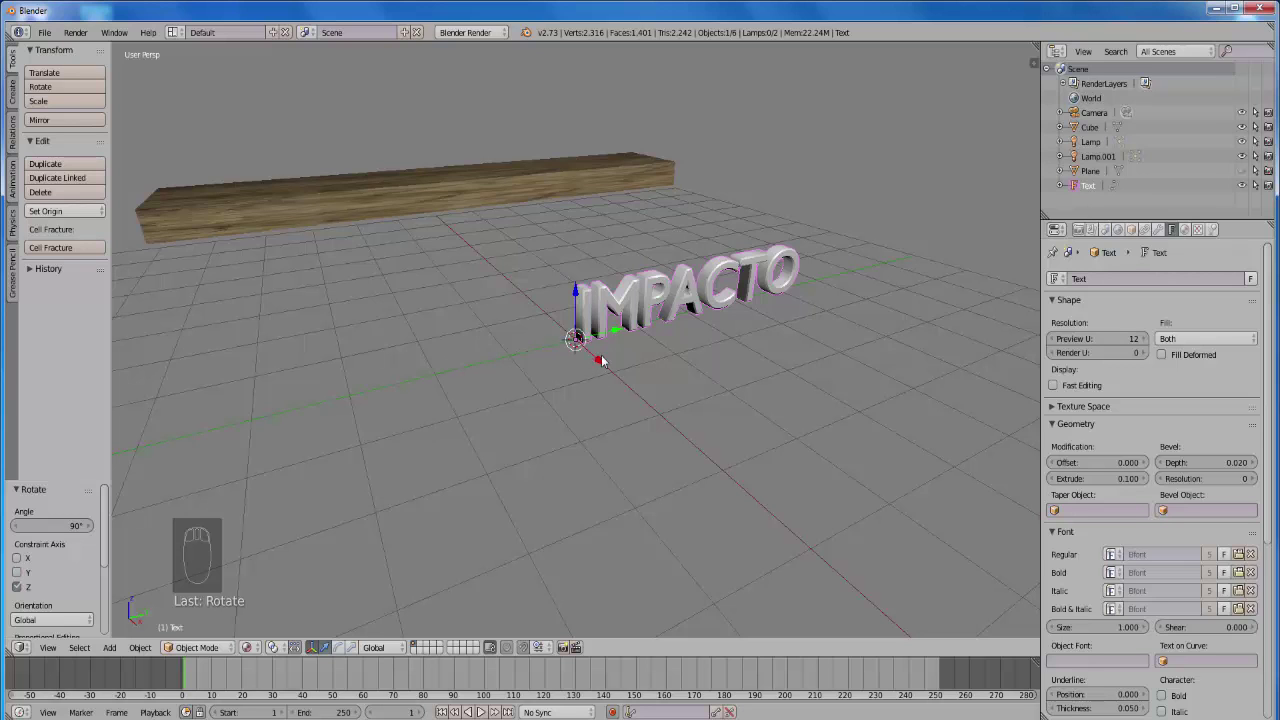
- Set the text's paragraph alignment to Center so the word sits on its origin
{"action": "left_click", "coordinate": [1275, 344]}
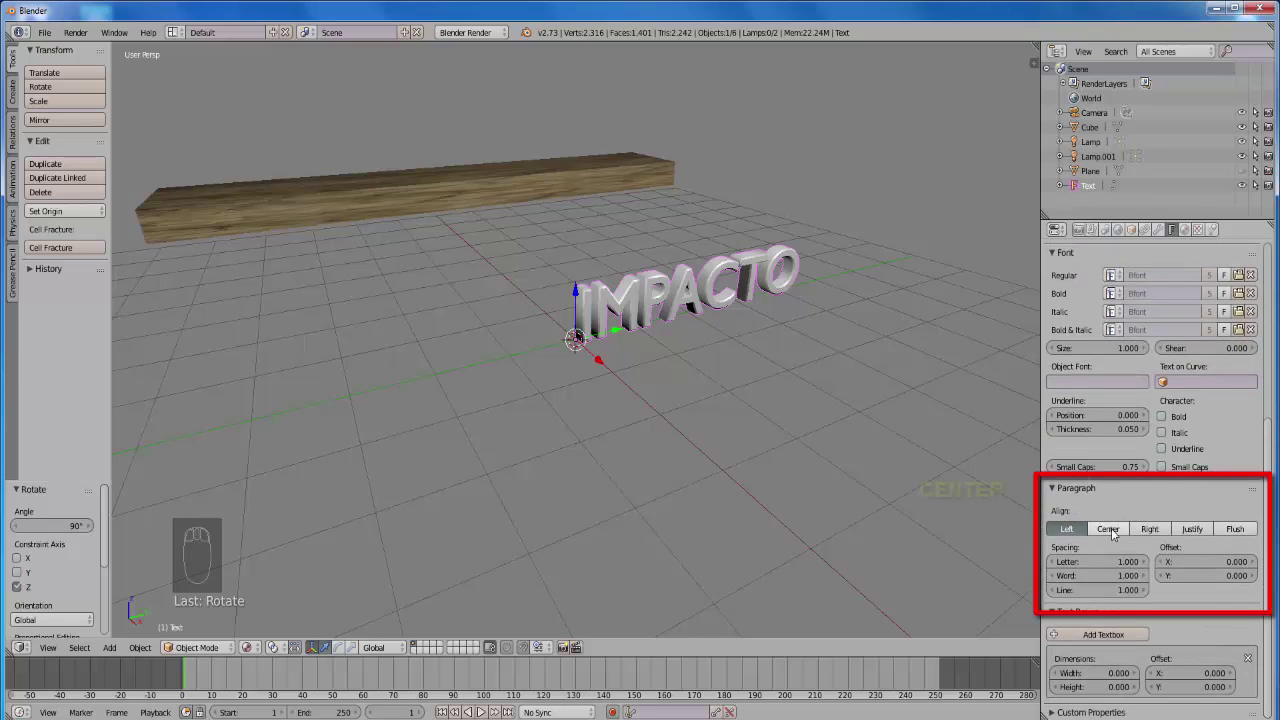
{"action": "left_click", "coordinate": [1118, 534]}
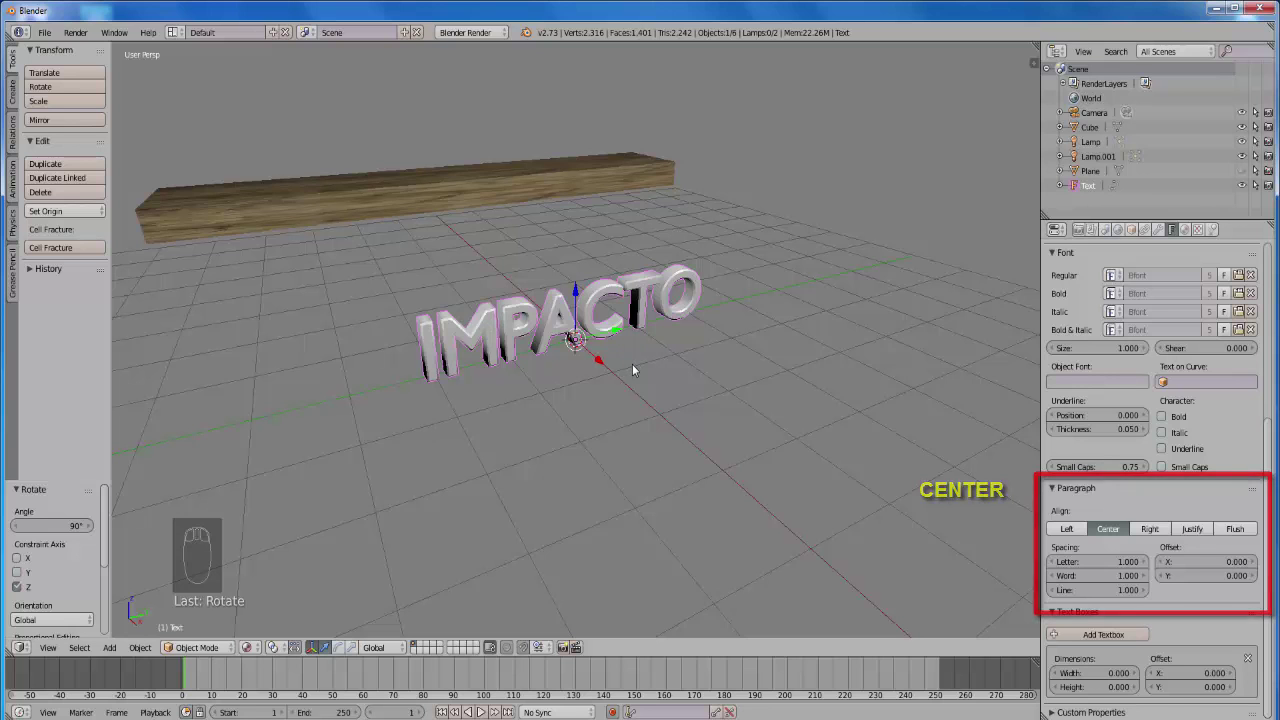
{"action": "left_click_drag", "start_coordinate": [641, 370], "coordinate": [639, 373]}
{"action": "scroll", "scroll_direction": "up", "scroll_amount": 3}
{"action": "scroll", "scroll_direction": "down", "scroll_amount": 3}
{"action": "scroll", "scroll_direction": "down", "scroll_amount": 3}
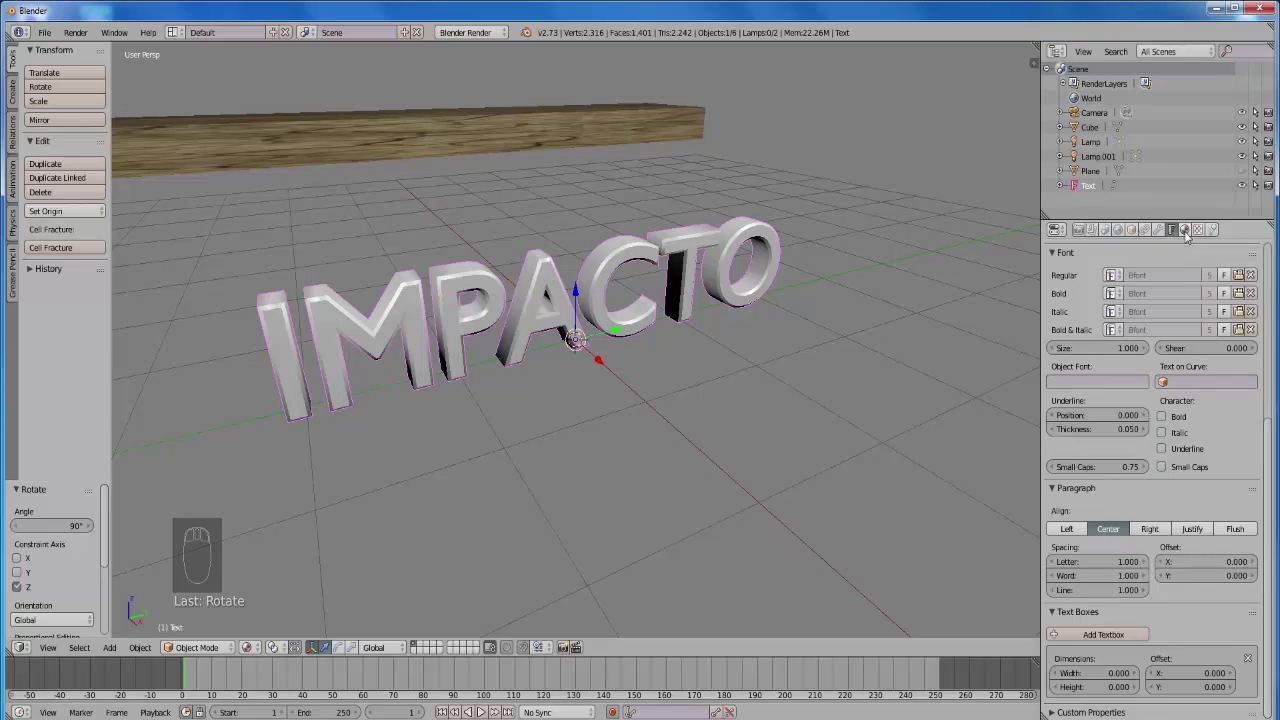
- Create a new material for the text with a bright green diffuse colour
{"action": "left_click", "coordinate": [1191, 236]}
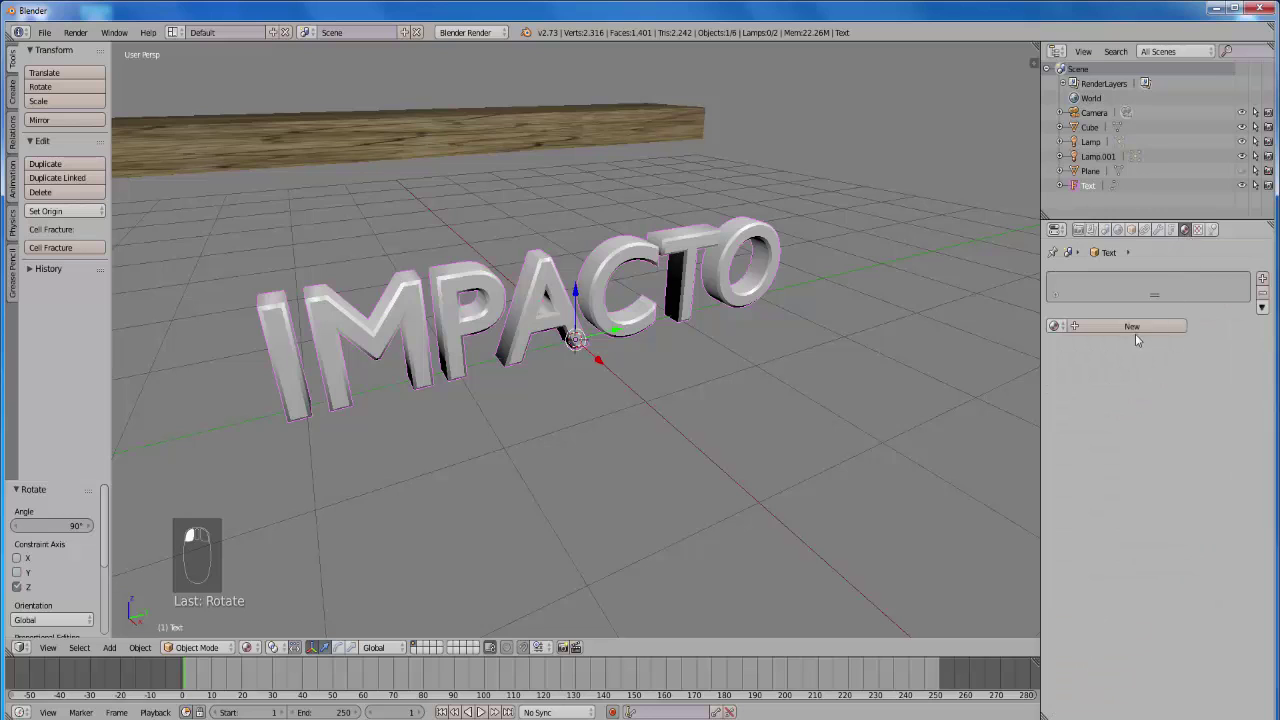
{"action": "left_click", "coordinate": [1128, 328]}
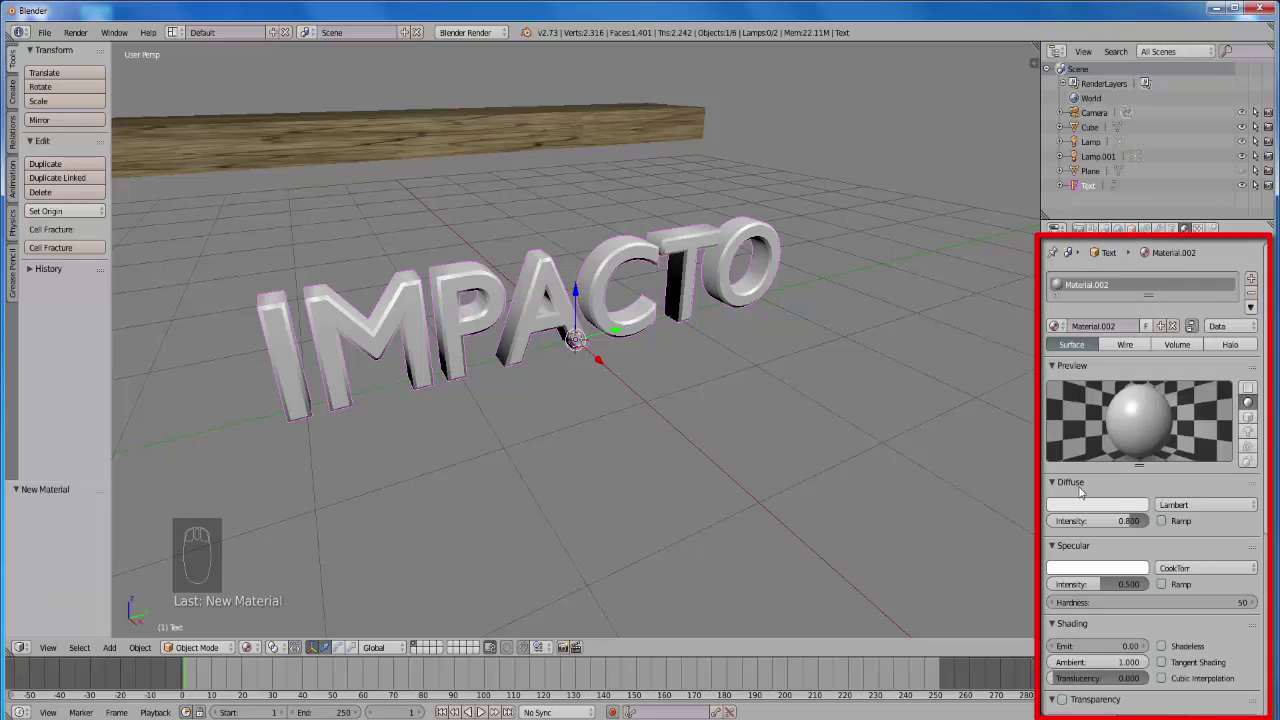
{"action": "left_click", "coordinate": [1077, 359]}
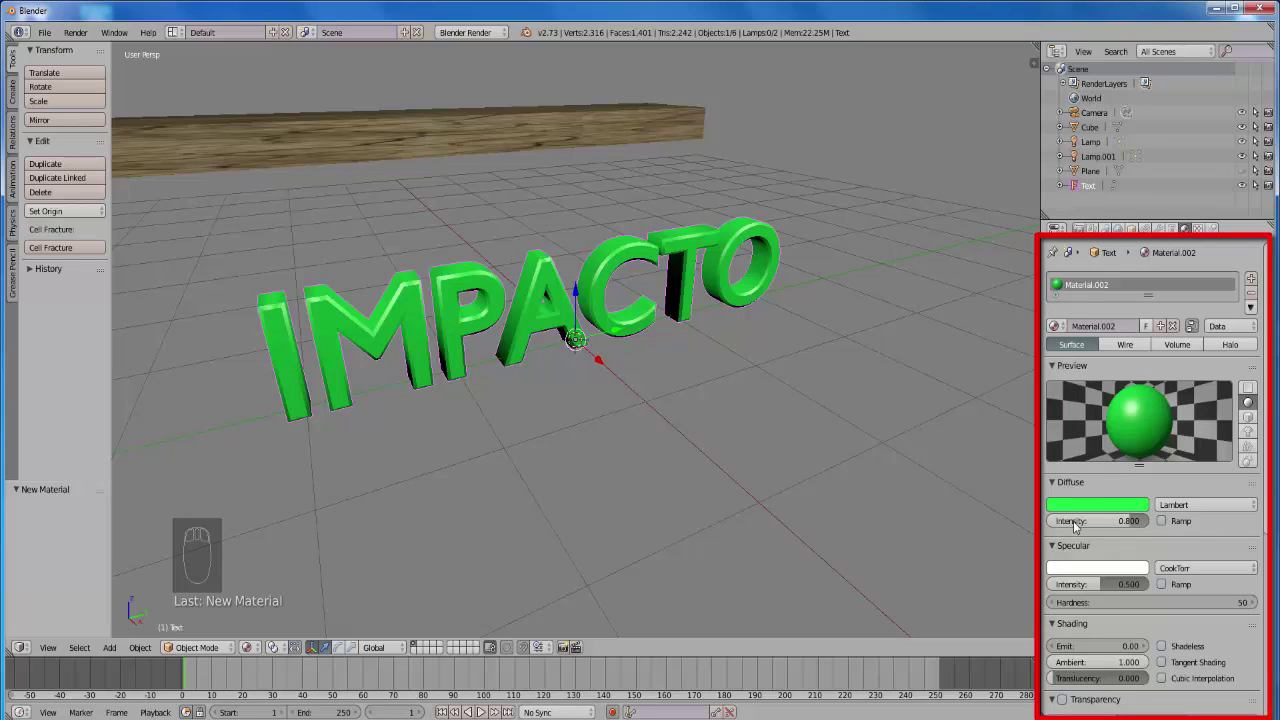
- Set diffuse intensity to 1.0 and enable Mirror reflection, leaving reflectivity at zero
{"action": "left_click", "coordinate": [1076, 525]}
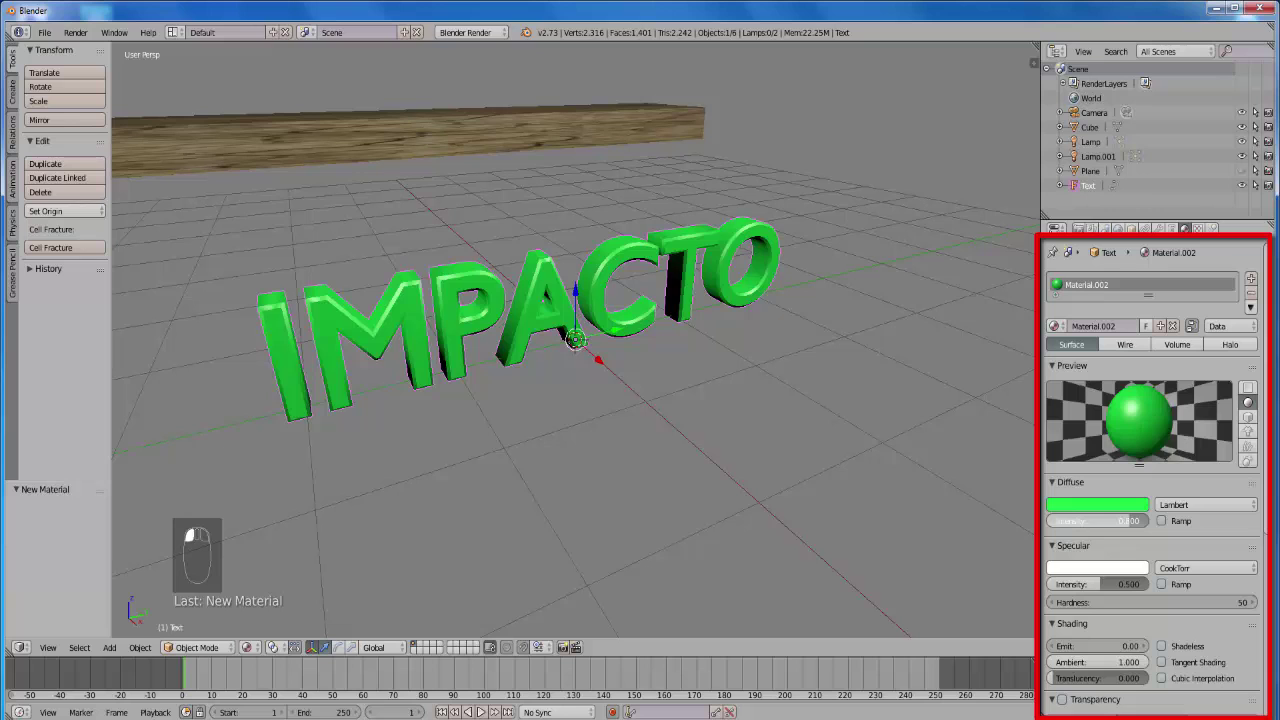
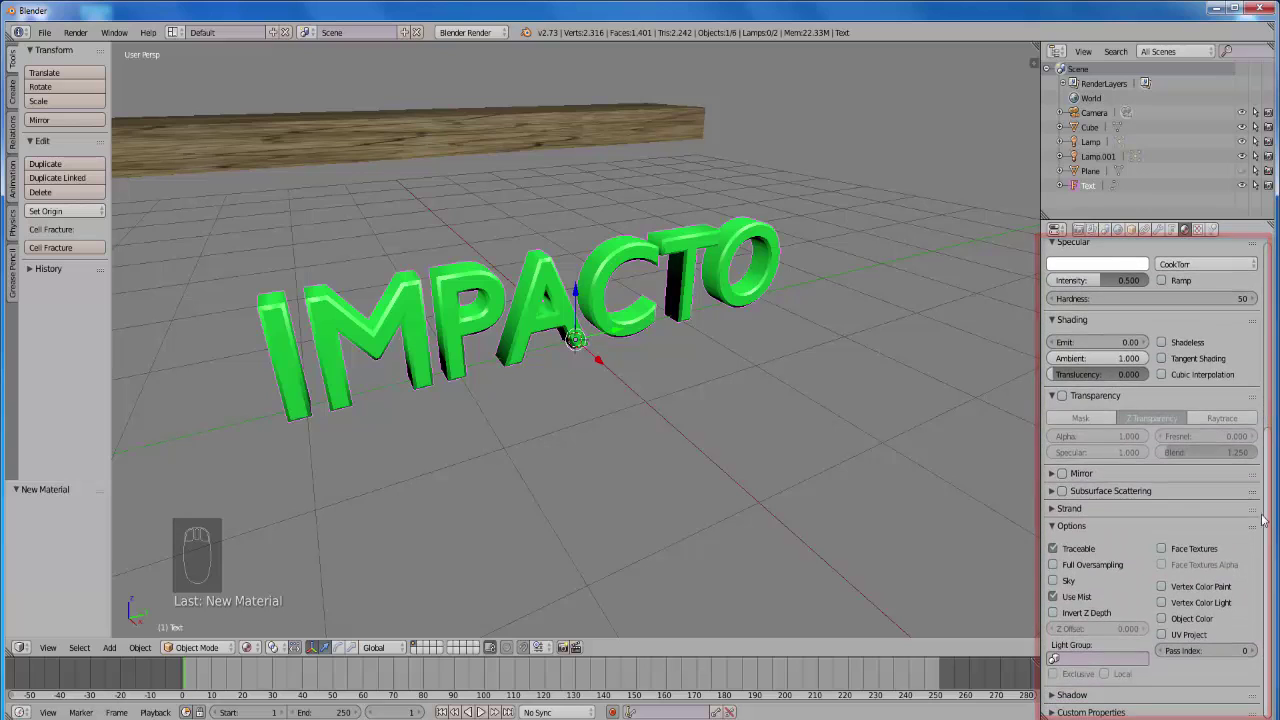
{"action": "left_click", "coordinate": [1058, 479]}
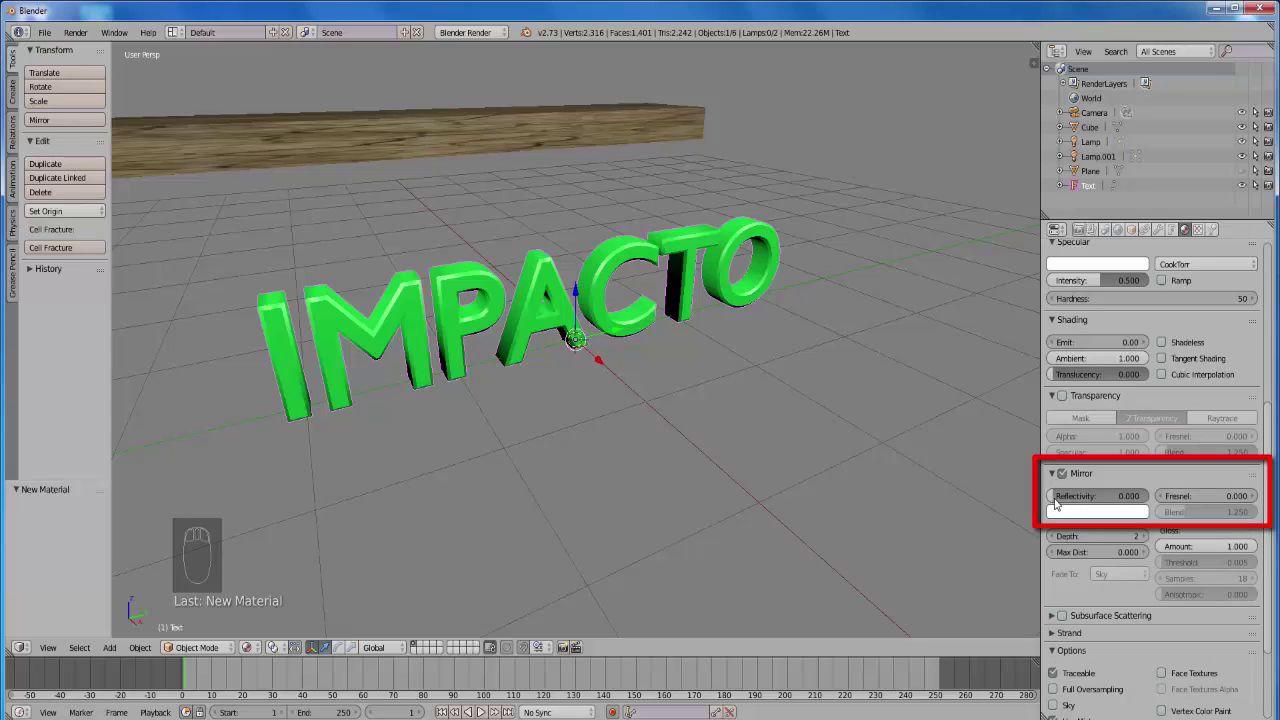
{"action": "left_click", "coordinate": [1062, 501]}
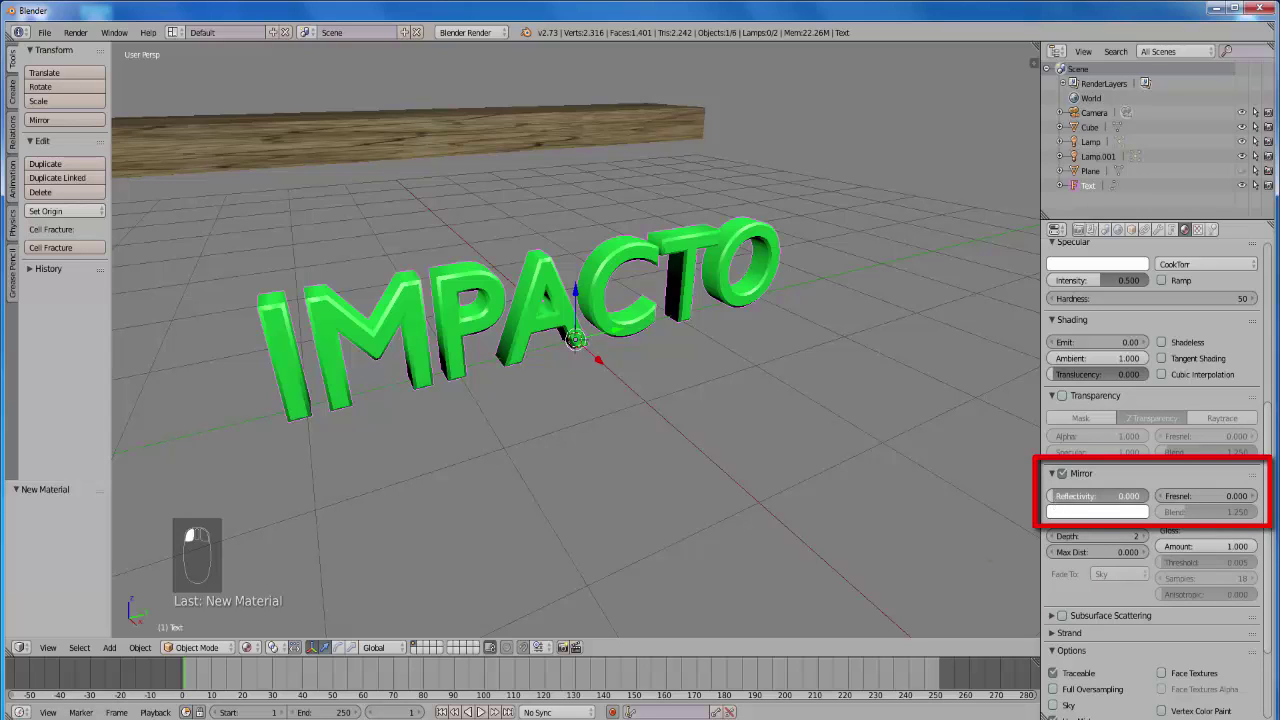
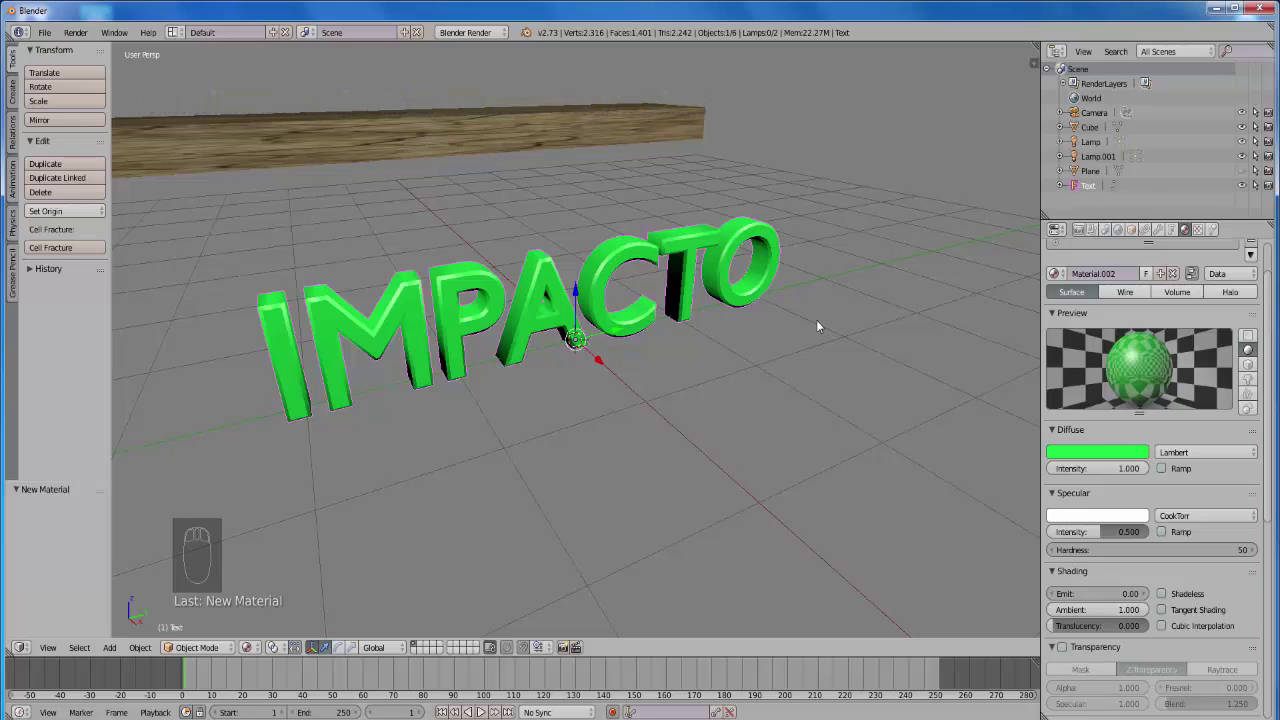
- Convert the text to a mesh, show it as wireframe and select all its vertices in Edit Mode
{"action": "key", "text": "alt+c"}
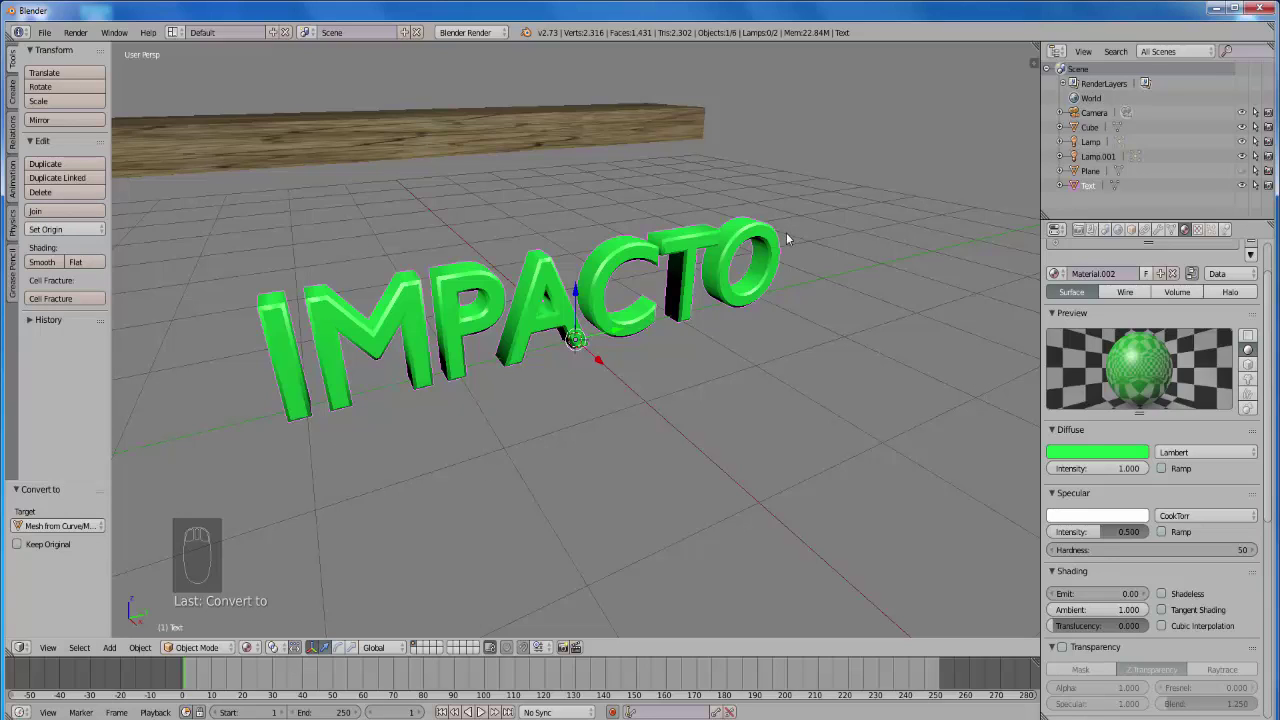
{"action": "key", "text": "z"}
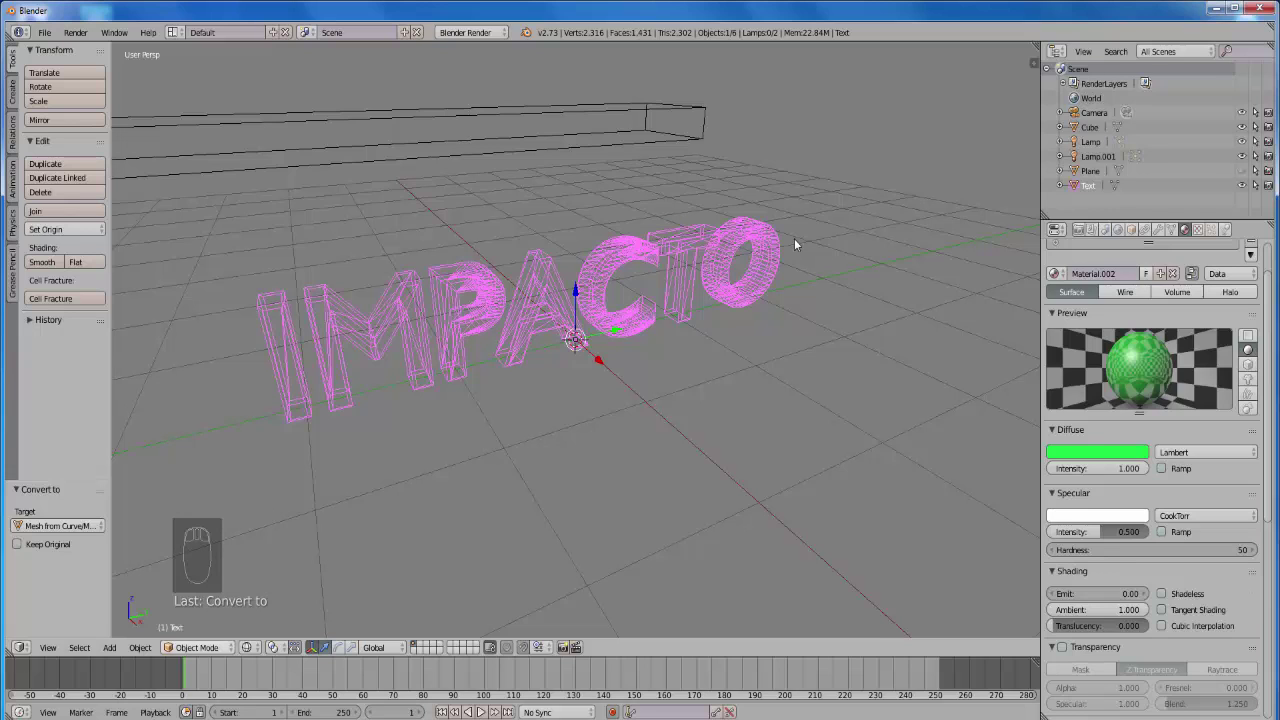
{"action": "left_click", "coordinate": [803, 242]}
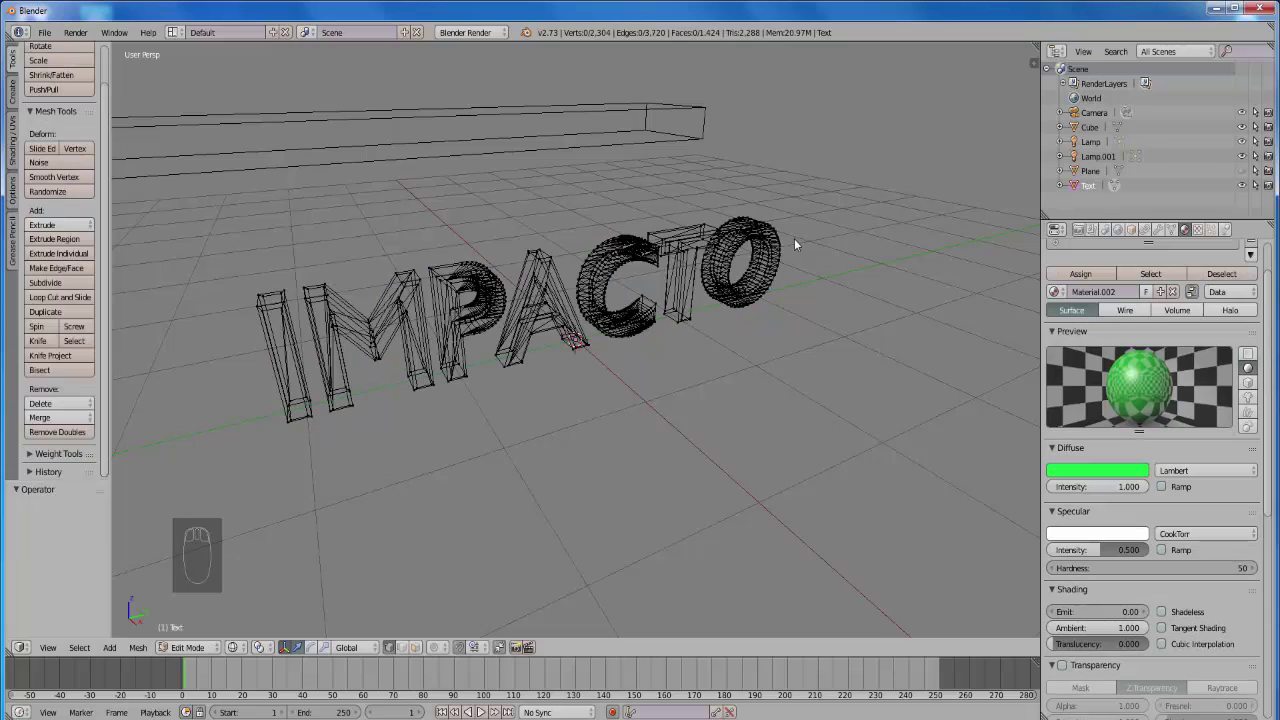
{"action": "key", "text": "a"}
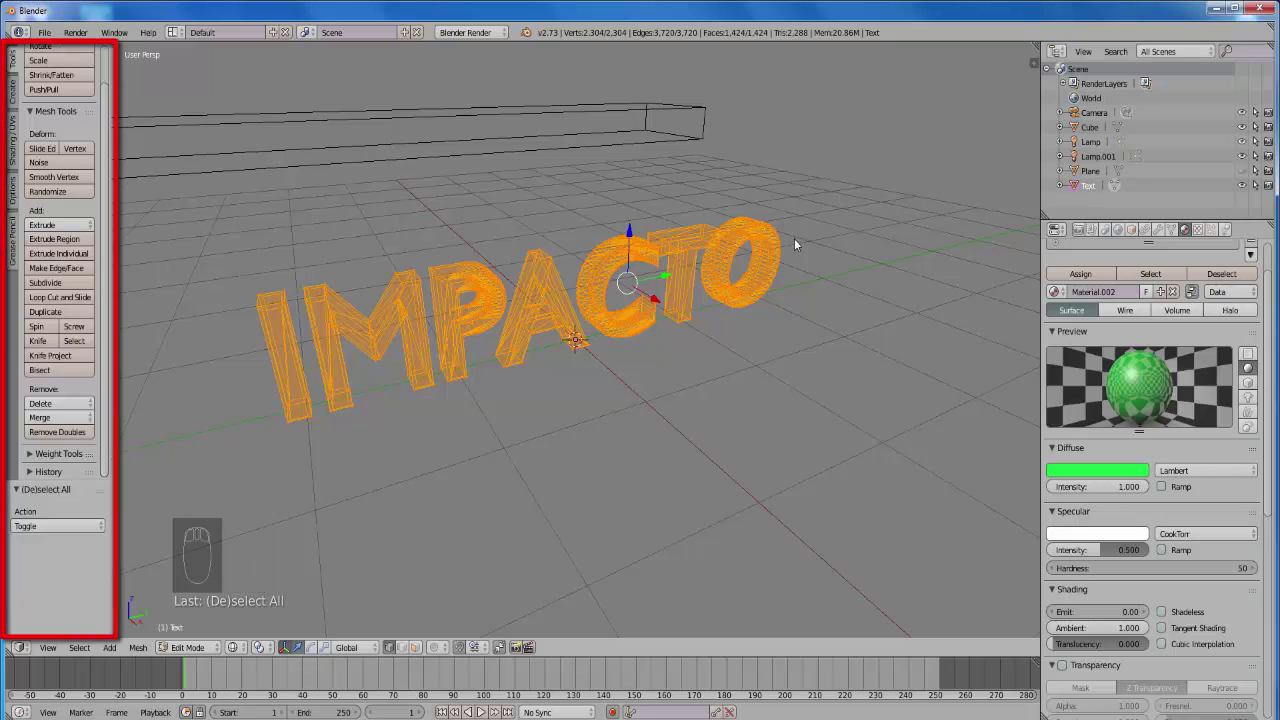
- Remove duplicate vertices, then subdivide the whole mesh with 2 cuts
{"action": "left_click", "coordinate": [803, 242]}
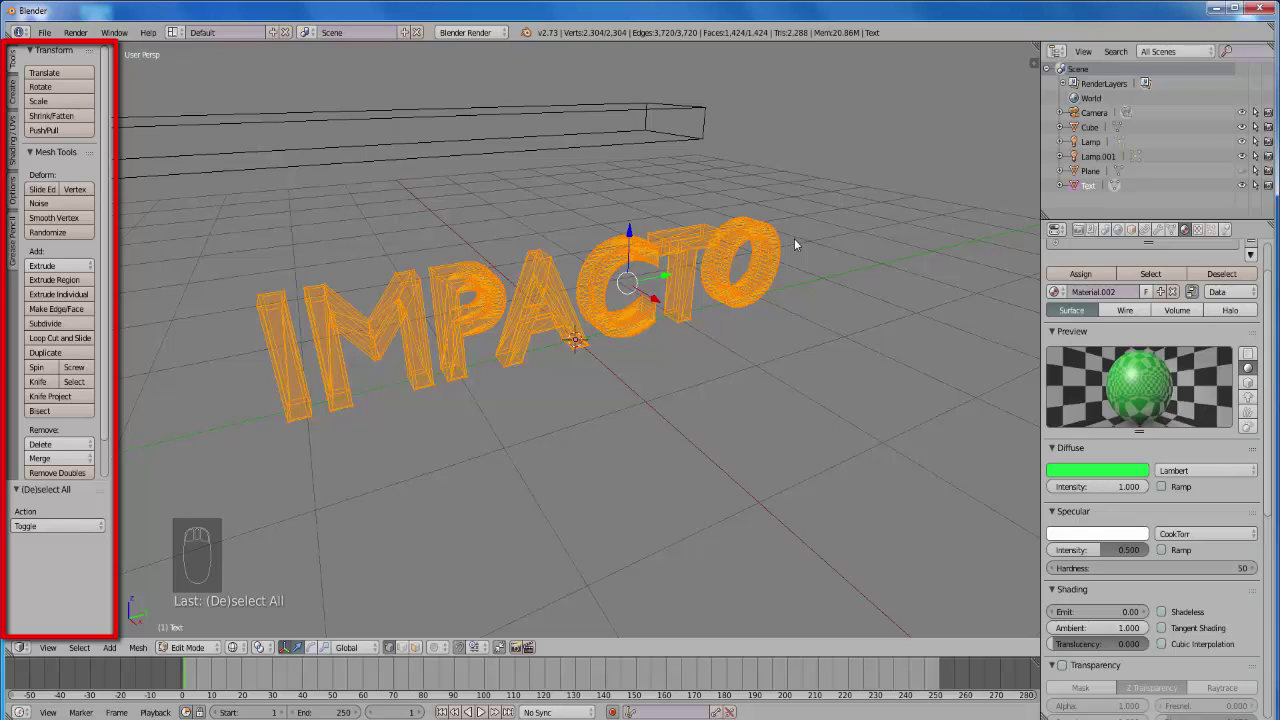
{"action": "left_click", "coordinate": [803, 242]}
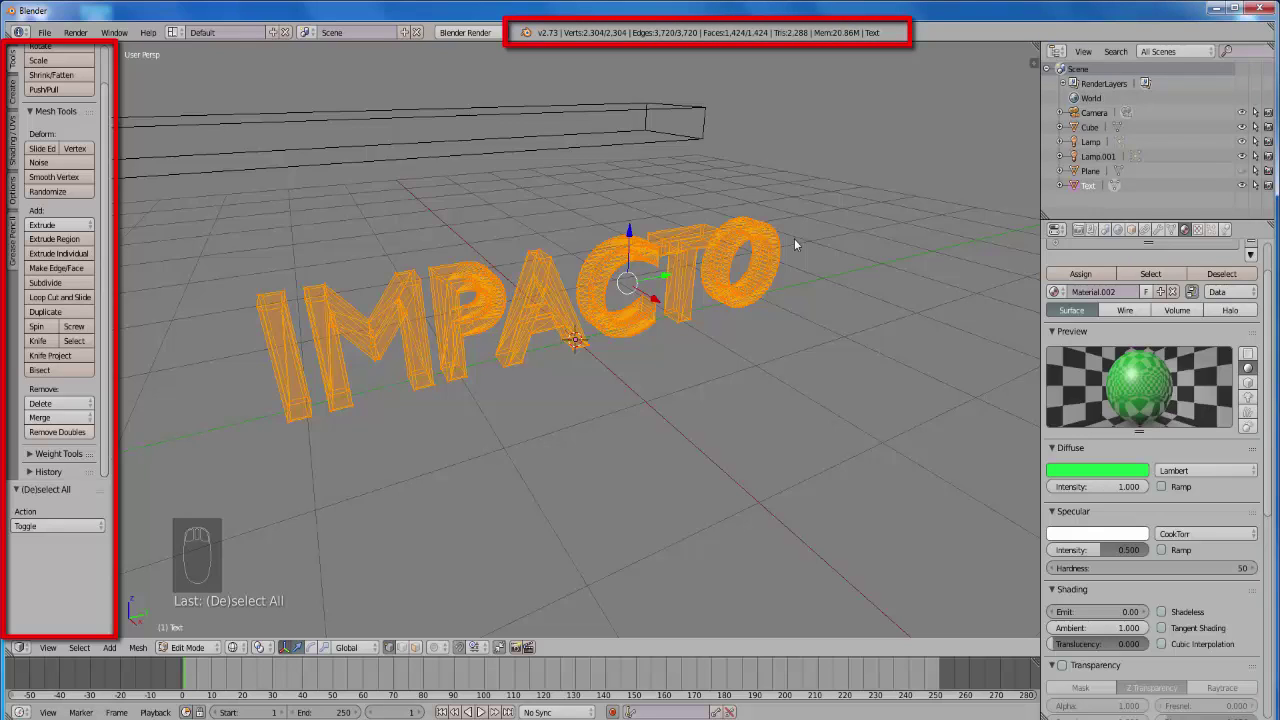
{"action": "left_click", "coordinate": [803, 242]}
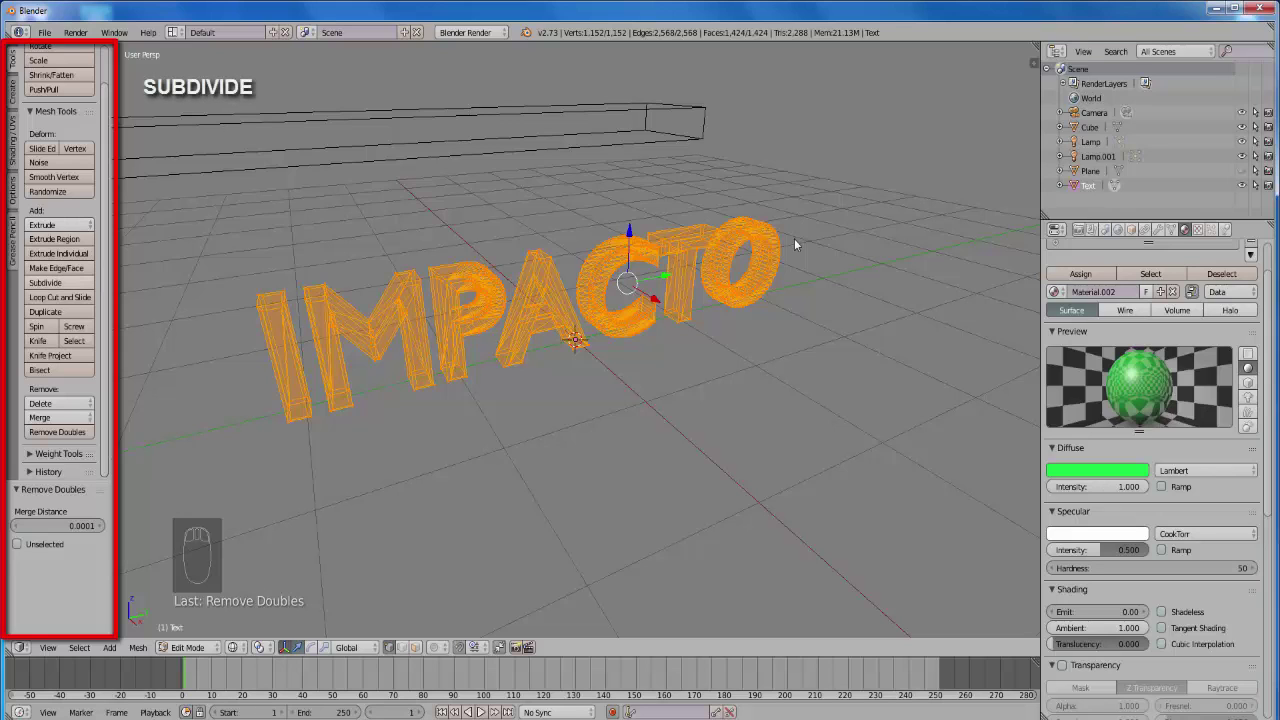
{"action": "left_click", "coordinate": [803, 242]}
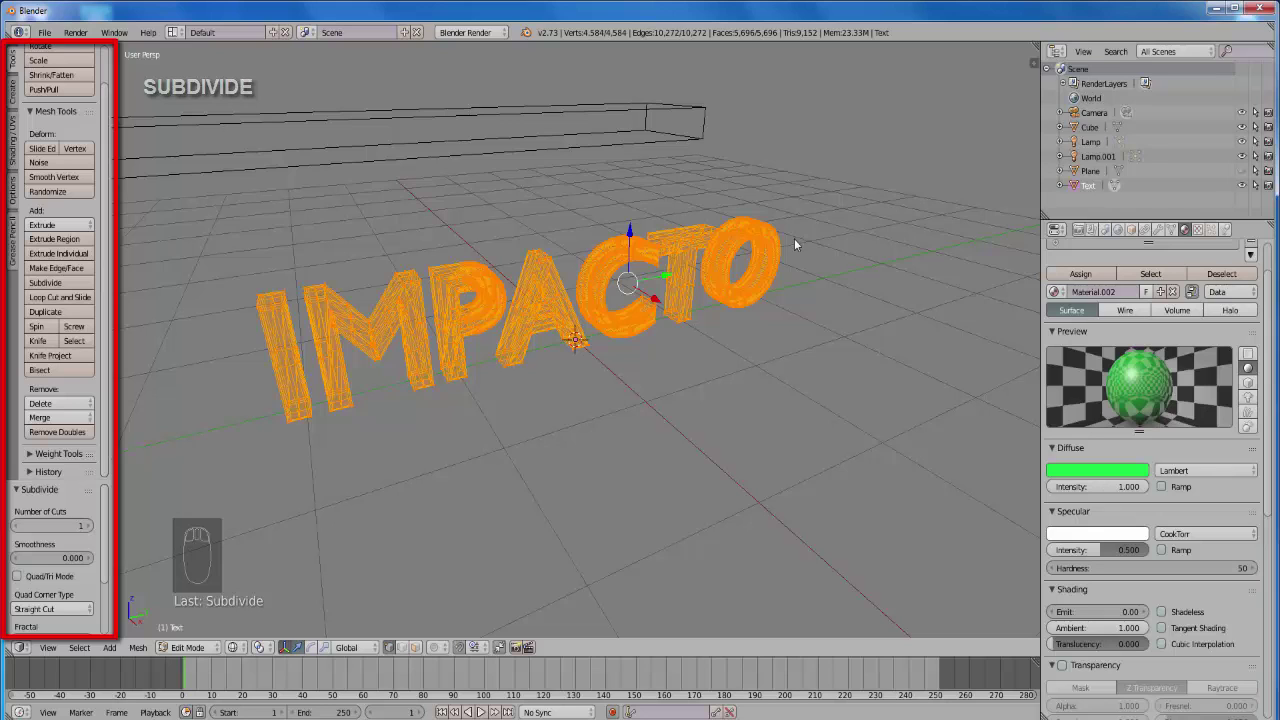
{"action": "left_click", "coordinate": [803, 242]}
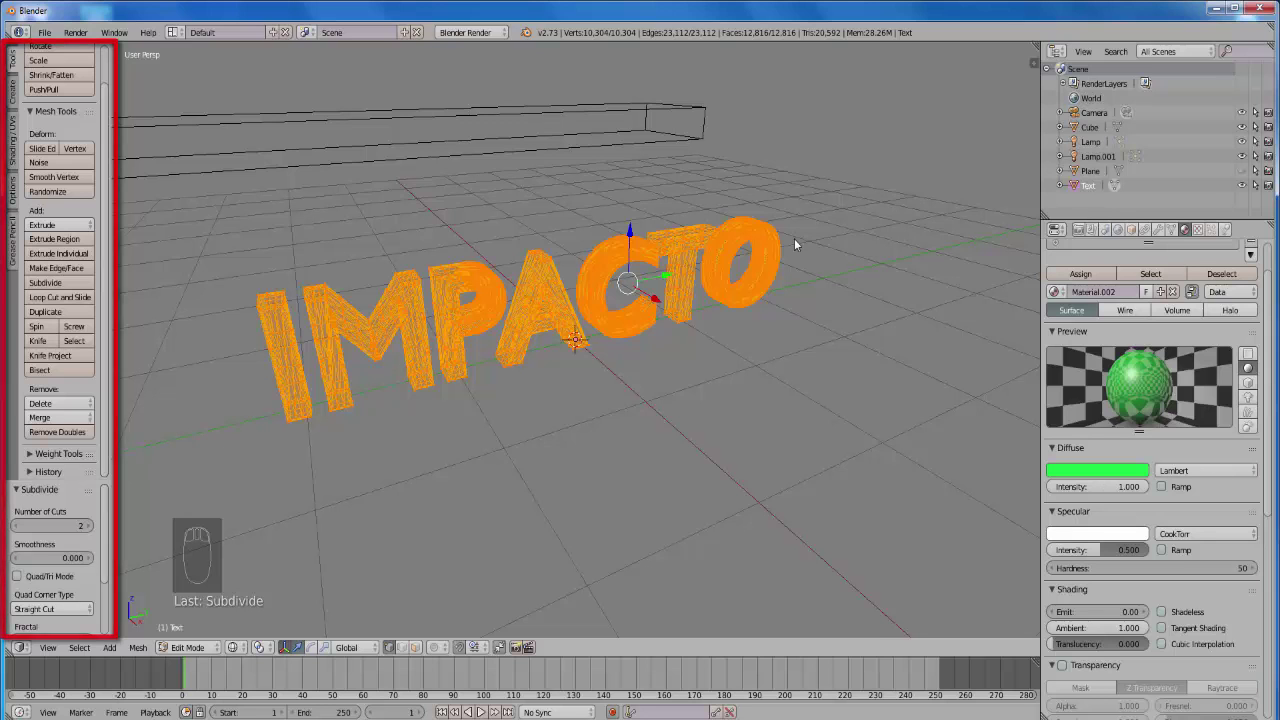
- Select a random 50% of the mesh and subdivide it once more for irregular detail
{"action": "key", "text": "a"}
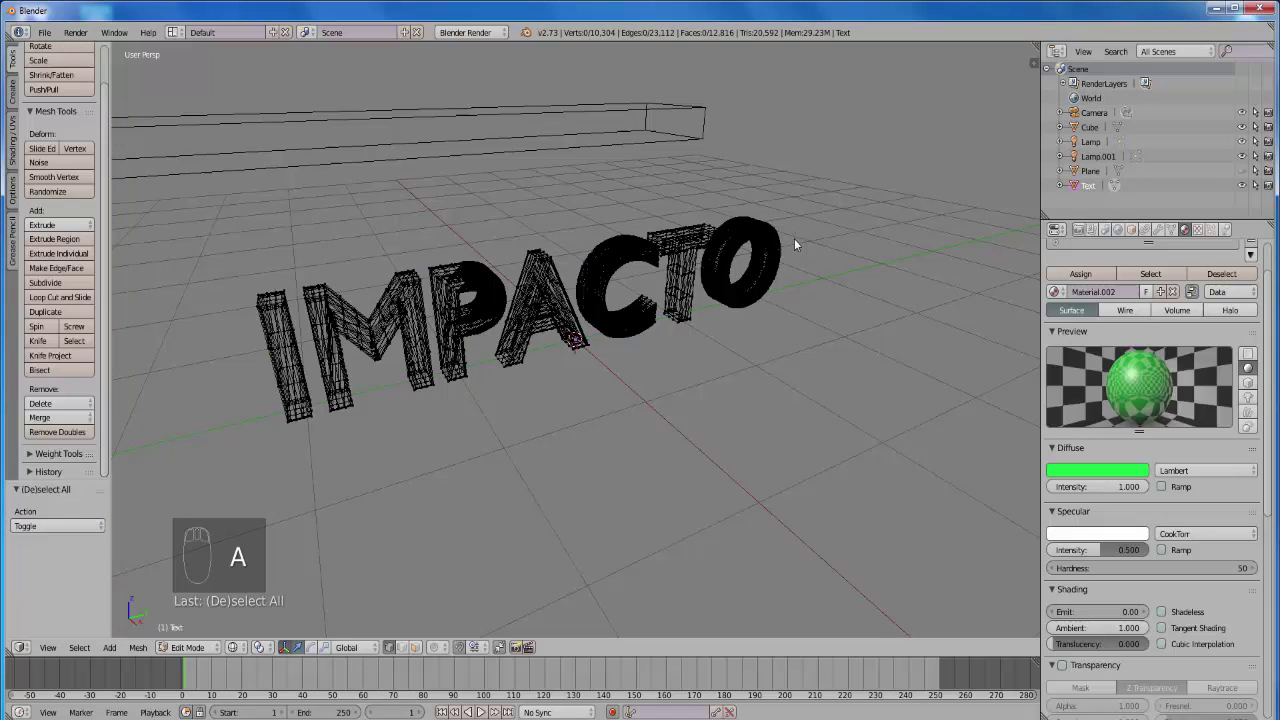
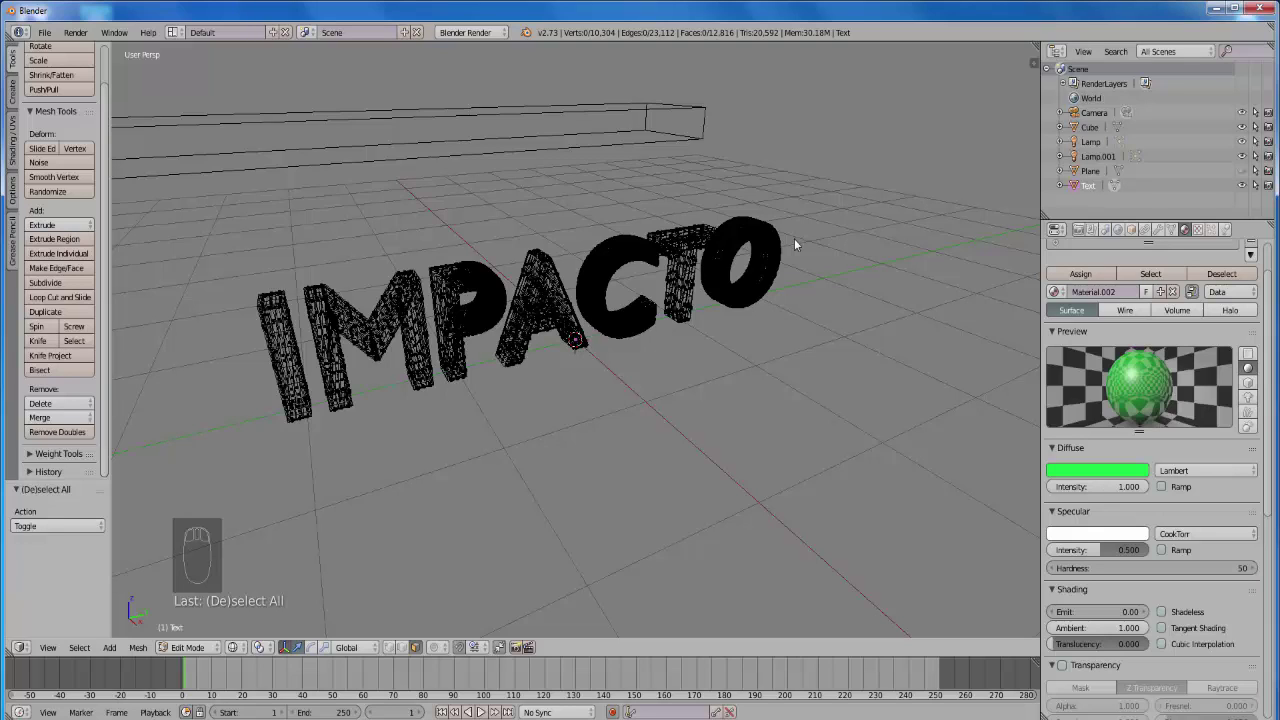
{"action": "left_click_drag", "start_coordinate": [800, 243], "coordinate": [800, 243]}
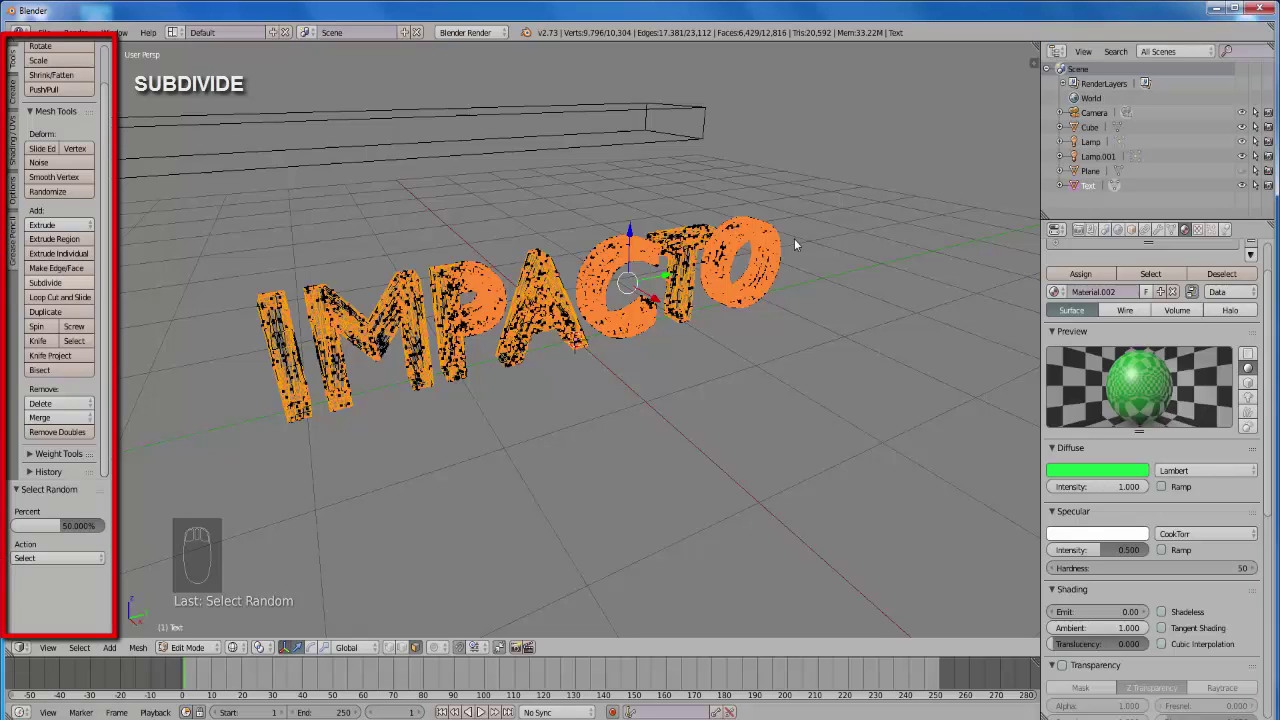
{"action": "left_click", "coordinate": [800, 243]}
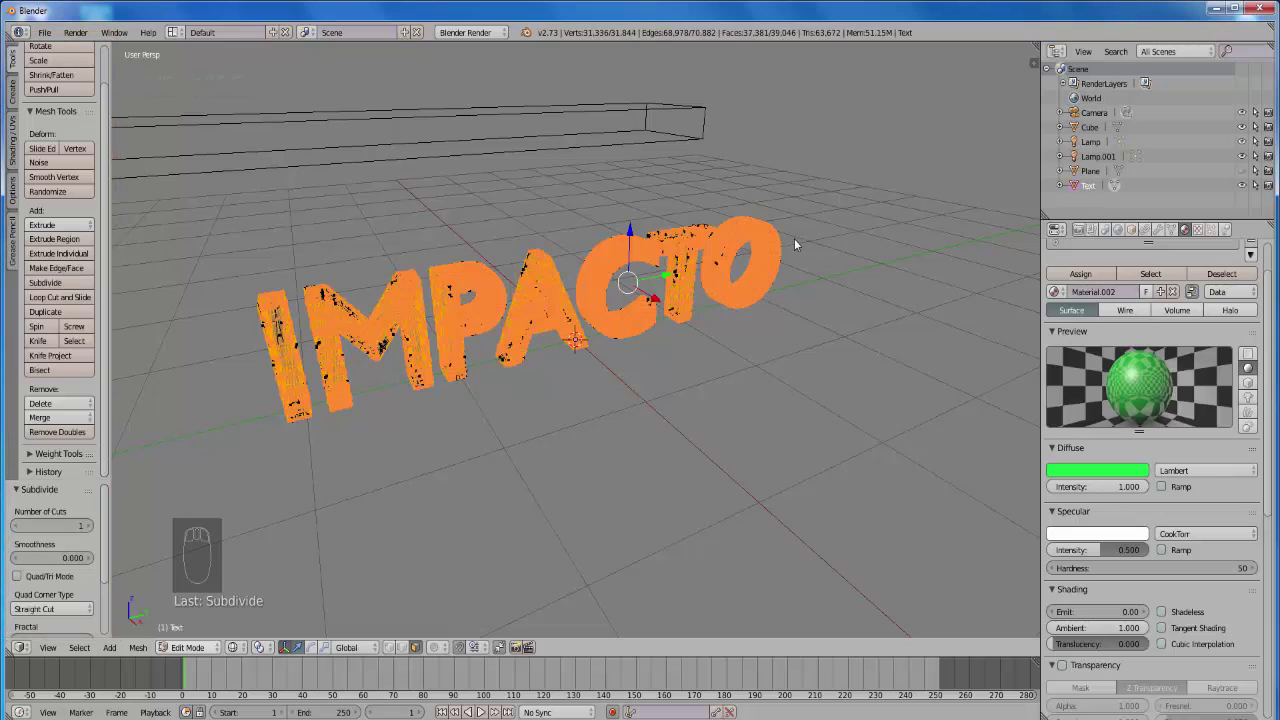
- Leave Edit Mode and switch the viewport to Solid shading showing the green letters and beam
{"action": "left_click", "coordinate": [800, 243]}
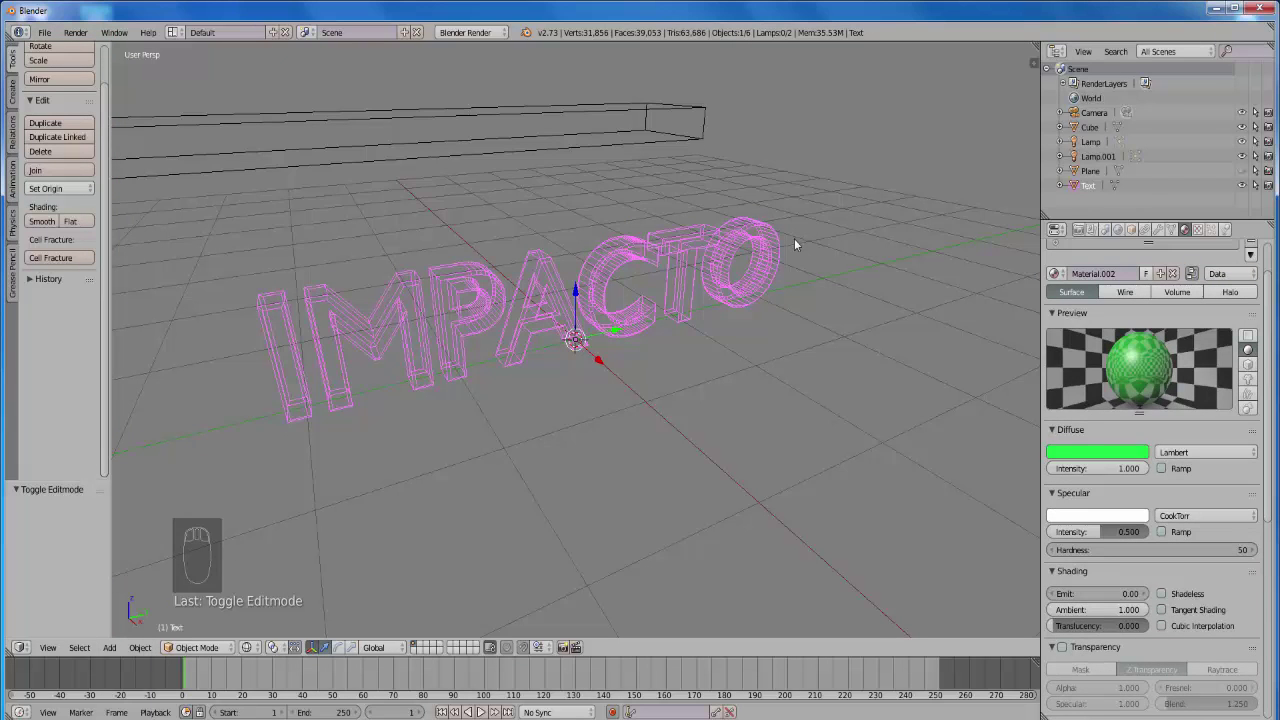
{"action": "key", "text": "z"}
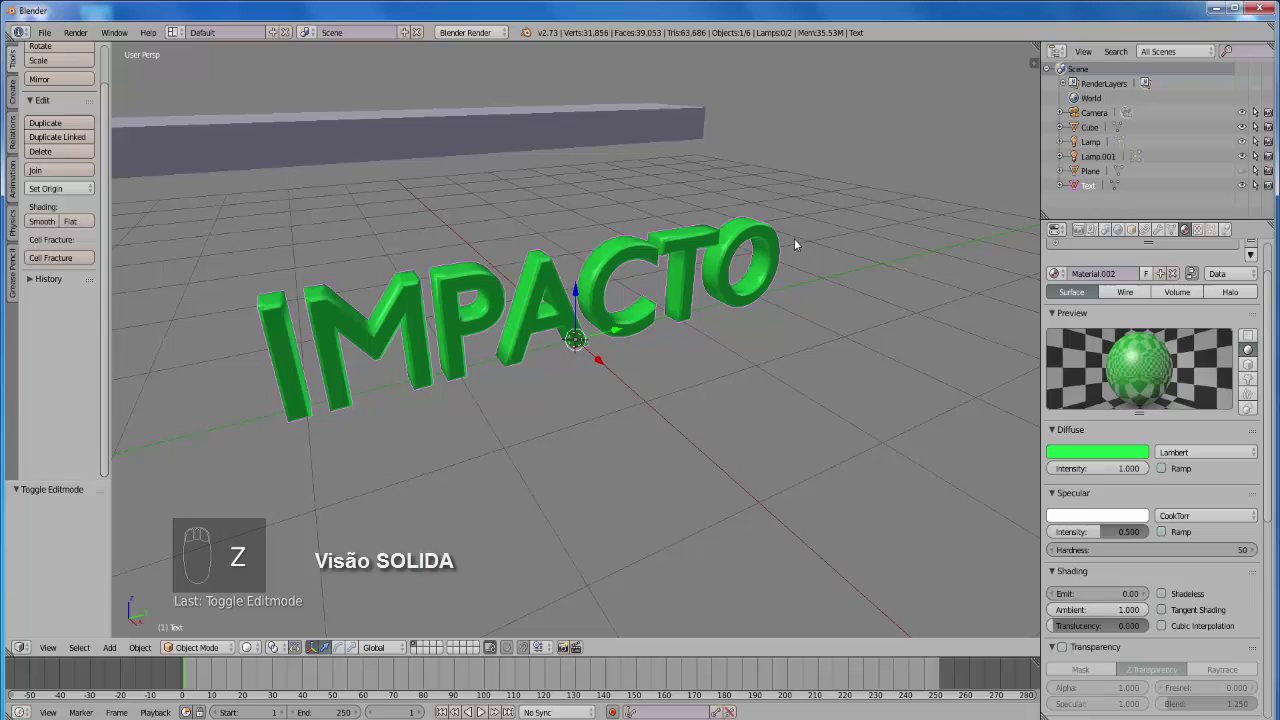
{"action": "left_click_drag", "start_coordinate": [800, 243], "coordinate": [800, 243]}
{"action": "left_click", "coordinate": [800, 243]}
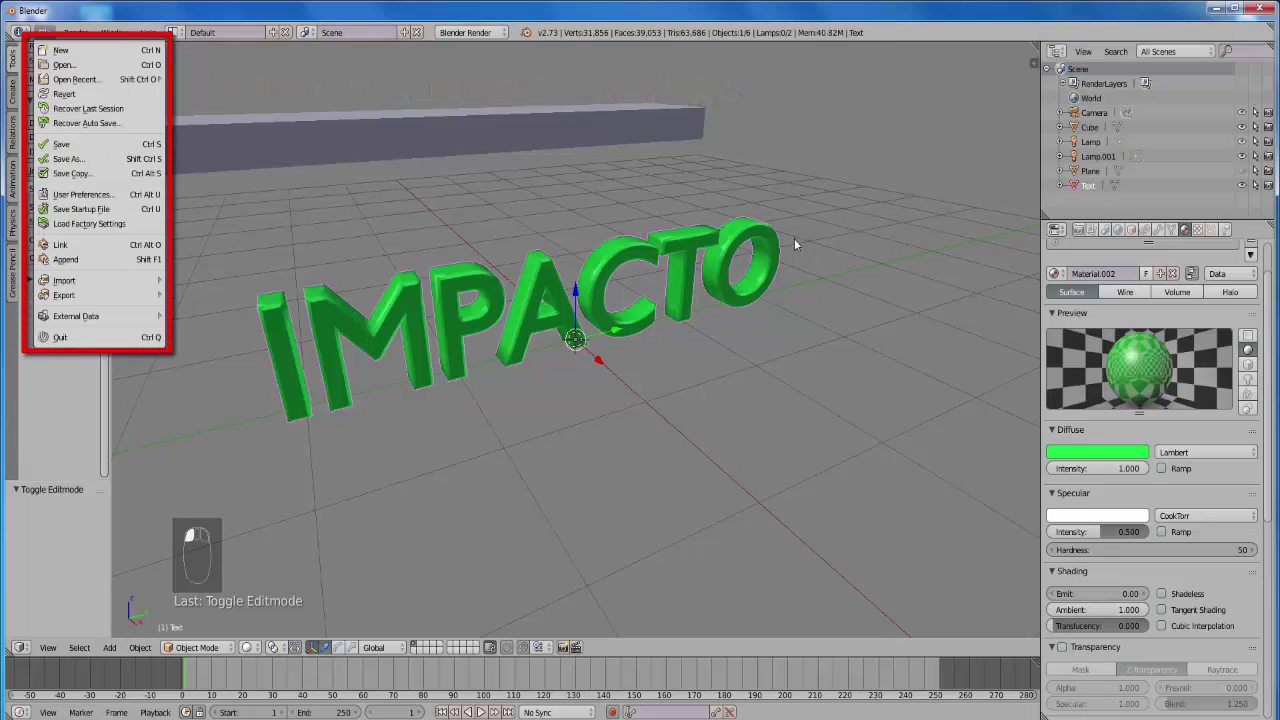
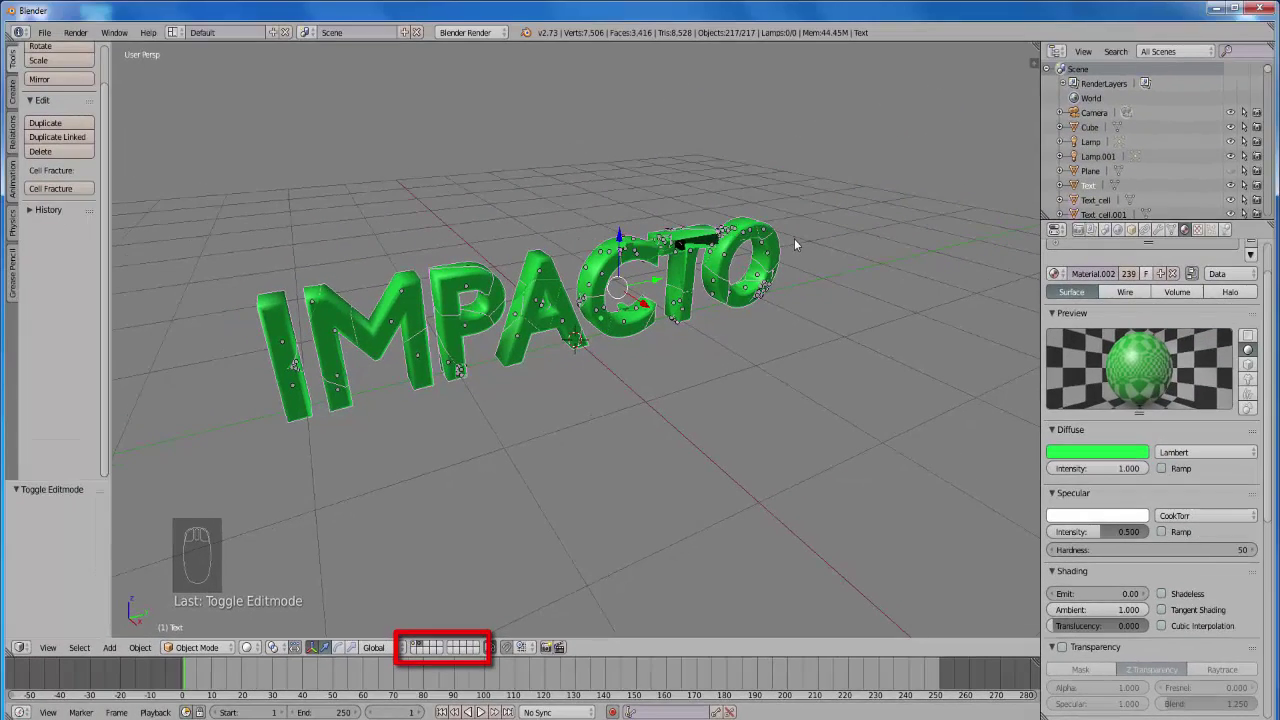
- Delete the original unfractured text on its layer, then return to the Text_cell pieces and select one
{"action": "left_click", "coordinate": [799, 238]}
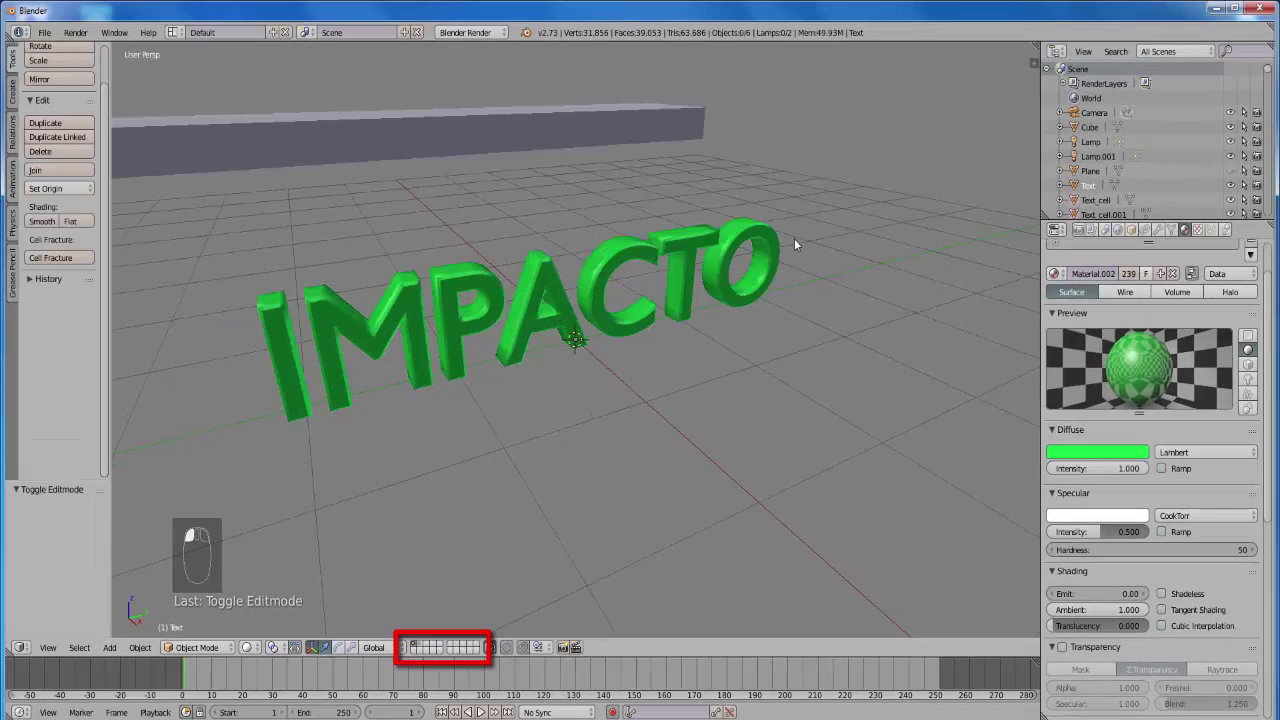
{"action": "left_click_drag", "start_coordinate": [799, 238], "coordinate": [799, 238]}
{"action": "key", "text": "x"}
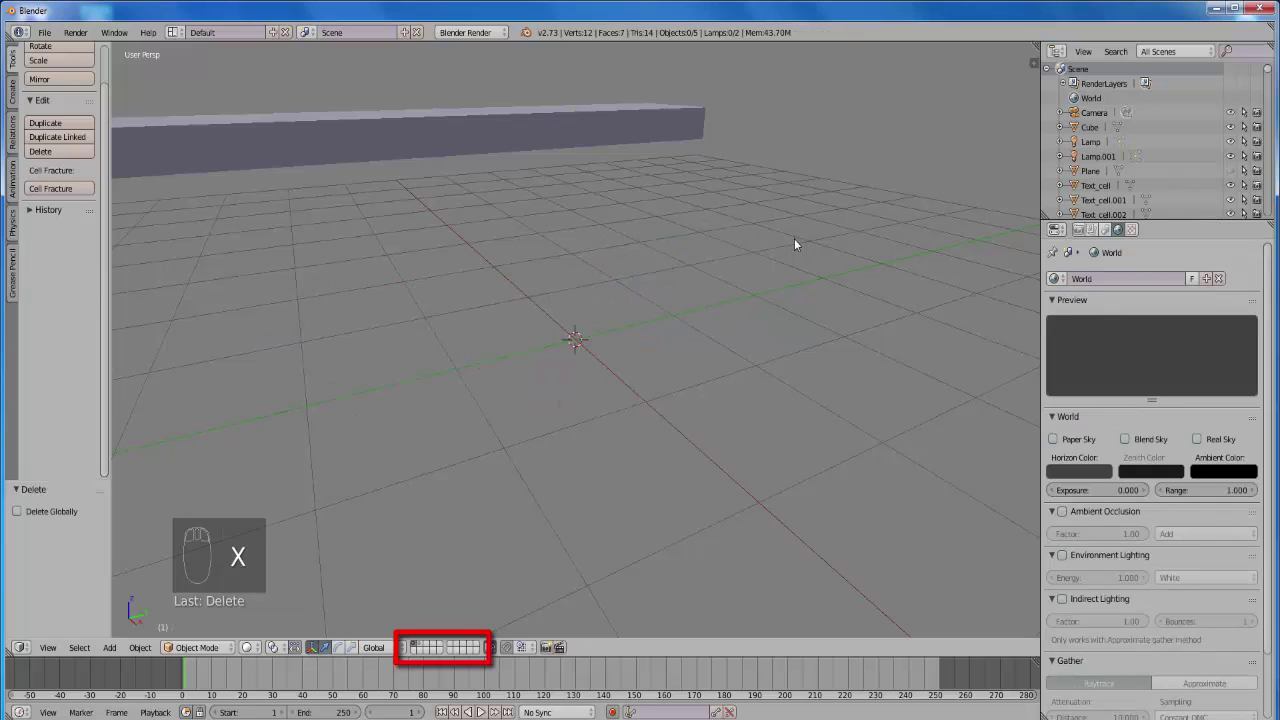
{"action": "left_click", "coordinate": [799, 238]}
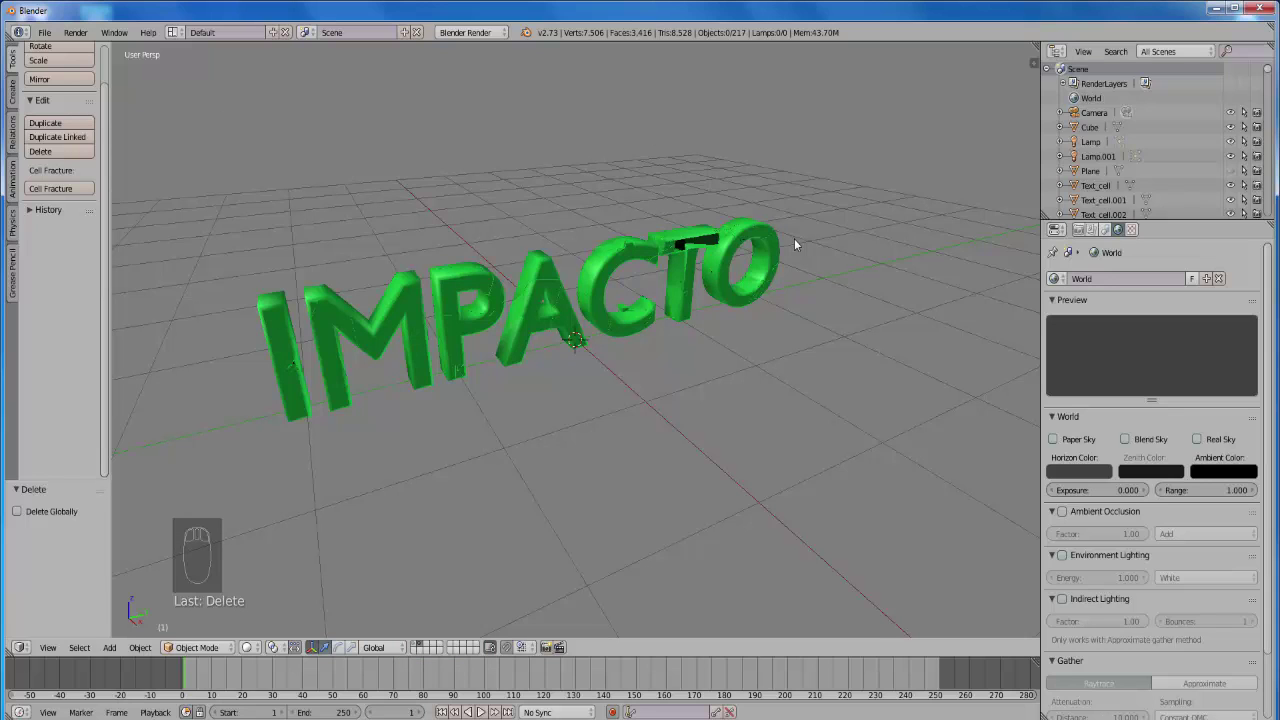
{"action": "left_click_drag", "start_coordinate": [799, 238], "coordinate": [799, 238]}
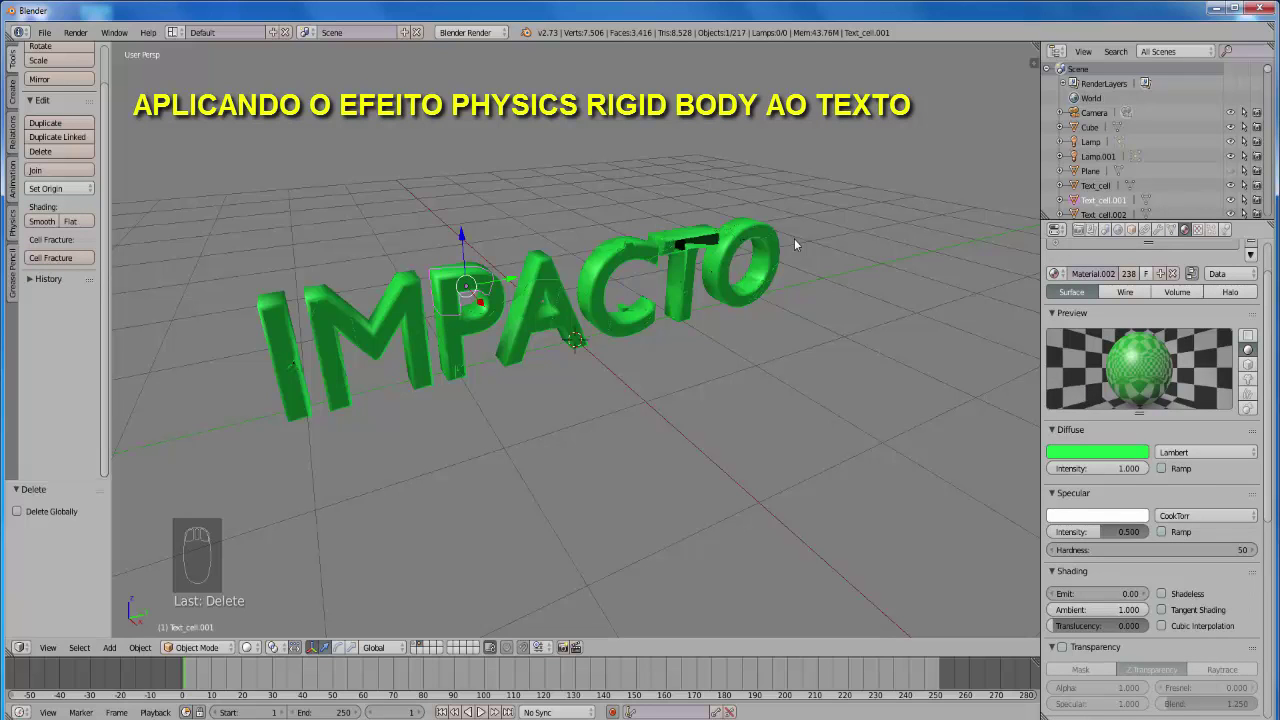
- Add an active rigid body with Deactivation and Start Deactivated to a piece, then select all pieces
{"action": "left_click", "coordinate": [799, 238]}
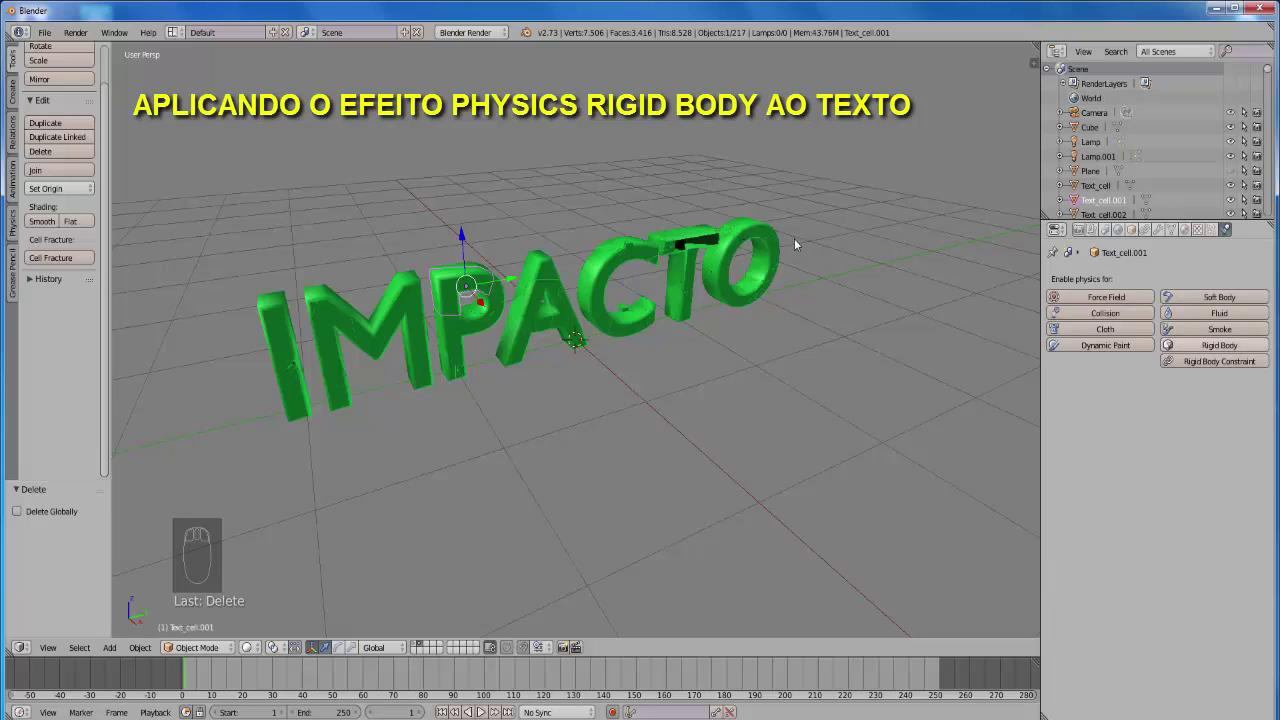
{"action": "left_click", "coordinate": [799, 238]}
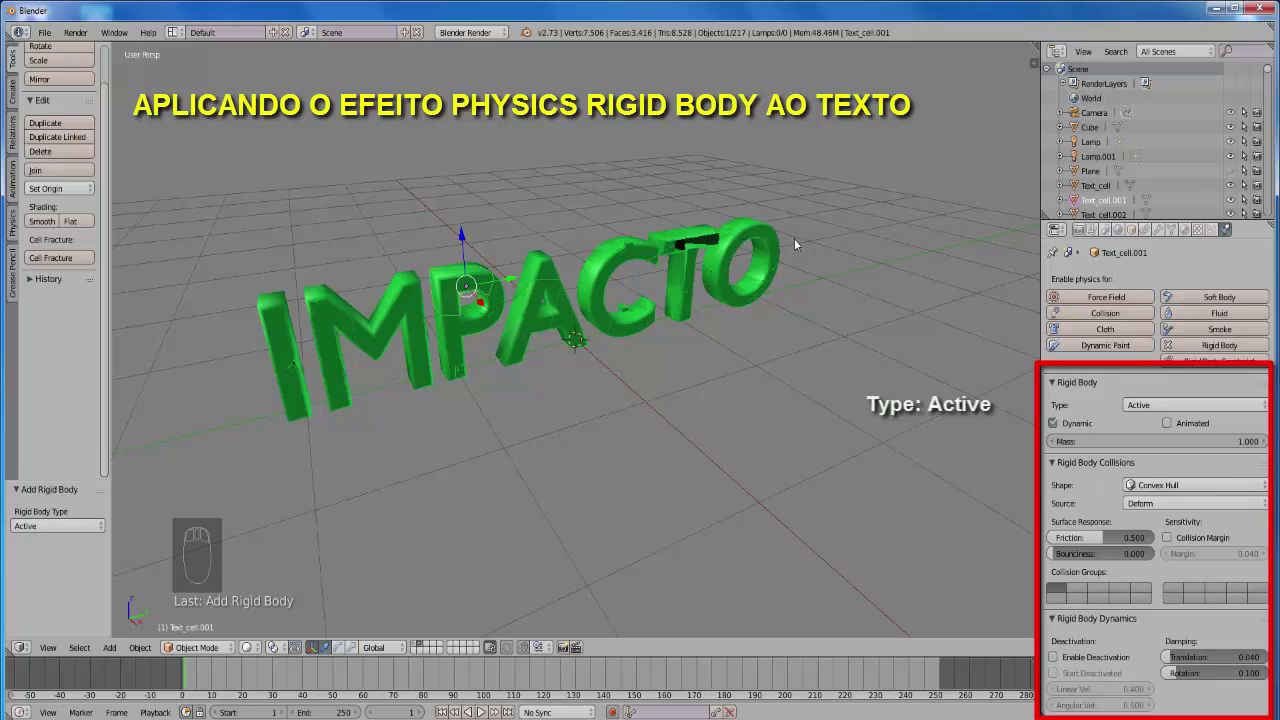
{"action": "left_click", "coordinate": [799, 238]}
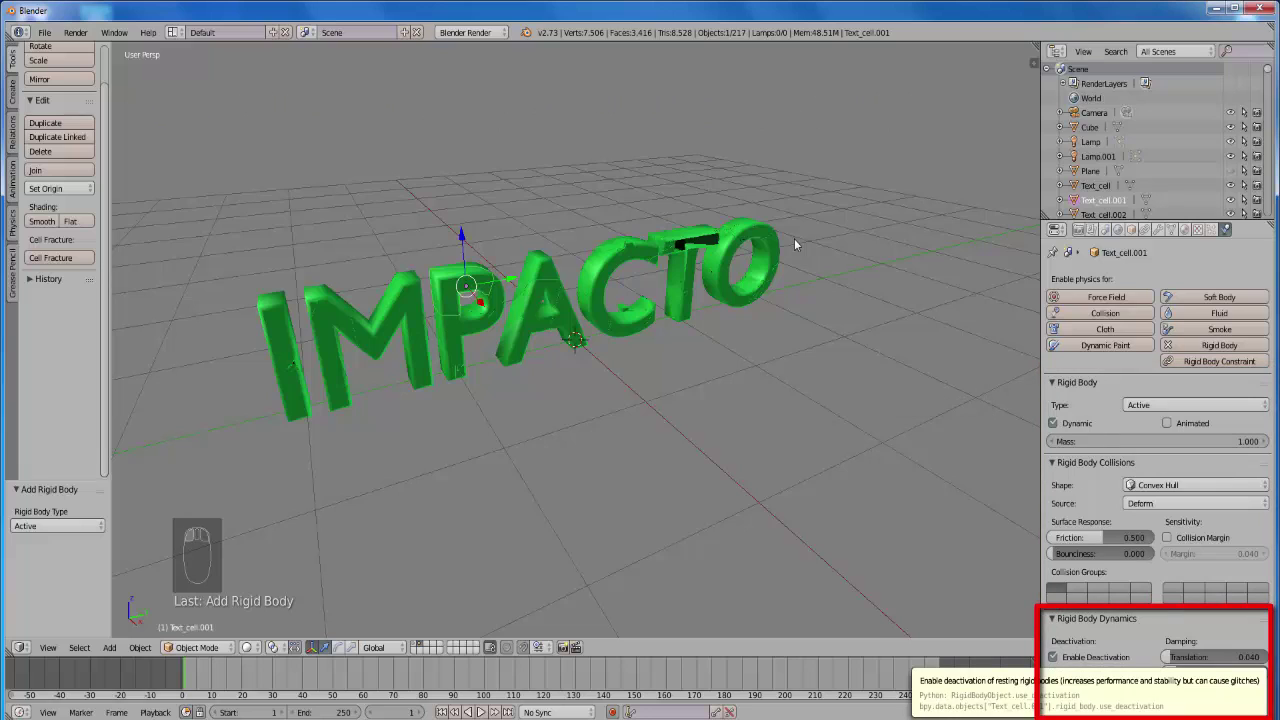
{"action": "left_click", "coordinate": [799, 238]}
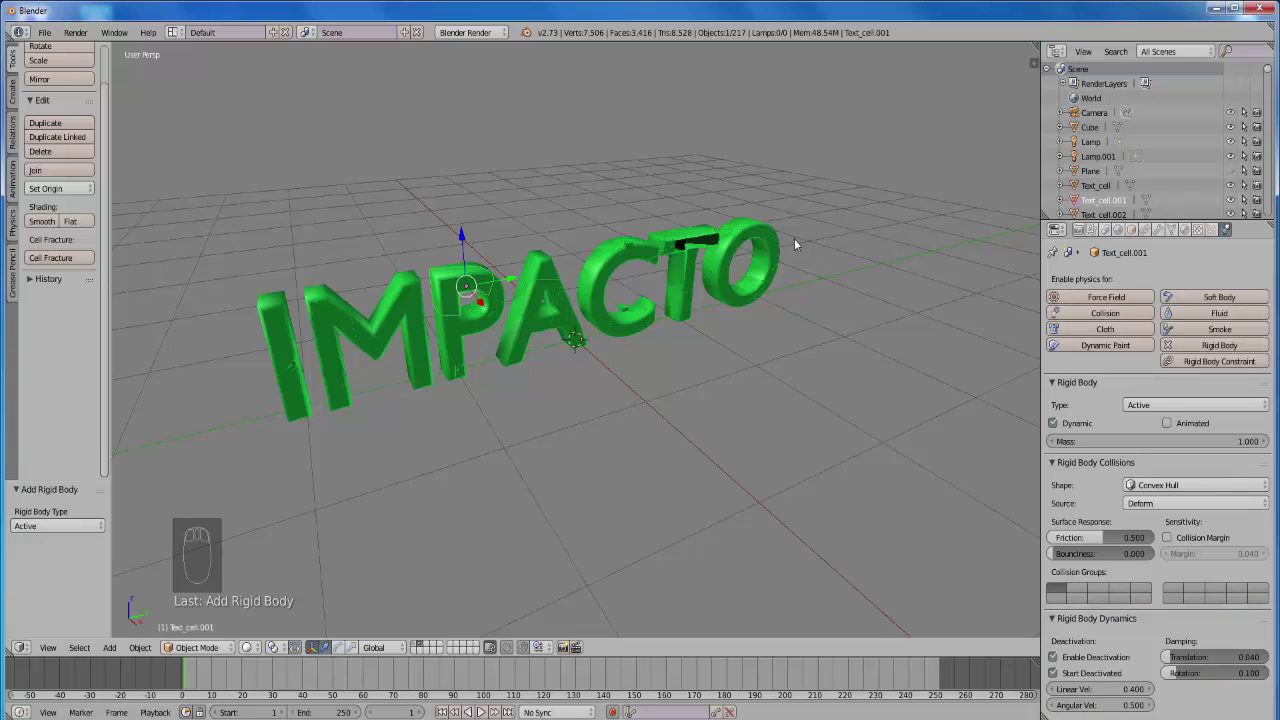
{"action": "key", "text": "b"}
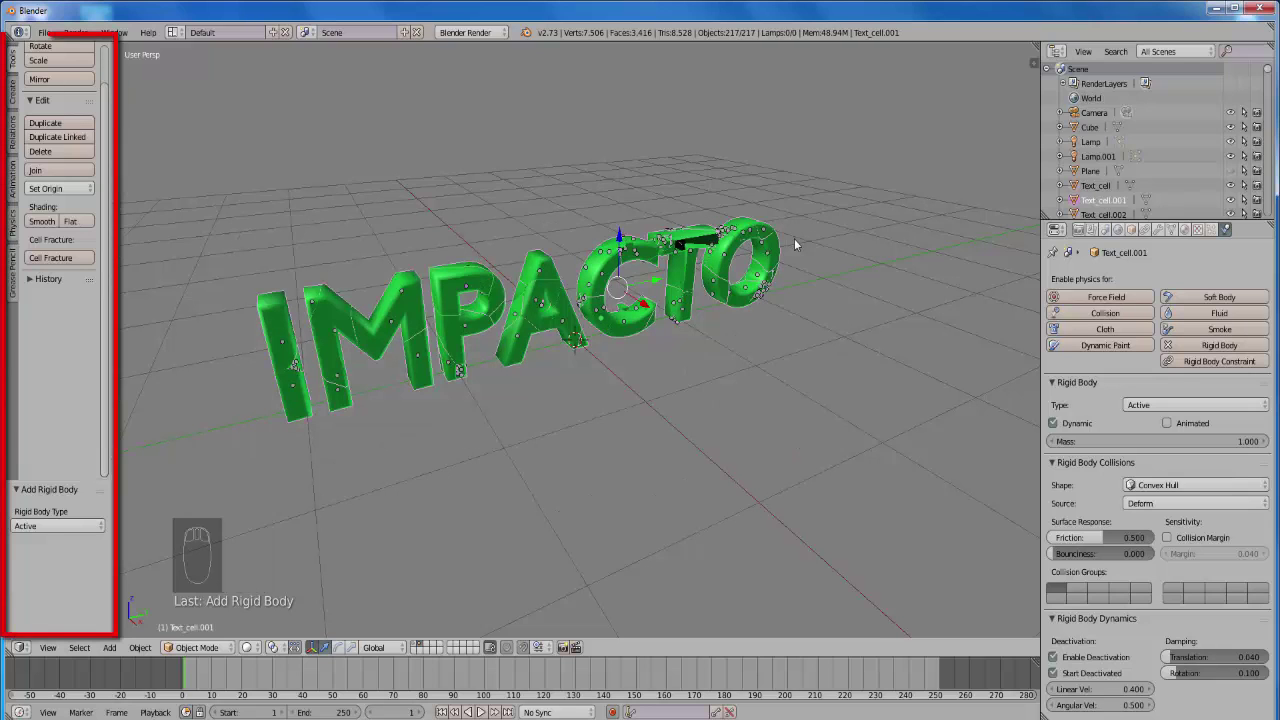
- Calculate mass as Acrylic and copy the rigid body settings to all cell pieces
{"action": "left_click", "coordinate": [799, 238]}
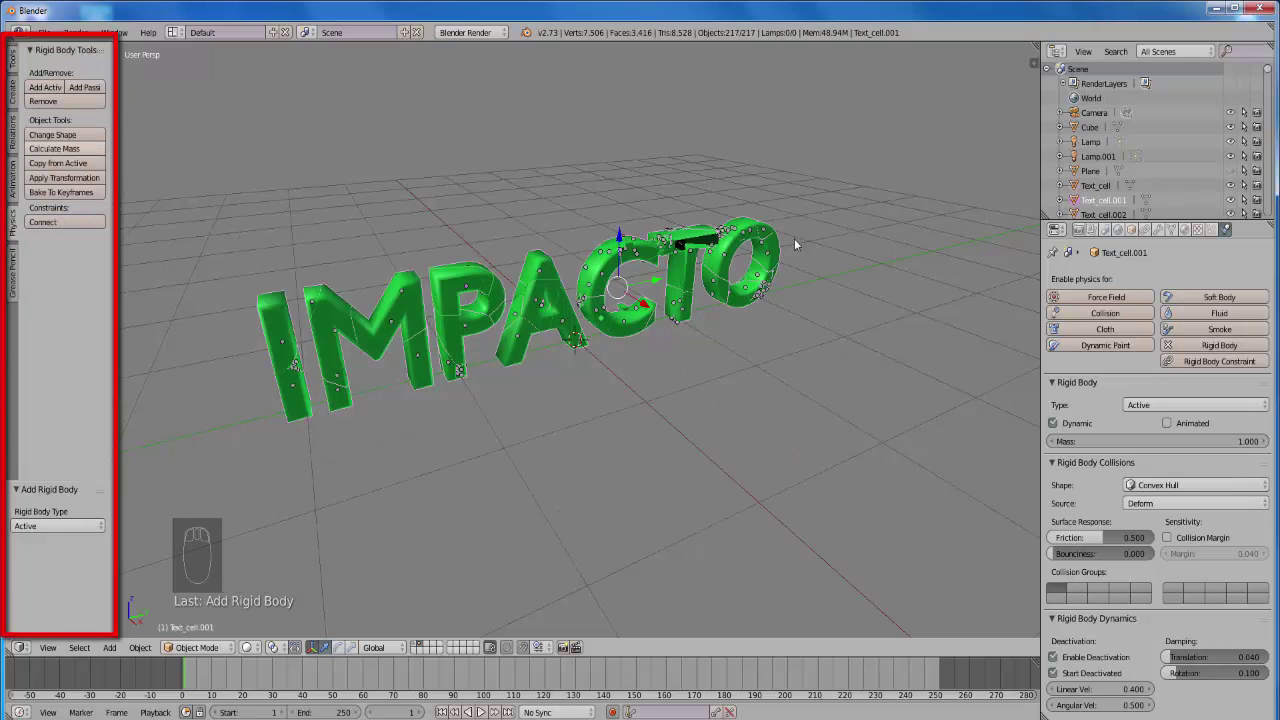
{"action": "left_click", "coordinate": [799, 238]}
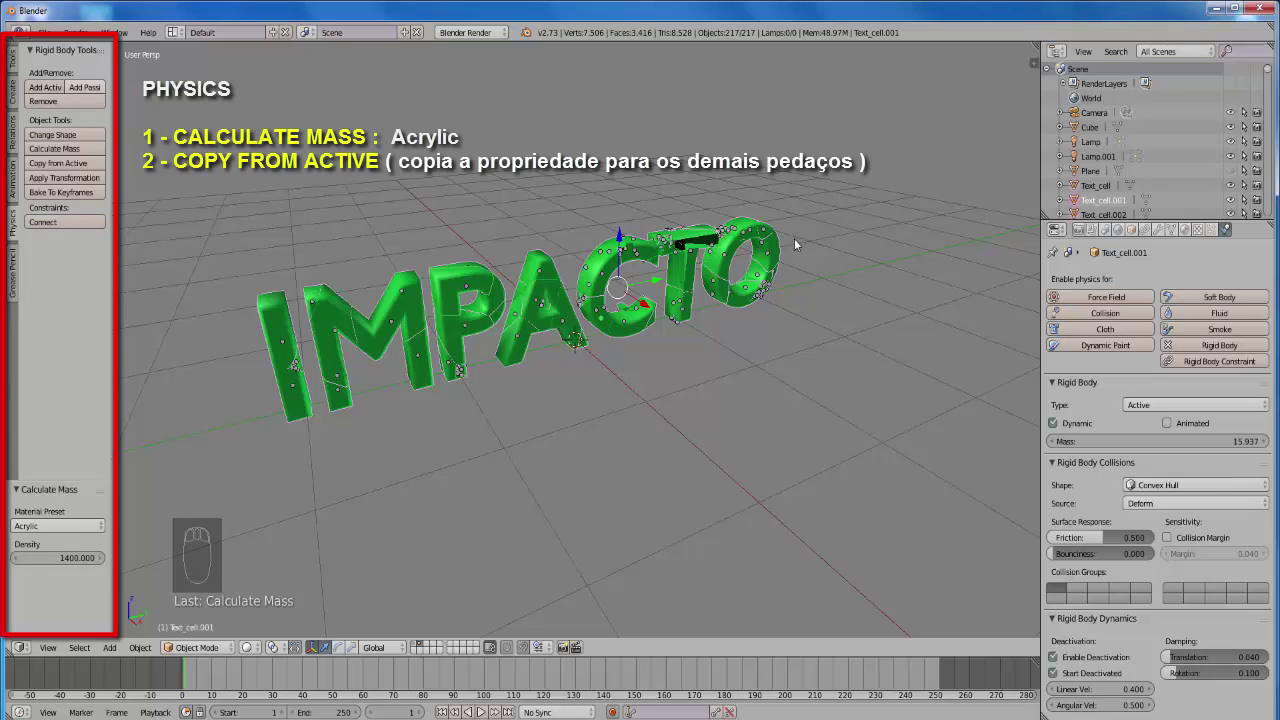
{"action": "left_click", "coordinate": [799, 238]}
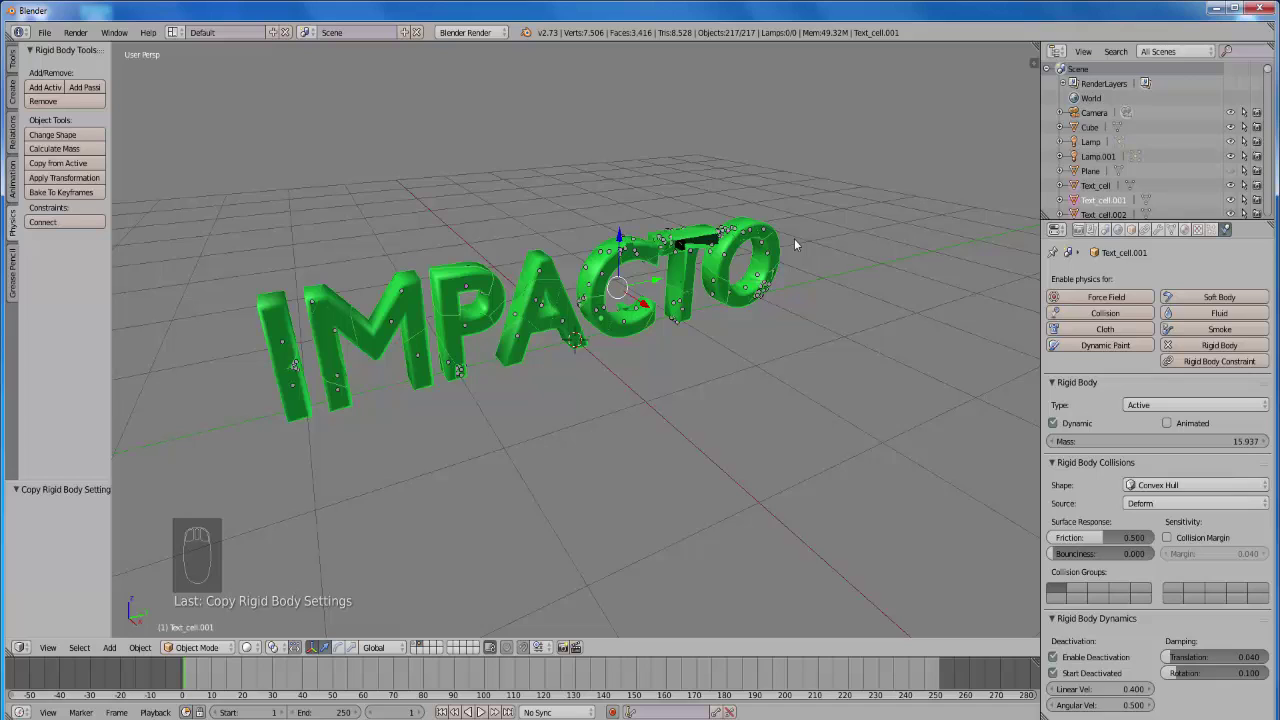
- Move the pieces to another layer and show the beam alongside them
{"action": "key", "text": "m"}
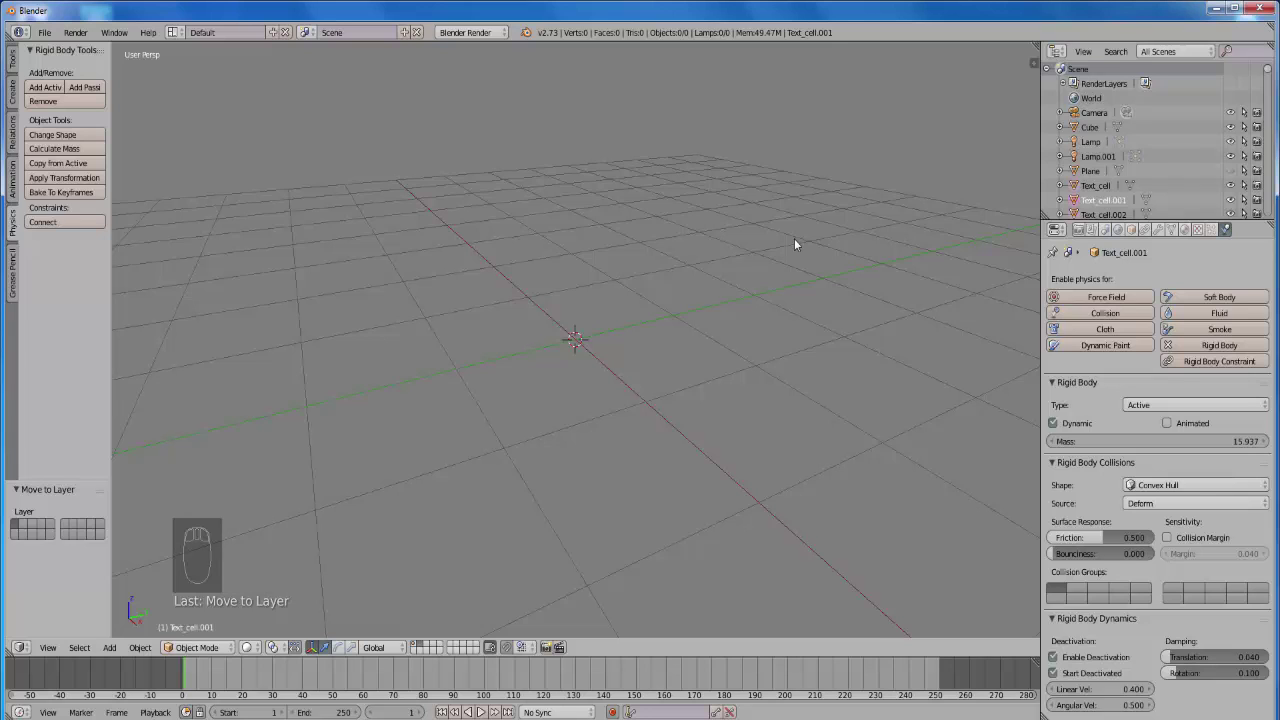
{"action": "left_click", "coordinate": [799, 238]}
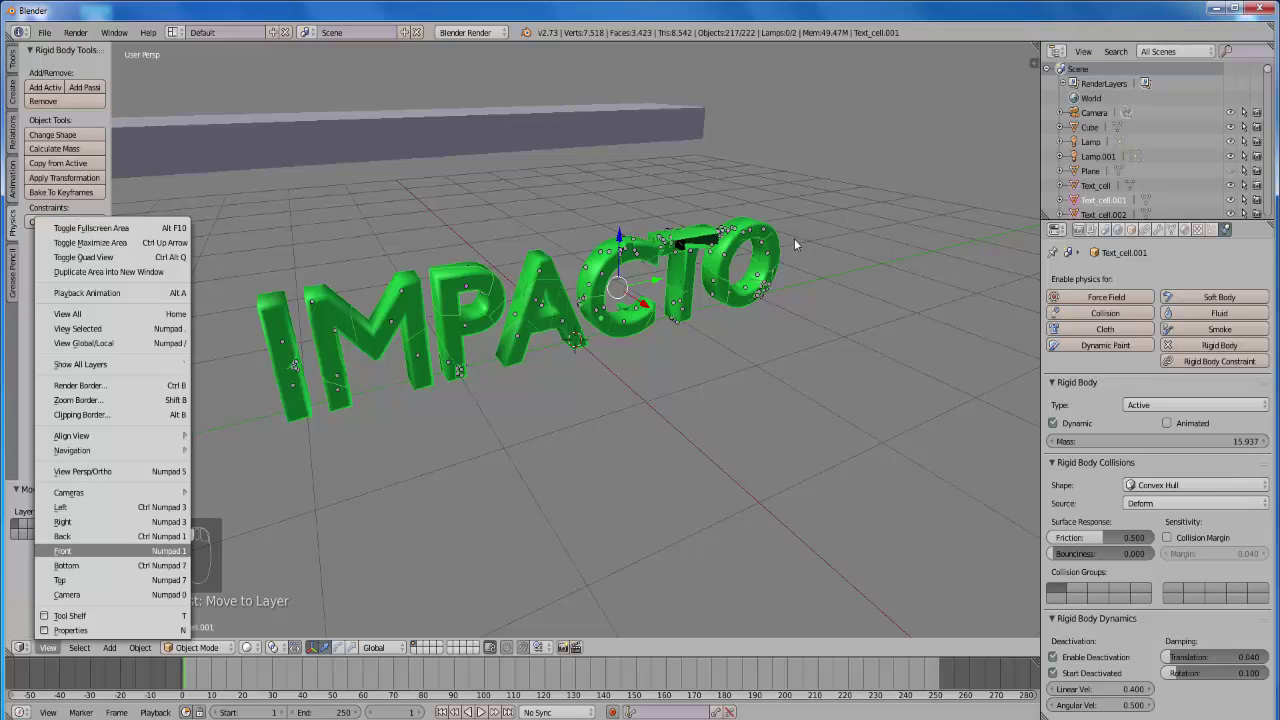
- Position the beam in front view and set the animation to end at frame 120
{"action": "left_click", "coordinate": [799, 238]}
{"action": "left_click_drag", "start_coordinate": [799, 238], "coordinate": [799, 238]}
{"action": "left_click_drag", "start_coordinate": [799, 238], "coordinate": [799, 238]}
{"action": "left_click", "coordinate": [799, 238]}
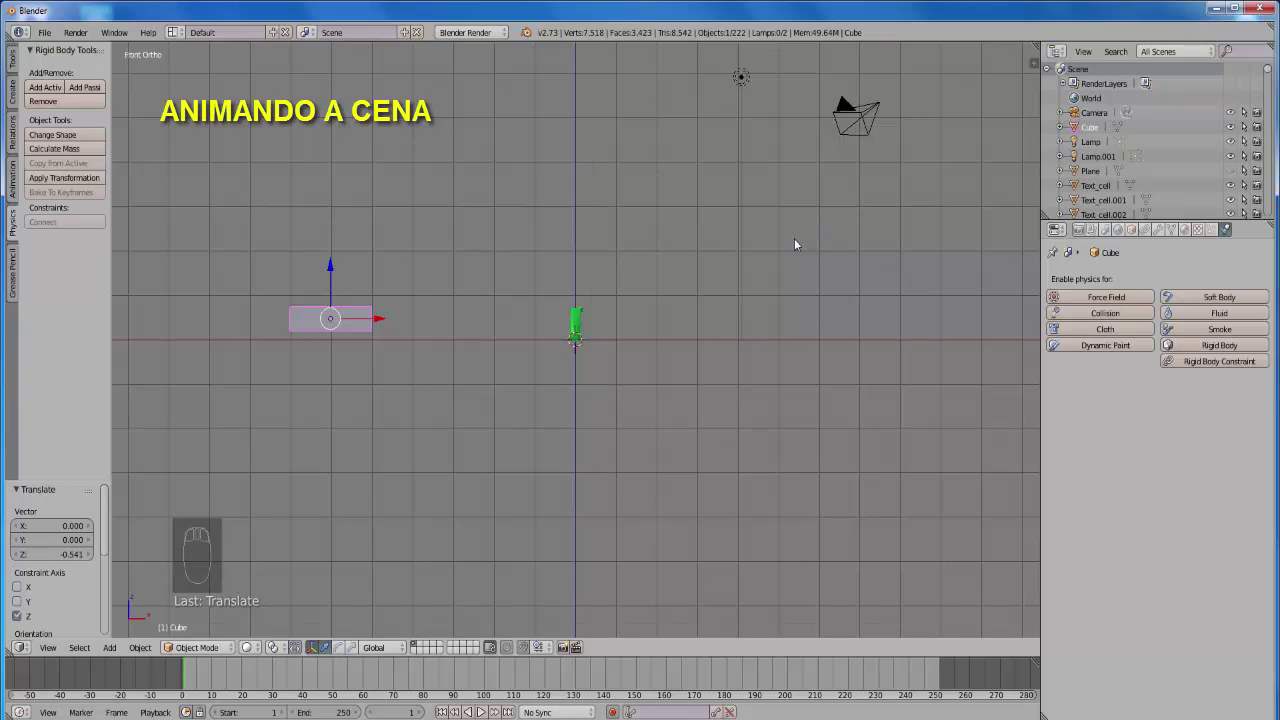
{"action": "left_click", "coordinate": [799, 238]}
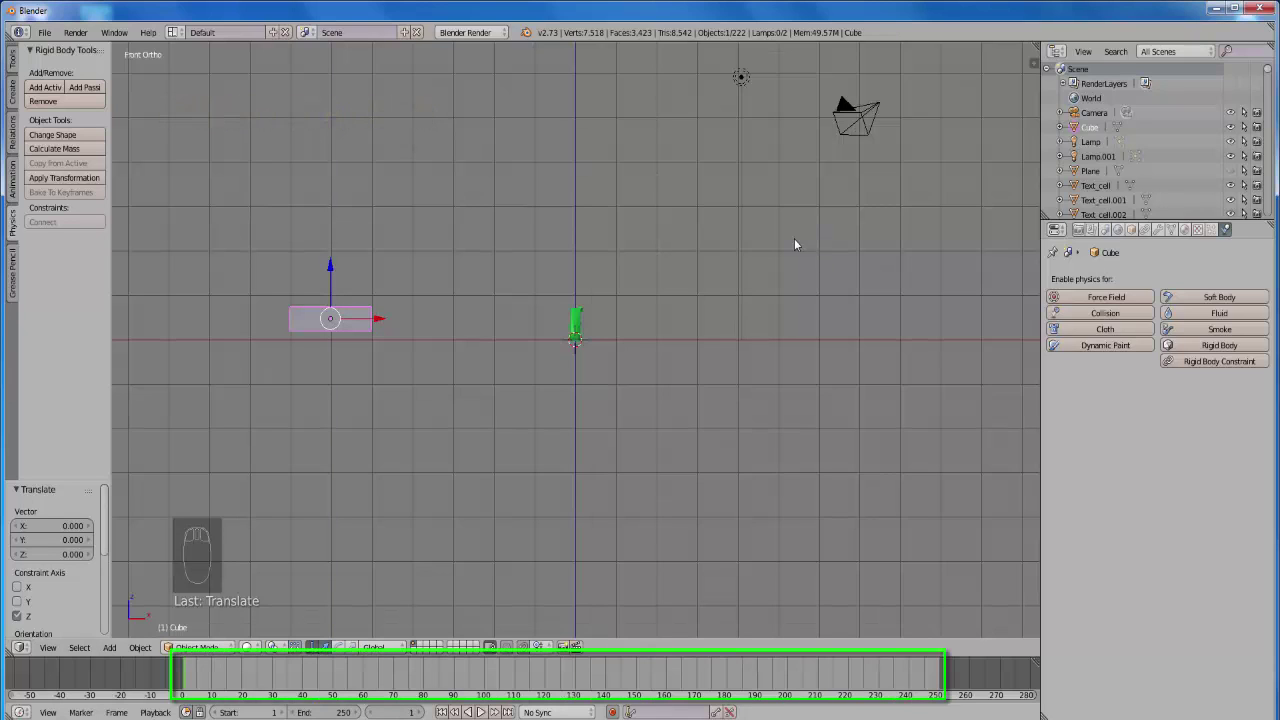
{"action": "left_click", "coordinate": [799, 238]}
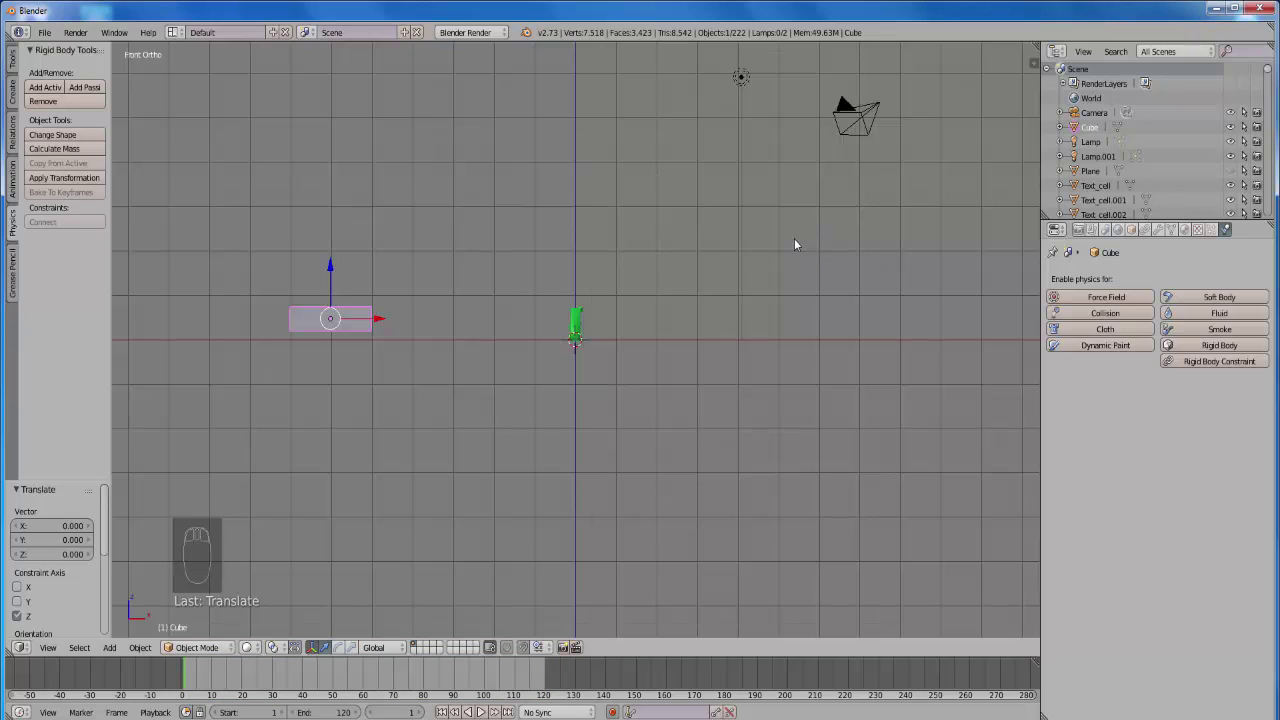
- Insert location keyframes for the beam at its start position and at its end position inside the text
{"action": "key", "text": "i"}
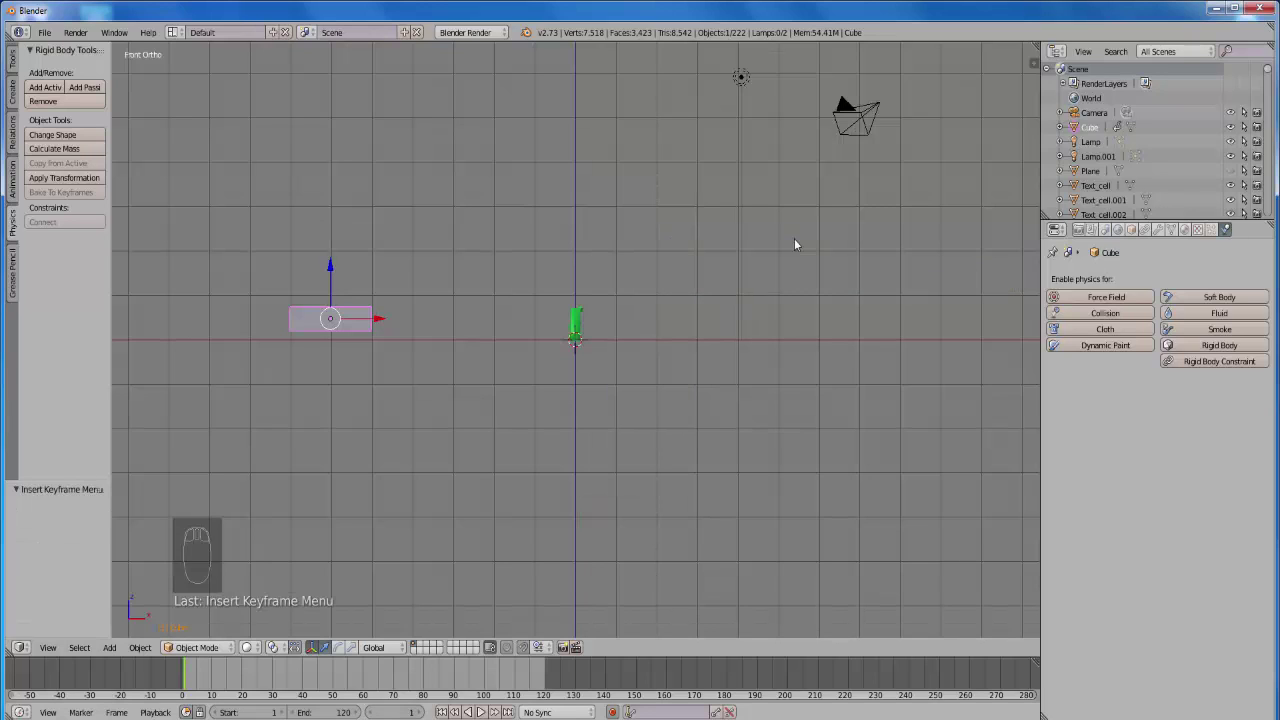
{"action": "left_click", "coordinate": [800, 243]}
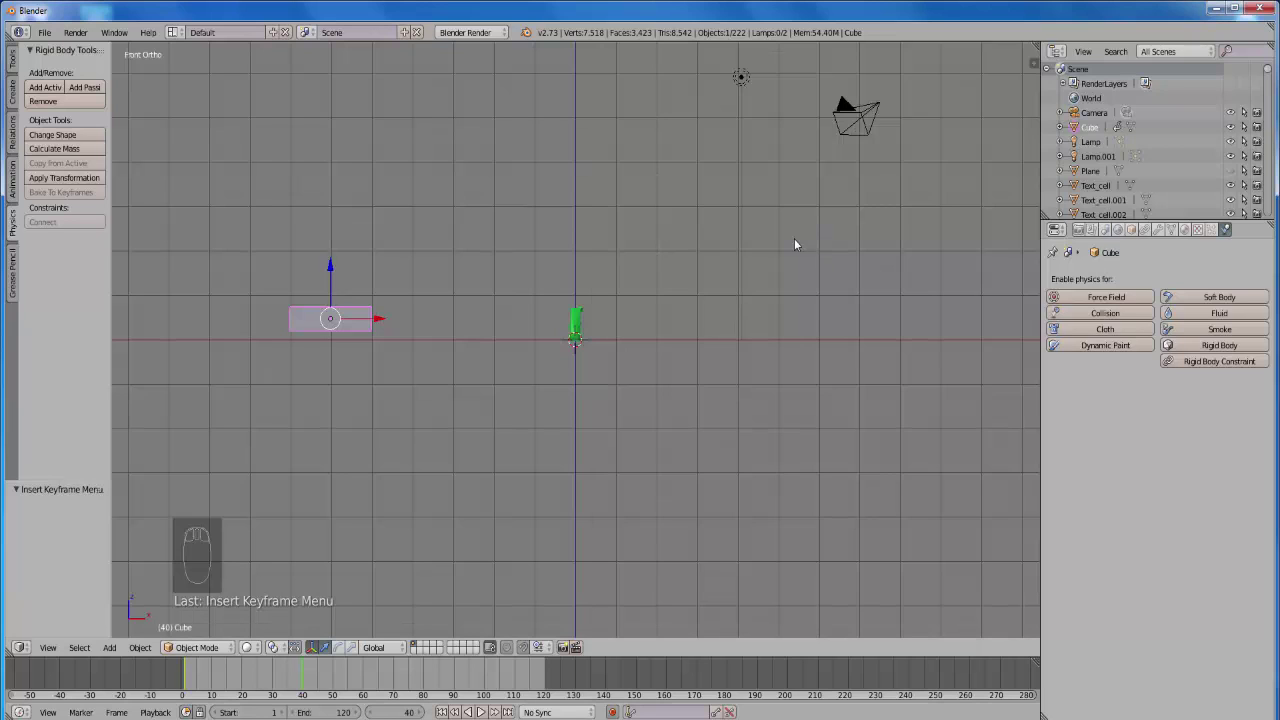
{"action": "left_click", "coordinate": [800, 243]}
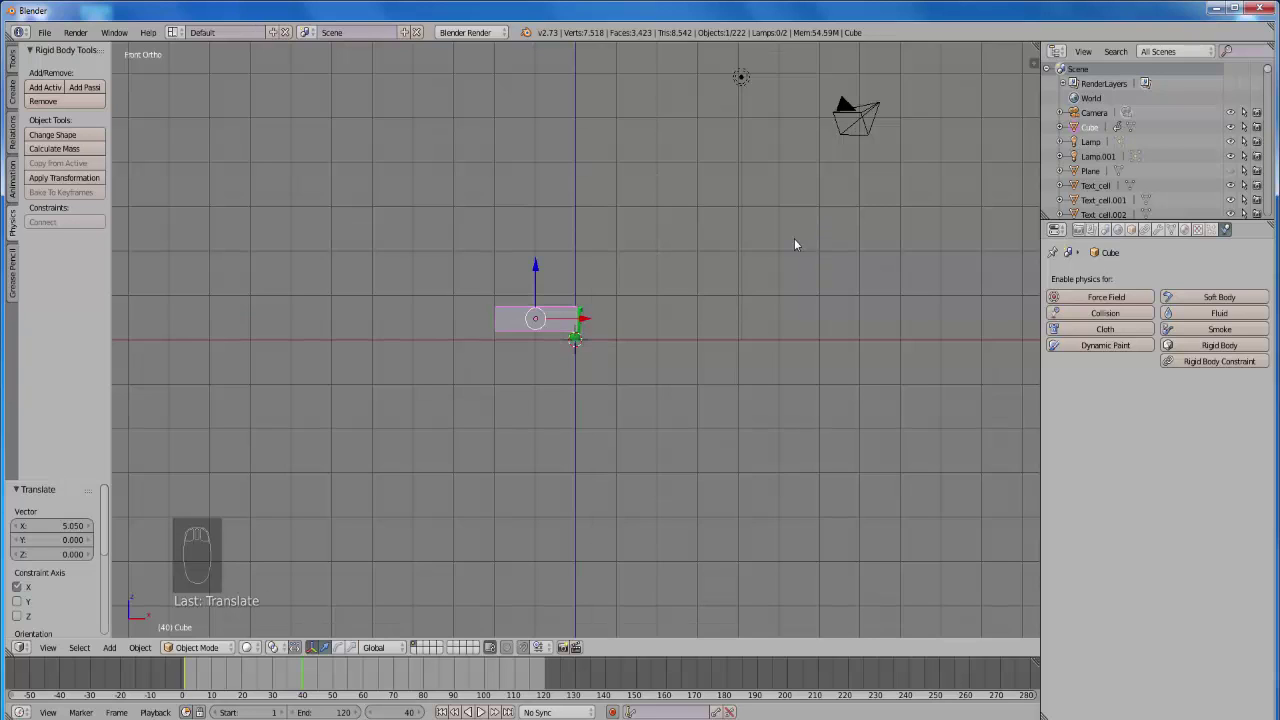
{"action": "key", "text": "i"}
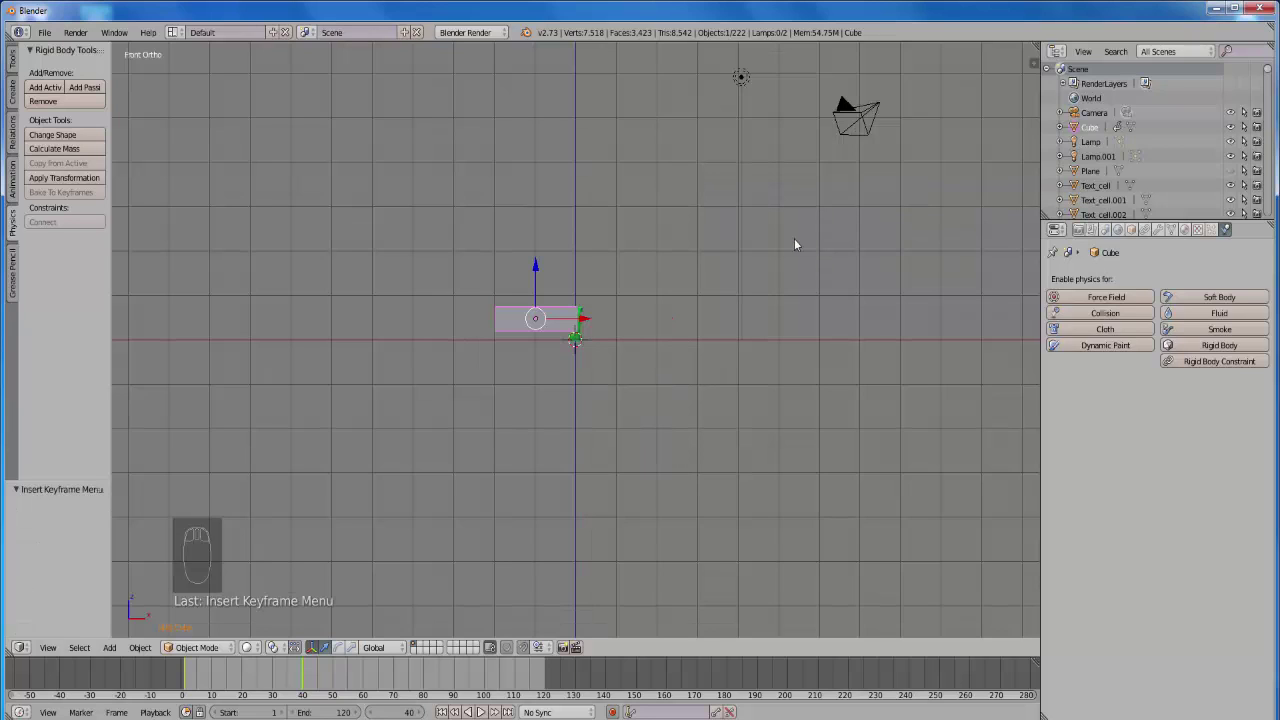
{"action": "left_click", "coordinate": [800, 243]}
- Play back the beam's sliding motion to check it, then stop
{"action": "left_click", "coordinate": [800, 243]}
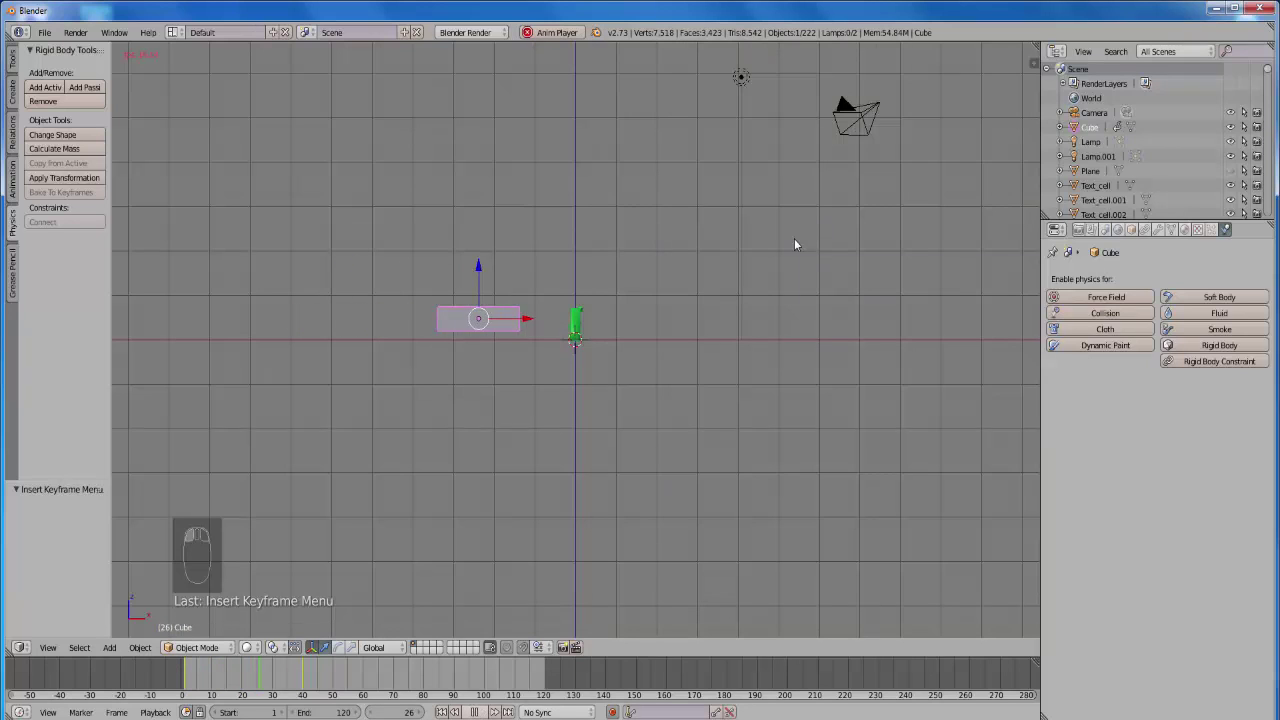
{"action": "left_click", "coordinate": [800, 243]}
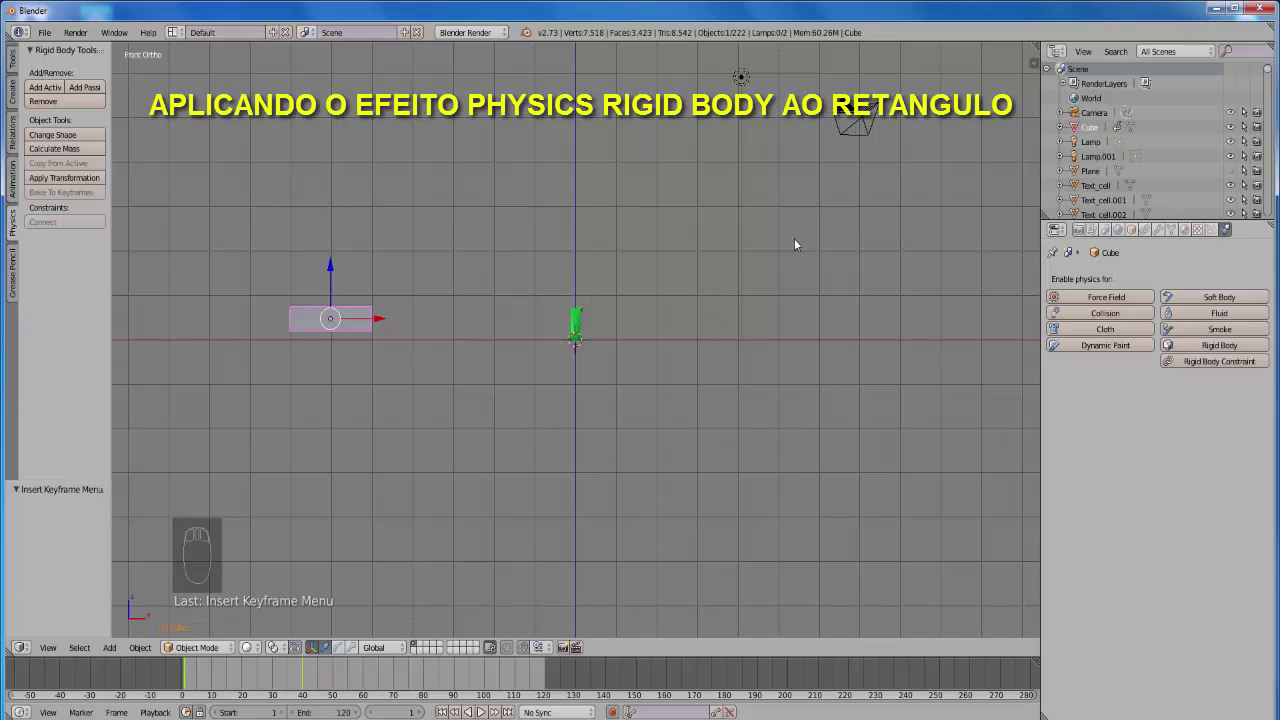
- Add an Animated rigid body to the beam, preview the cells reacting, then select the Plane
{"action": "left_click", "coordinate": [800, 243]}
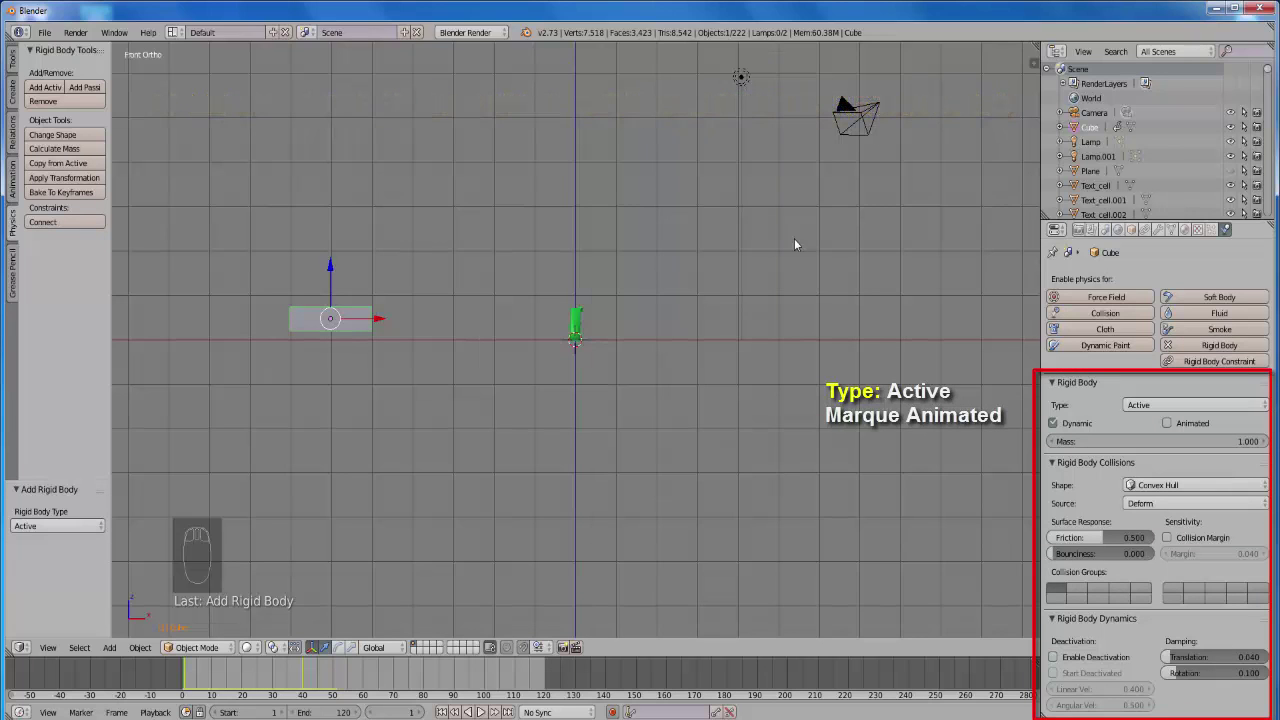
{"action": "left_click", "coordinate": [800, 243]}
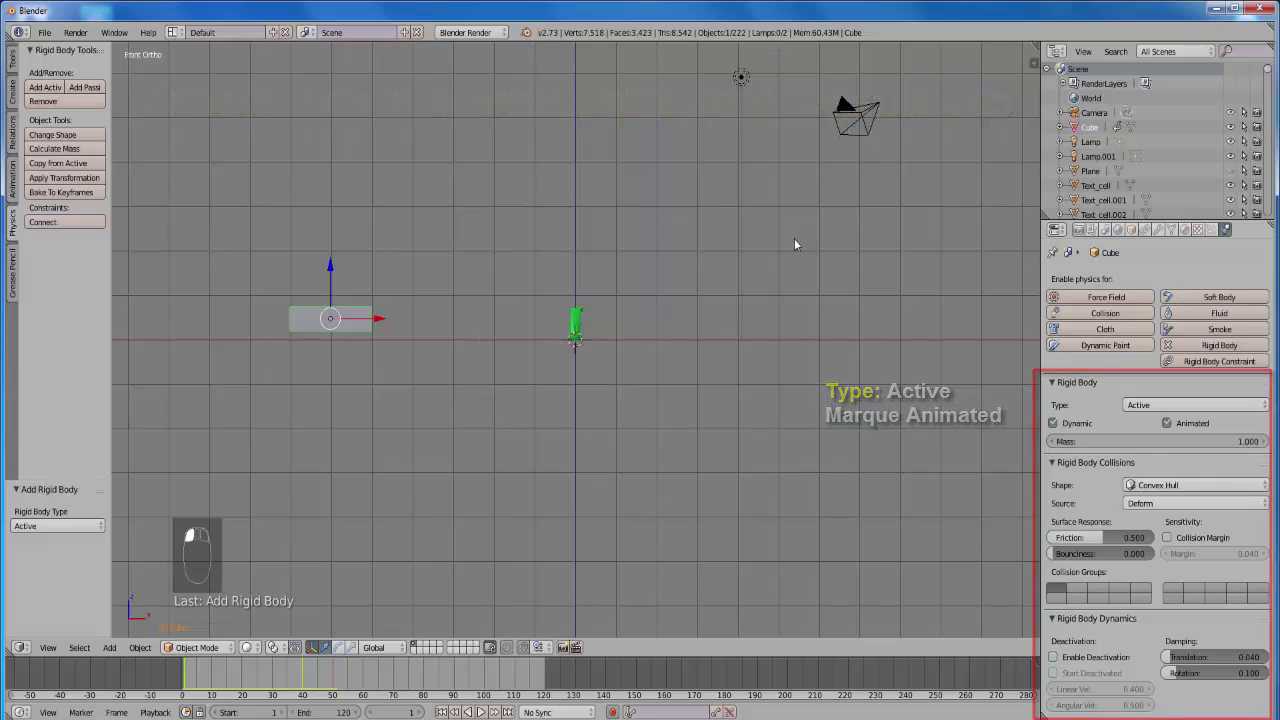
{"action": "left_click", "coordinate": [800, 243]}
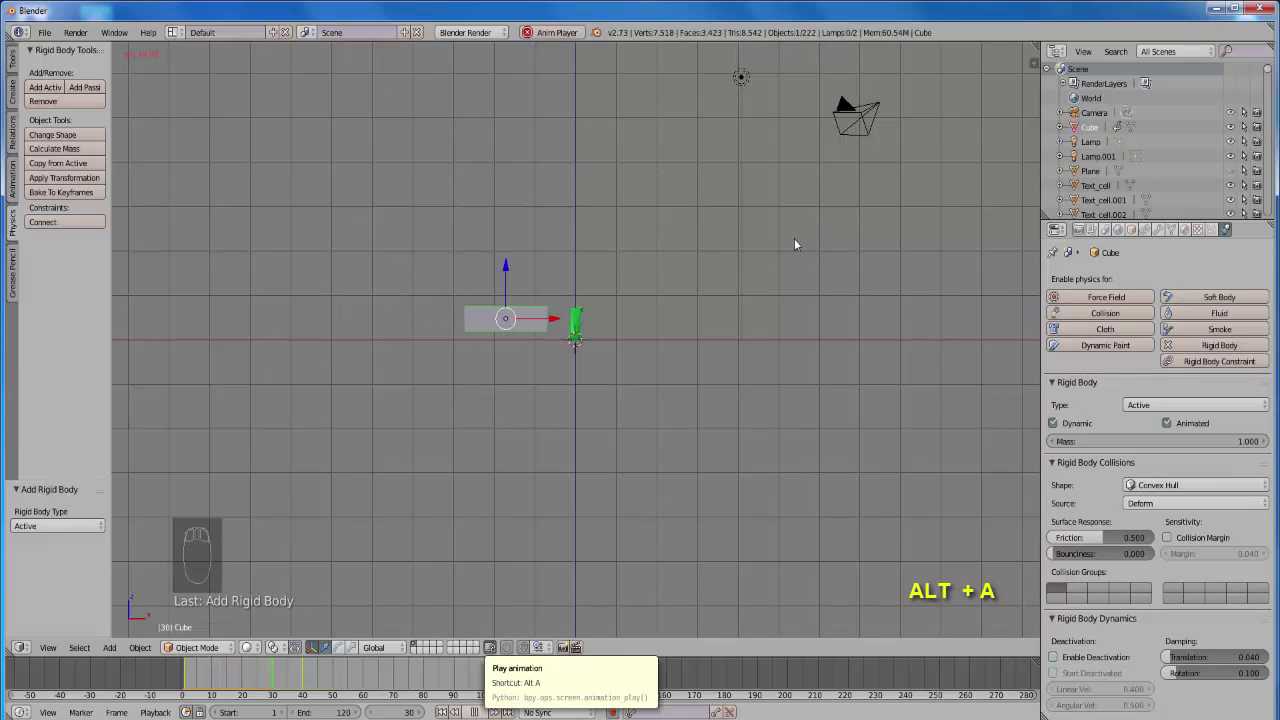
{"action": "left_click", "coordinate": [800, 243]}
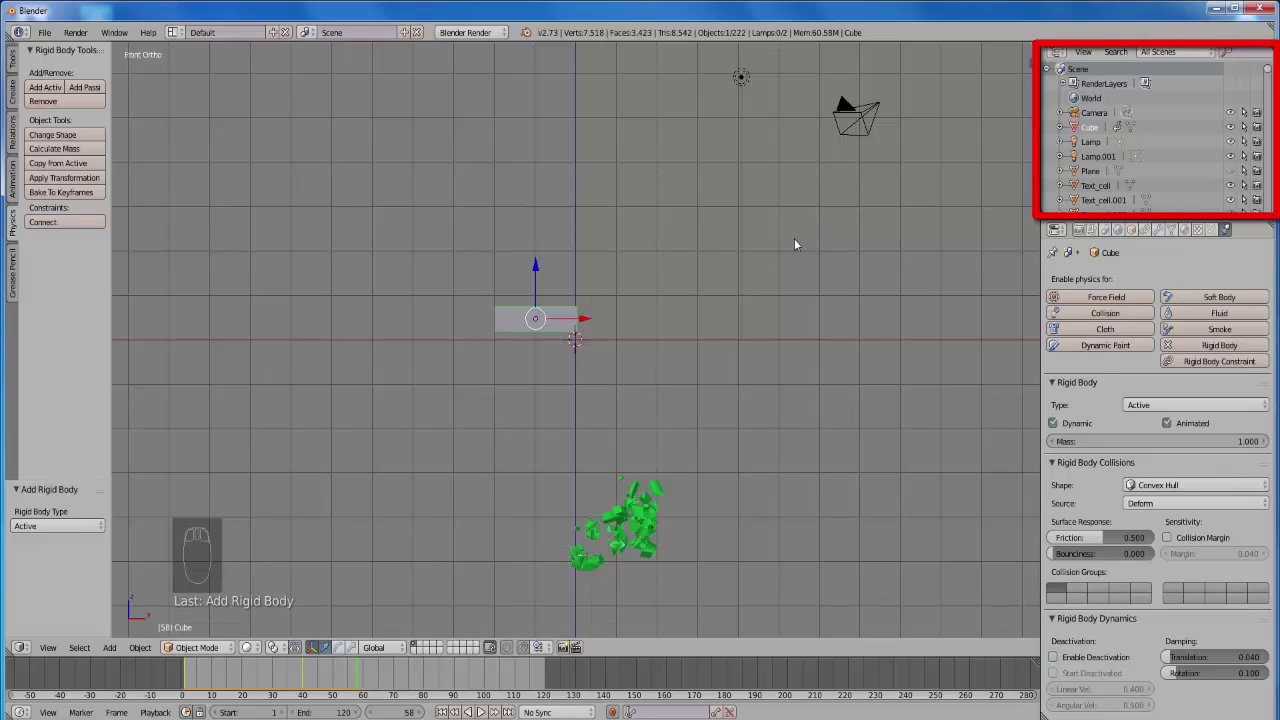
{"action": "left_click", "coordinate": [800, 243]}
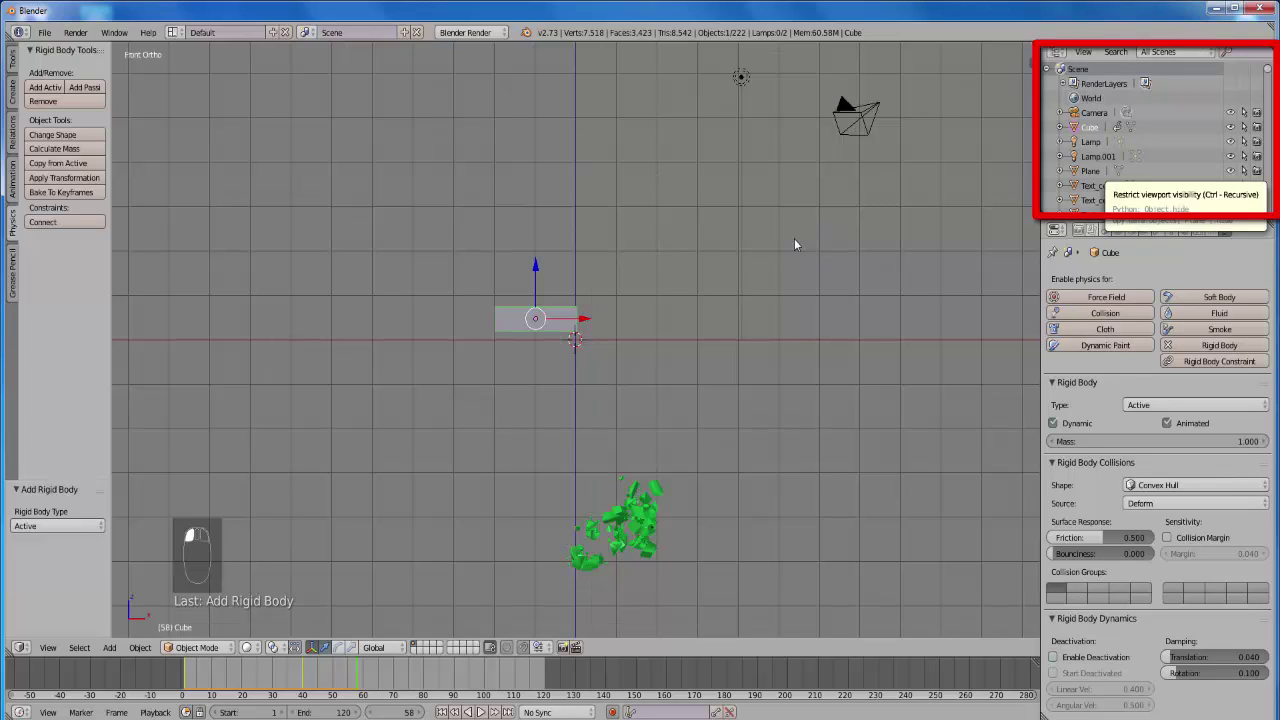
- Give the plane a Passive rigid body and watch the fragments land on it from above
{"action": "left_click_drag", "start_coordinate": [800, 243], "coordinate": [800, 243]}
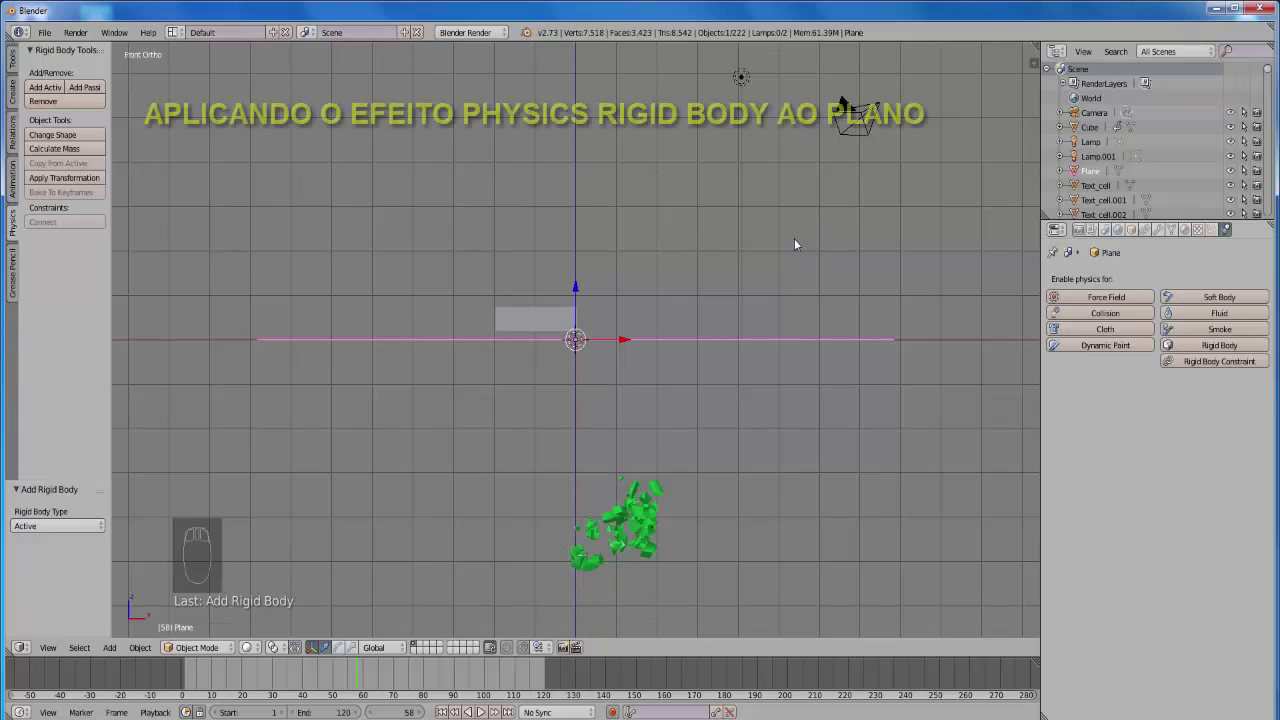
{"action": "left_click", "coordinate": [800, 243]}
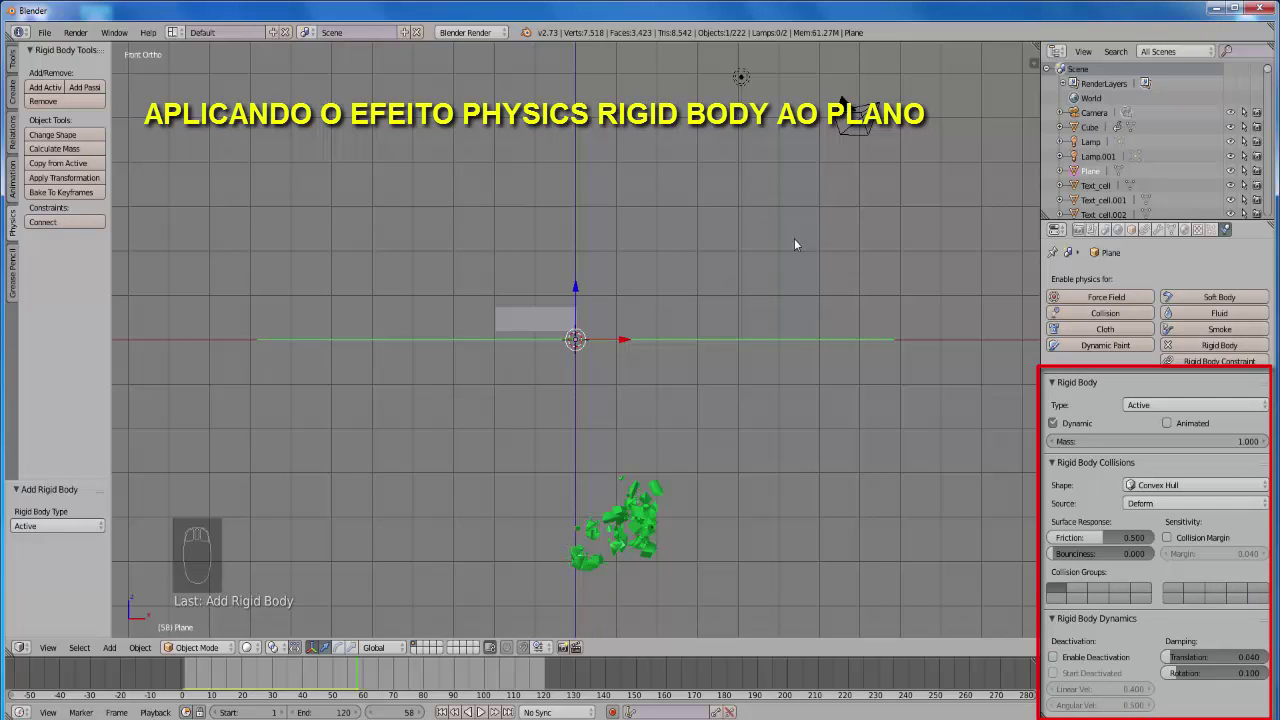
{"action": "left_click", "coordinate": [800, 243]}
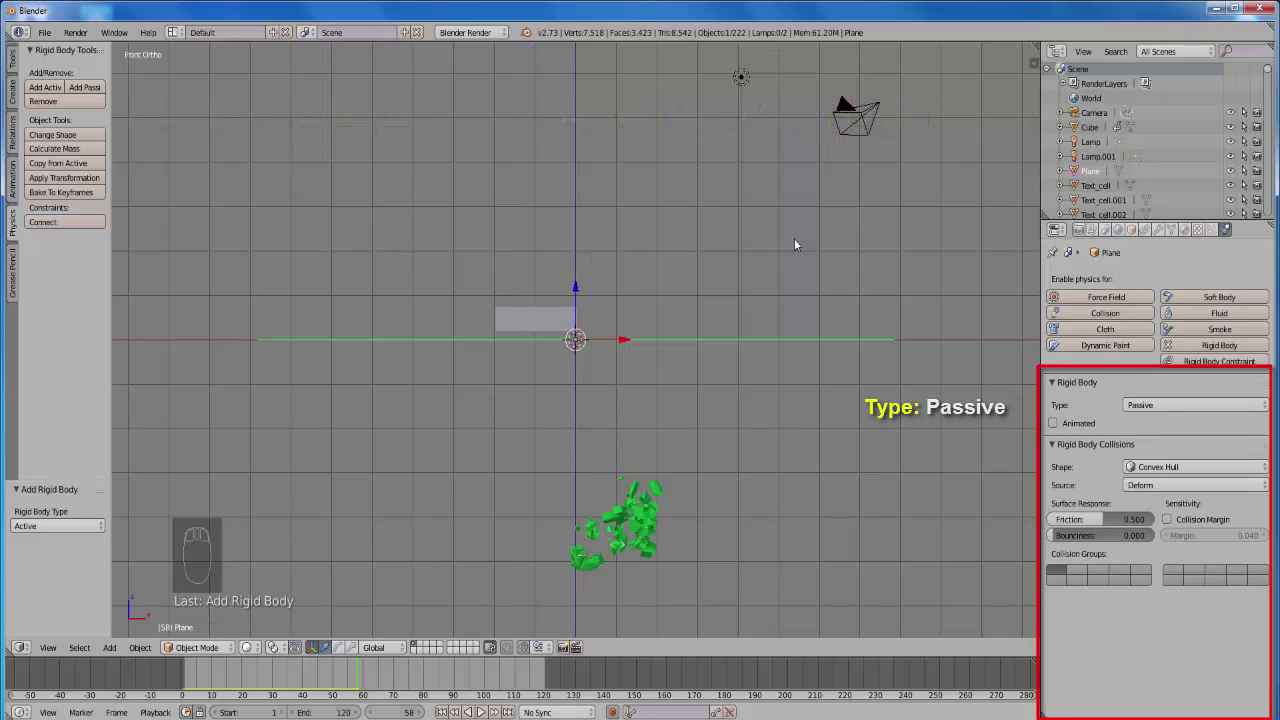
{"action": "left_click", "coordinate": [800, 243]}
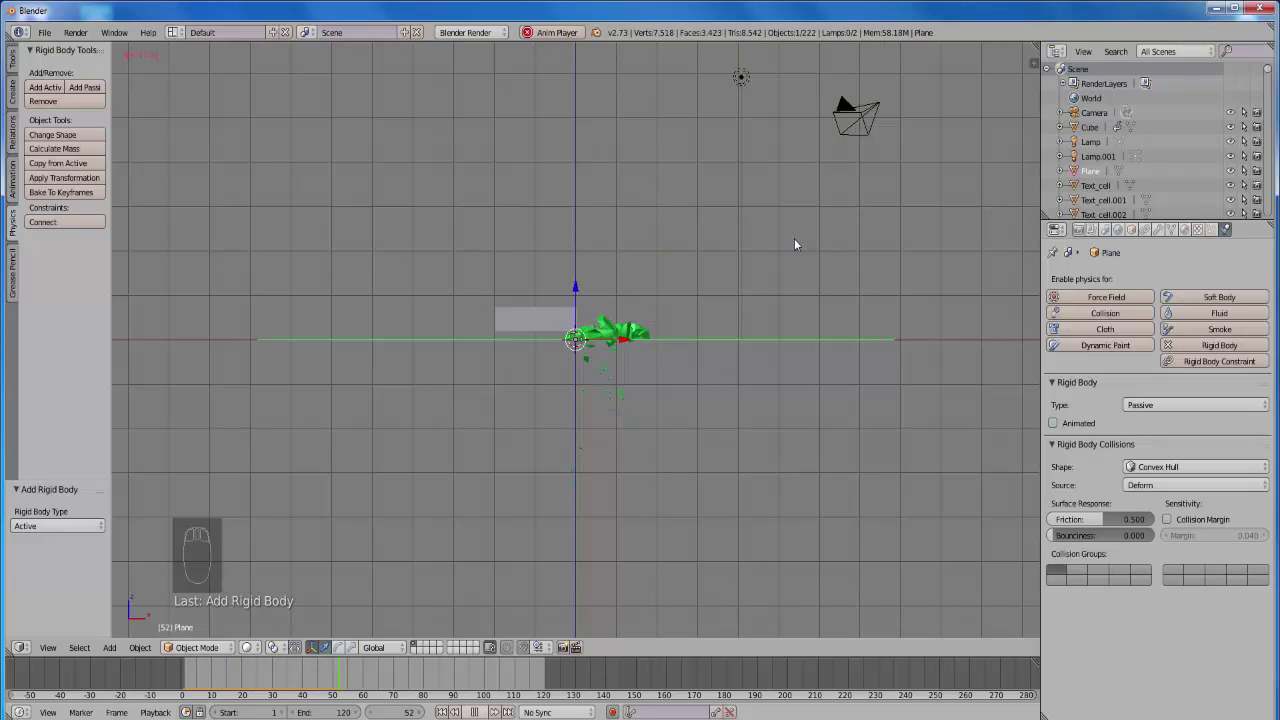
{"action": "left_click_drag", "start_coordinate": [800, 243], "coordinate": [800, 243]}
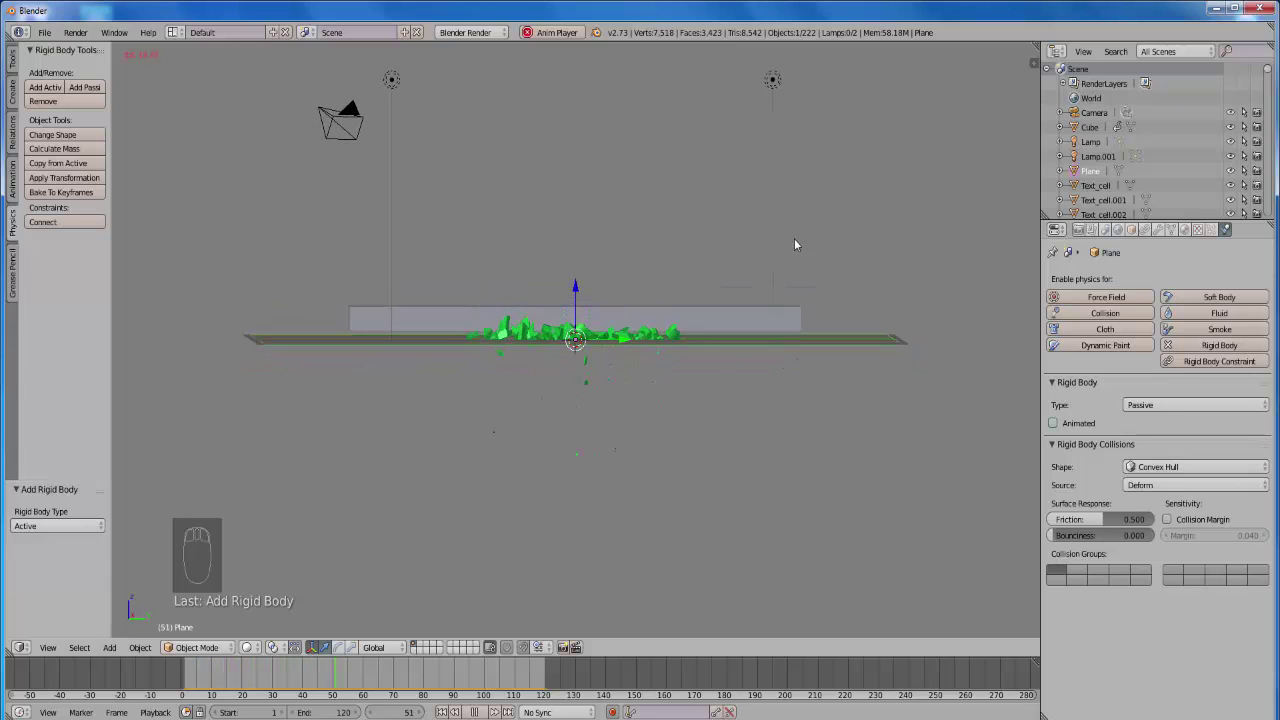
- Scale the beam down along Y and Z, then play the simulation with the slimmer beam
{"action": "left_click", "coordinate": [800, 243]}
{"action": "left_click_drag", "start_coordinate": [800, 243], "coordinate": [800, 243]}
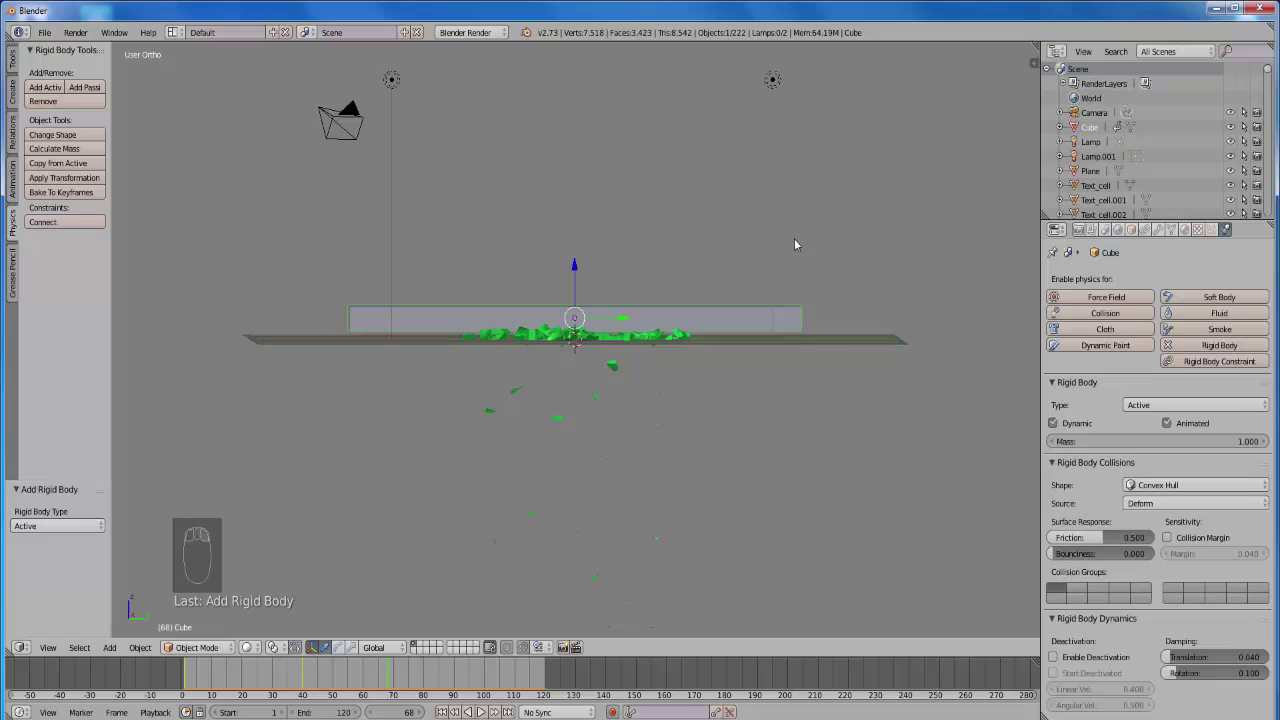
{"action": "key", "text": "s"}
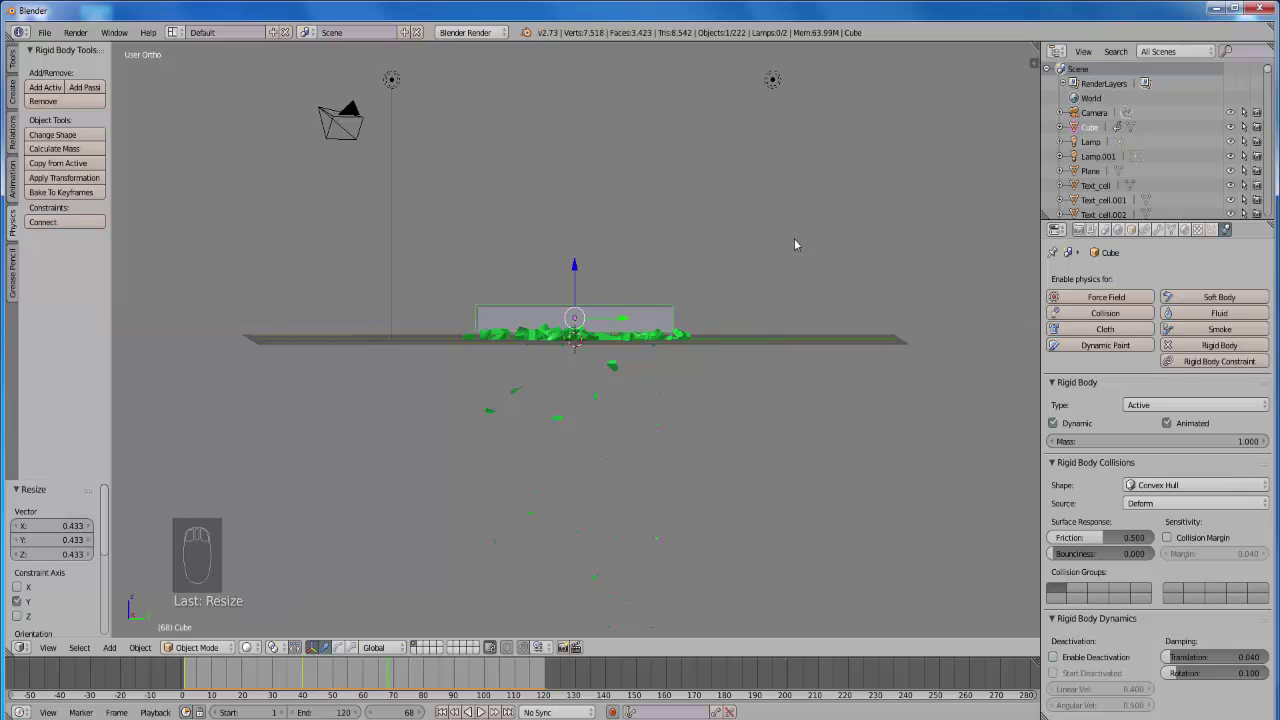
{"action": "key", "text": "s"}
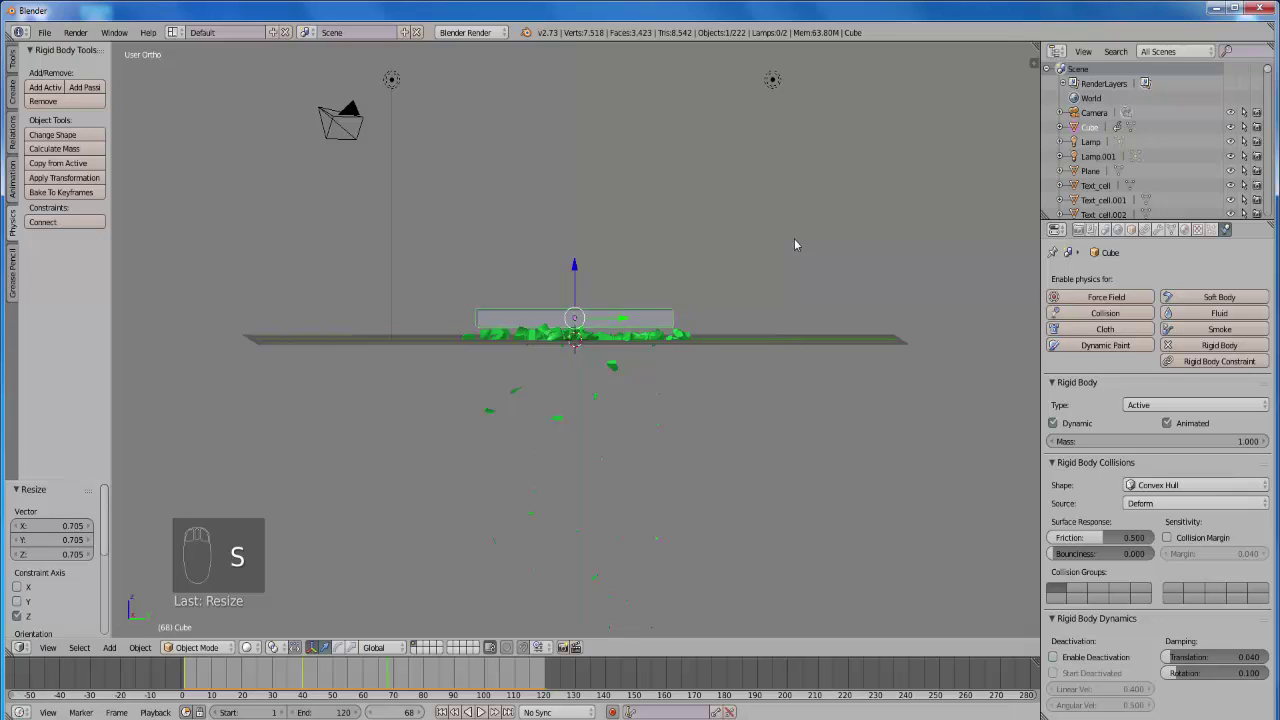
{"action": "left_click", "coordinate": [800, 243]}
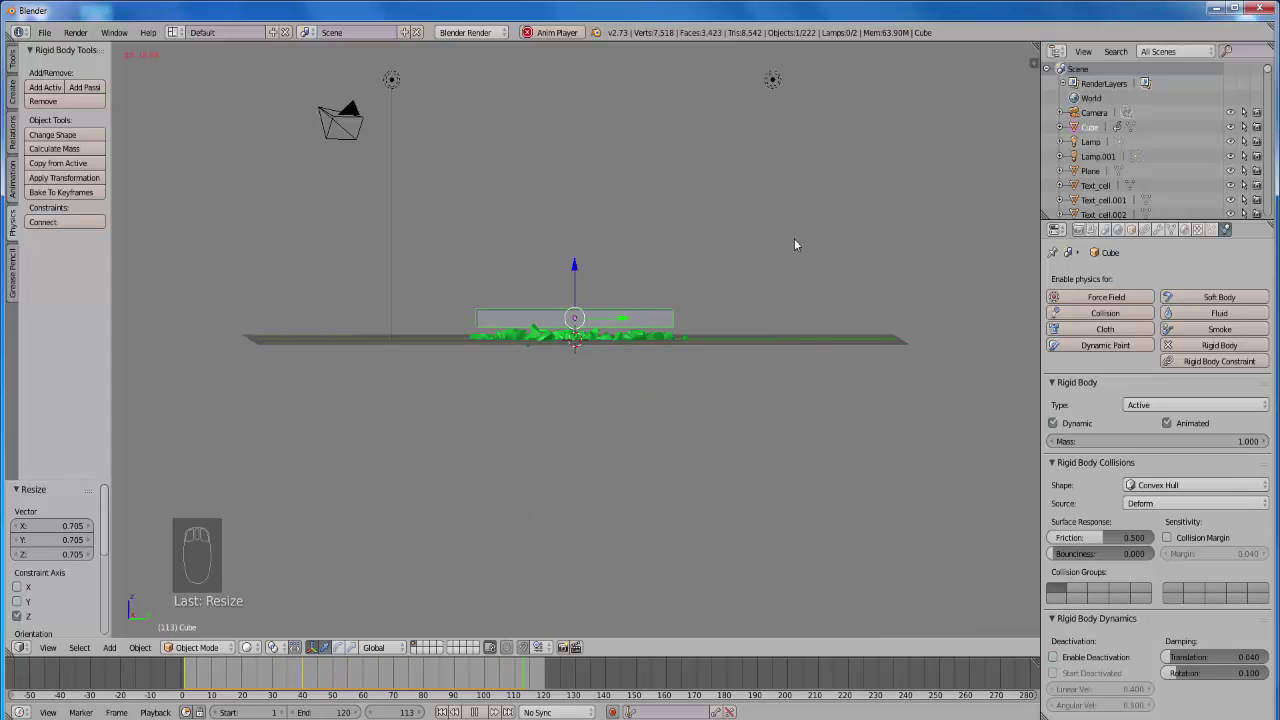
{"action": "left_click", "coordinate": [800, 243]}
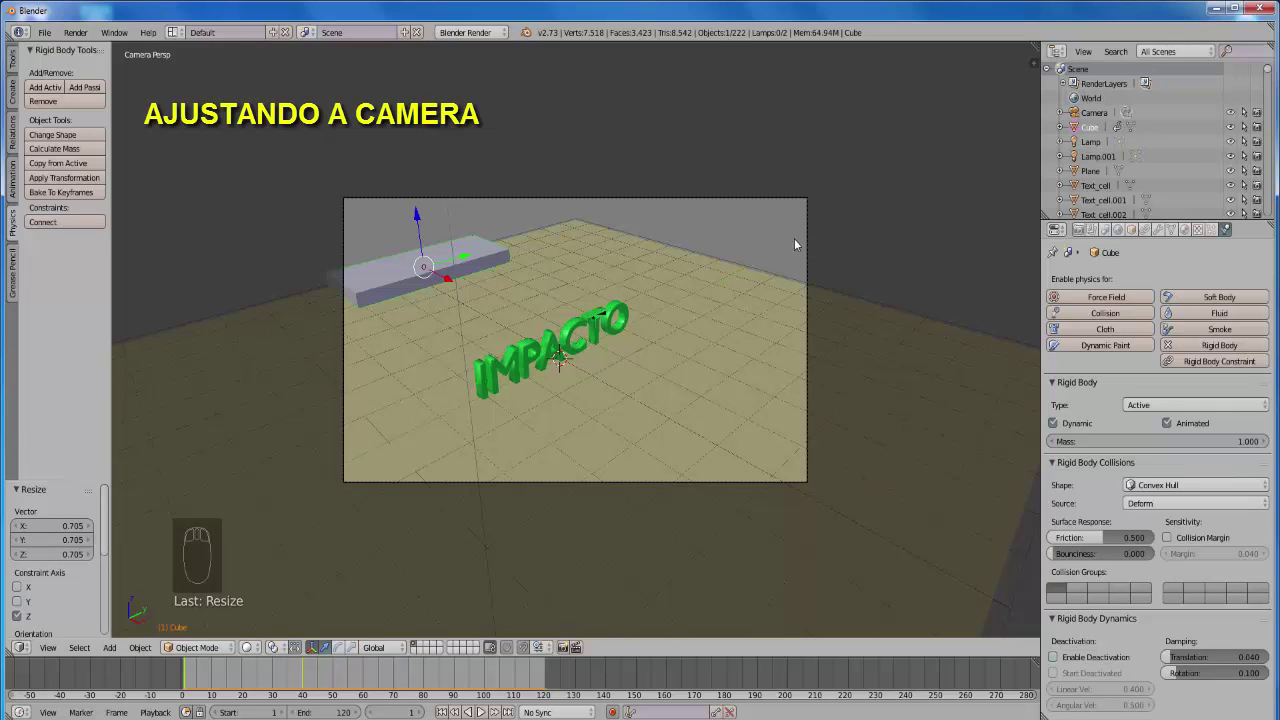
- Enable Lock Camera to View and swing the camera to face IMPACTO head-on, moving closer
{"action": "key", "text": "n"}
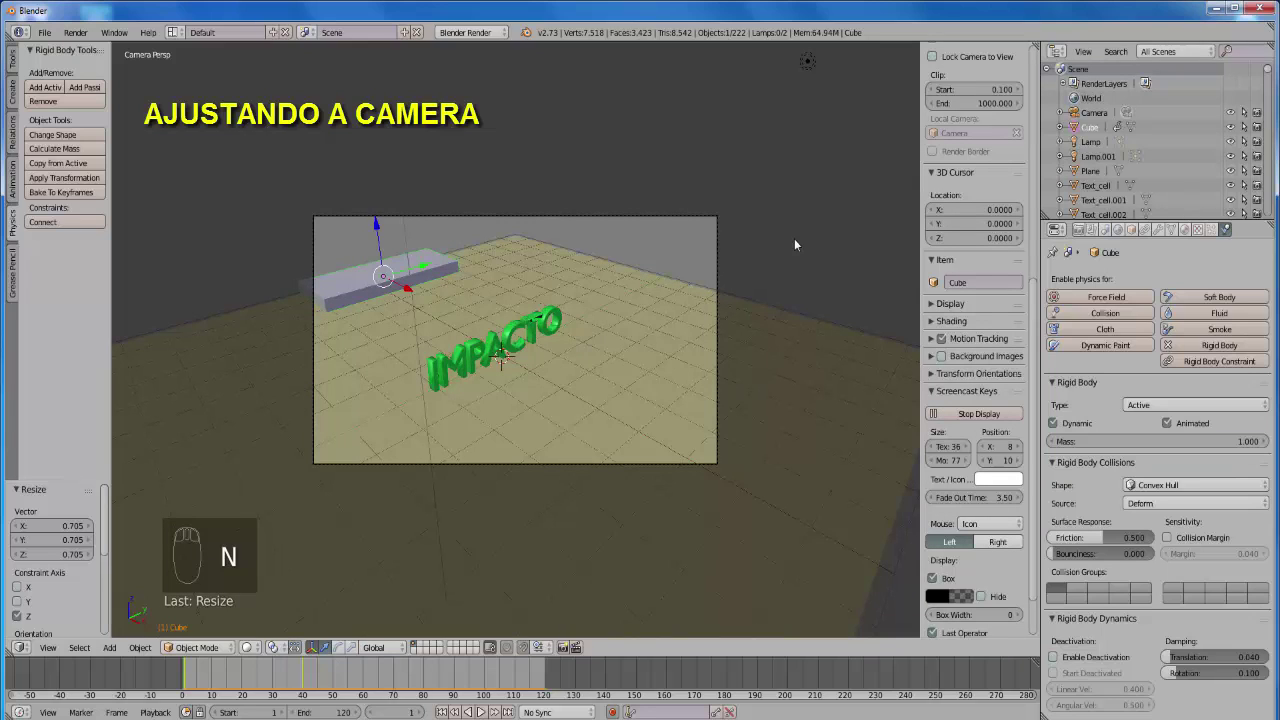
{"action": "left_click_drag", "start_coordinate": [800, 243], "coordinate": [800, 243]}
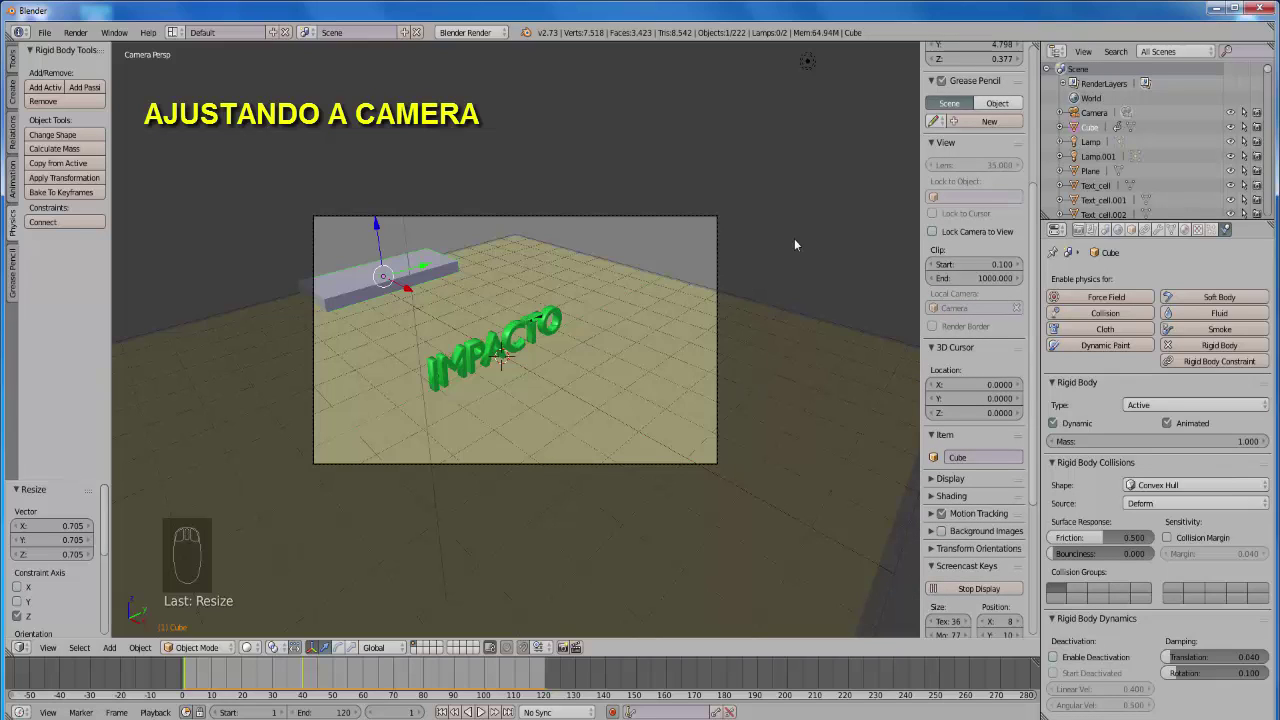
{"action": "left_click_drag", "start_coordinate": [800, 243], "coordinate": [800, 243]}
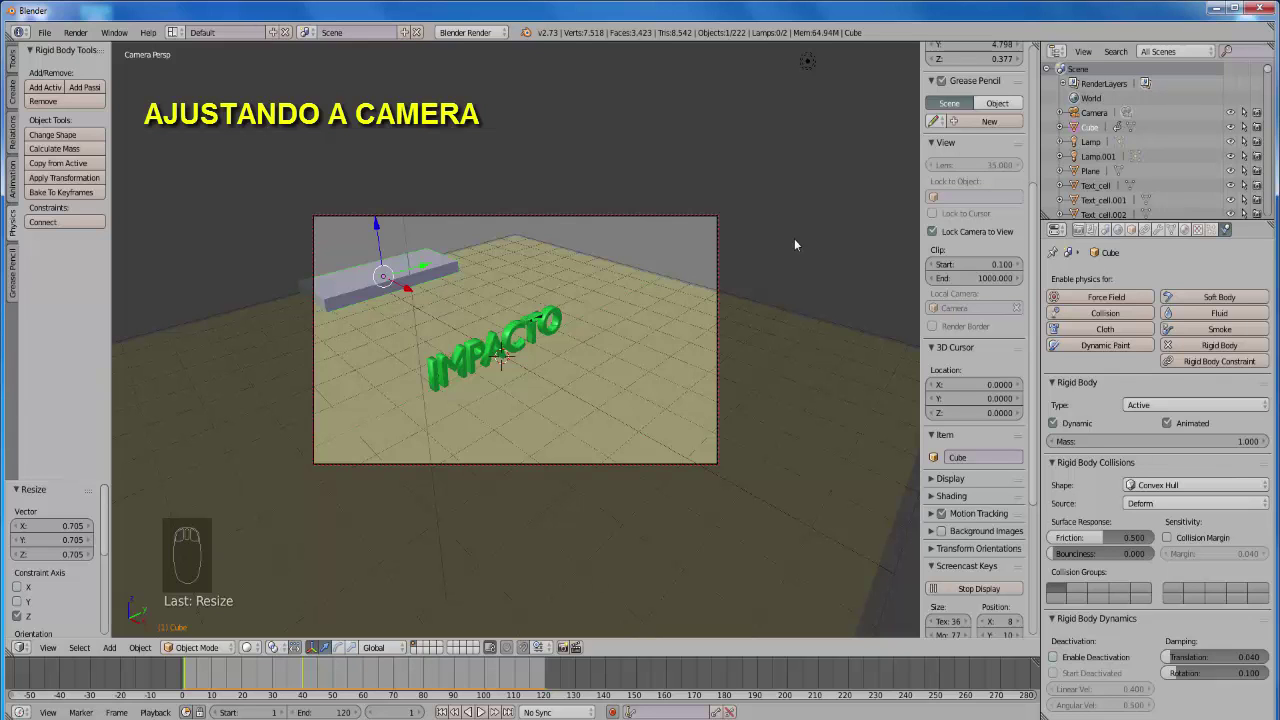
{"action": "left_click_drag", "start_coordinate": [800, 243], "coordinate": [800, 243]}
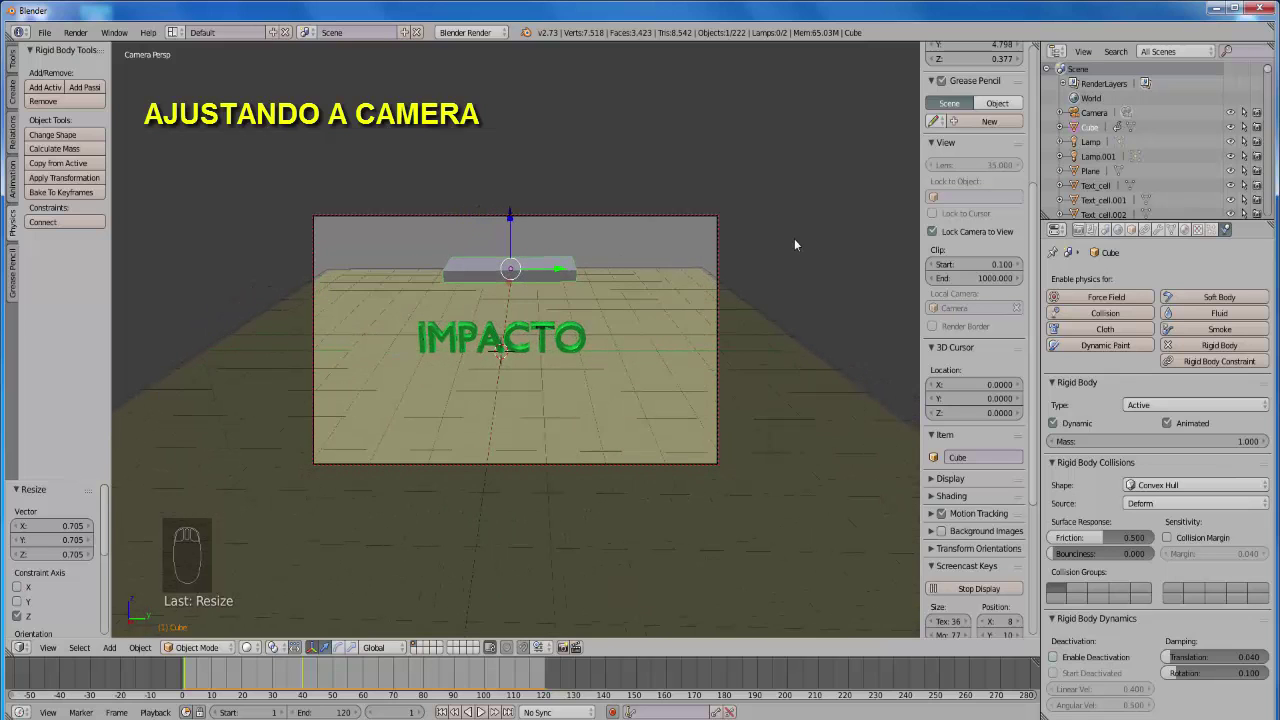
{"action": "left_click_drag", "start_coordinate": [800, 243], "coordinate": [800, 243]}
{"action": "scroll", "scroll_direction": "down", "scroll_amount": 3}
- Refine the camera framing so the text fills the frame with the beam above
{"action": "left_click_drag", "start_coordinate": [800, 243], "coordinate": [800, 243]}
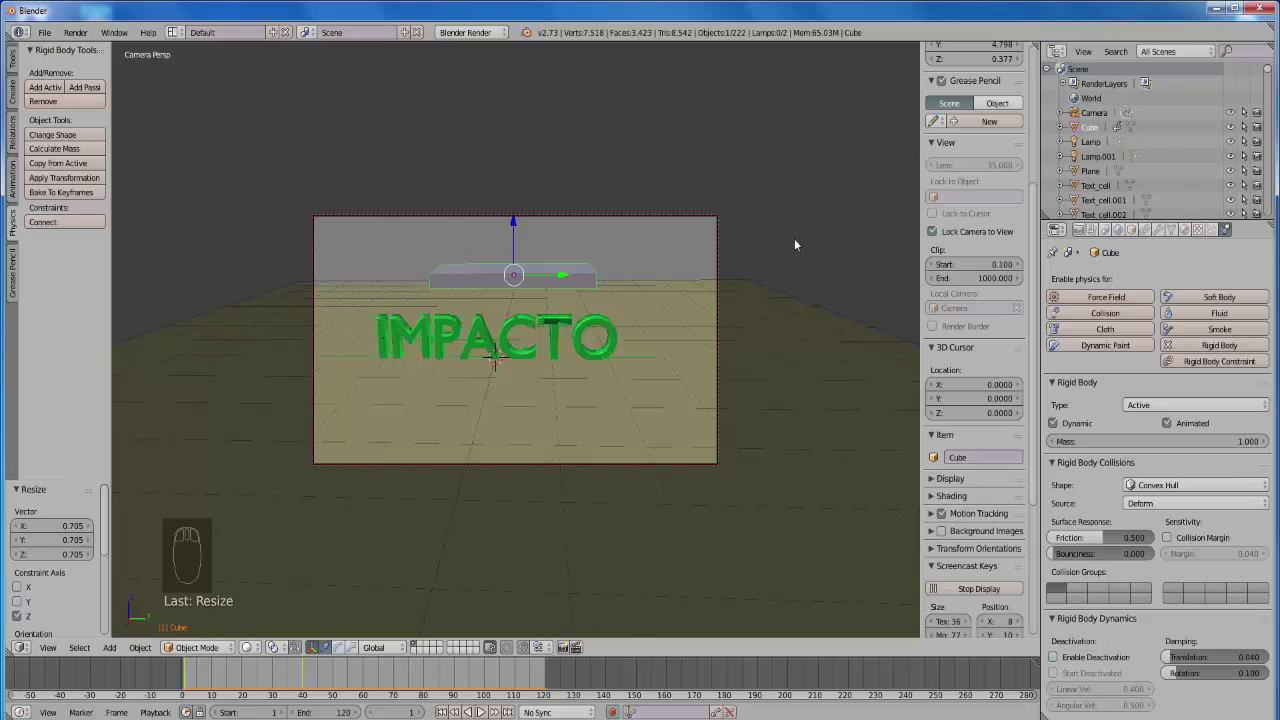
{"action": "left_click_drag", "start_coordinate": [800, 243], "coordinate": [800, 243]}
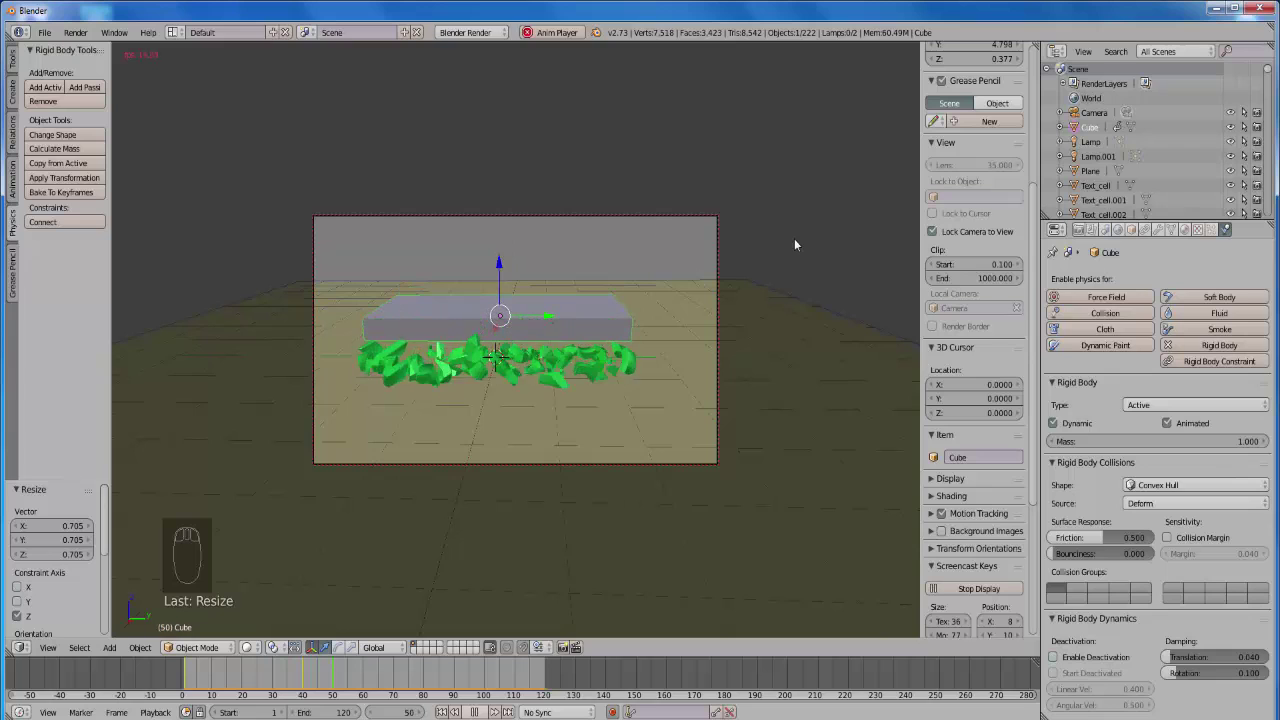
{"action": "left_click_drag", "start_coordinate": [800, 243], "coordinate": [800, 243]}
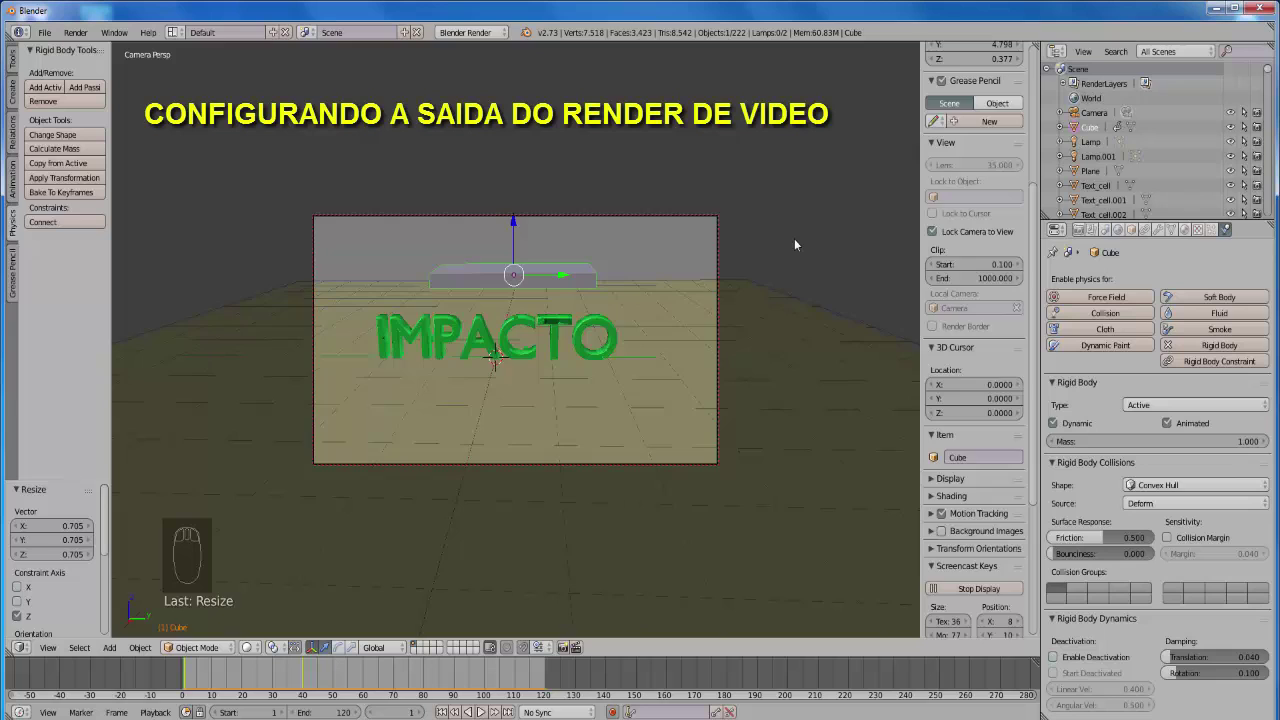
- Hide the sidebar and drop down the render resolution presets in Render properties
{"action": "key", "text": "n"}
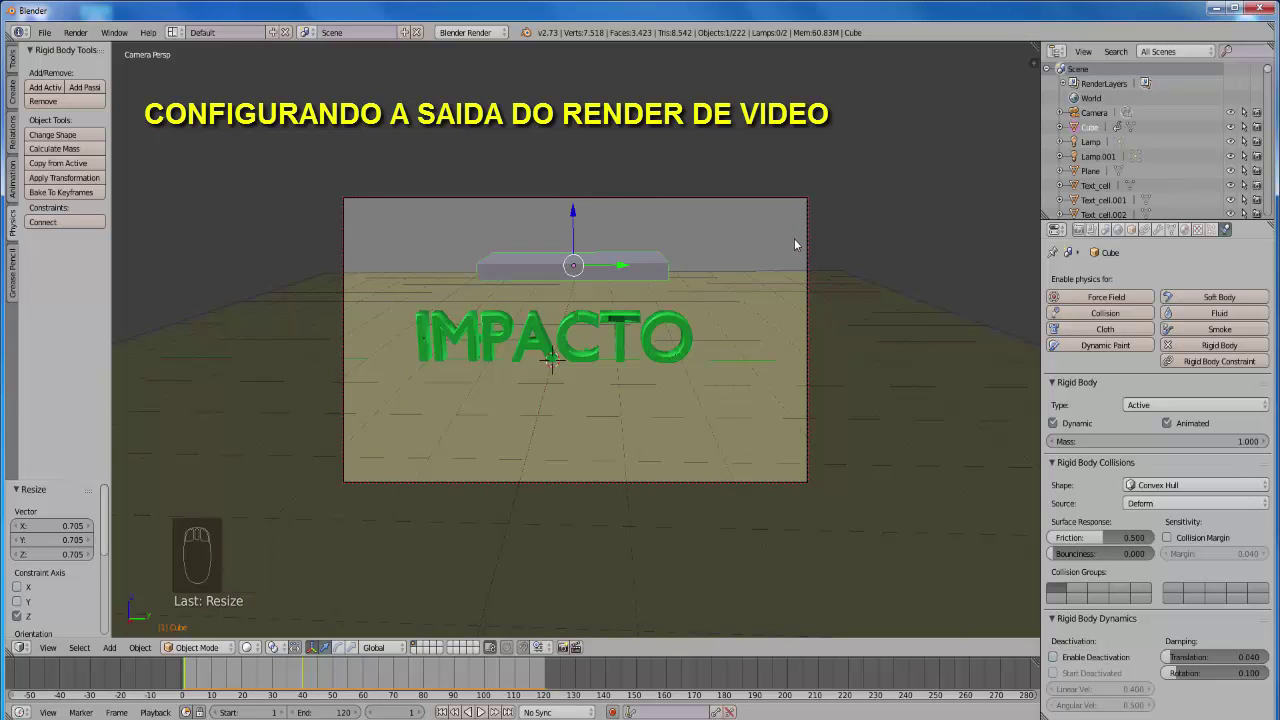
{"action": "left_click", "coordinate": [800, 243]}
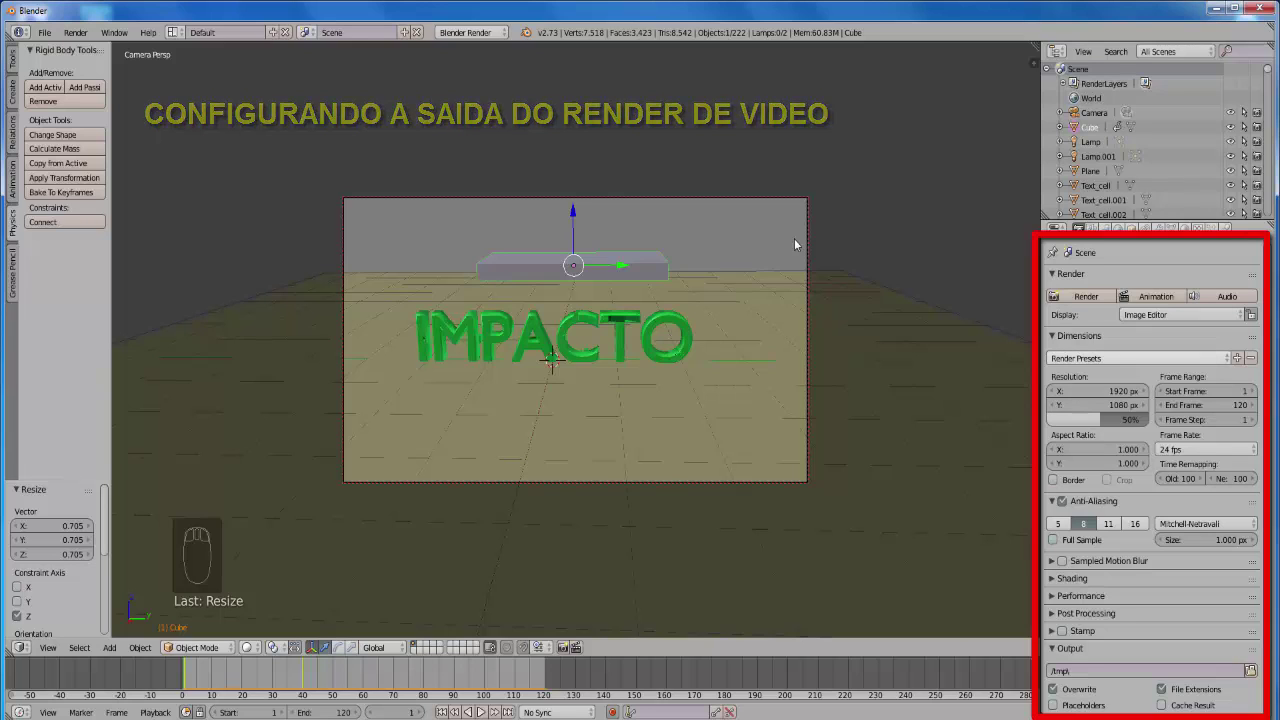
{"action": "left_click", "coordinate": [800, 243]}
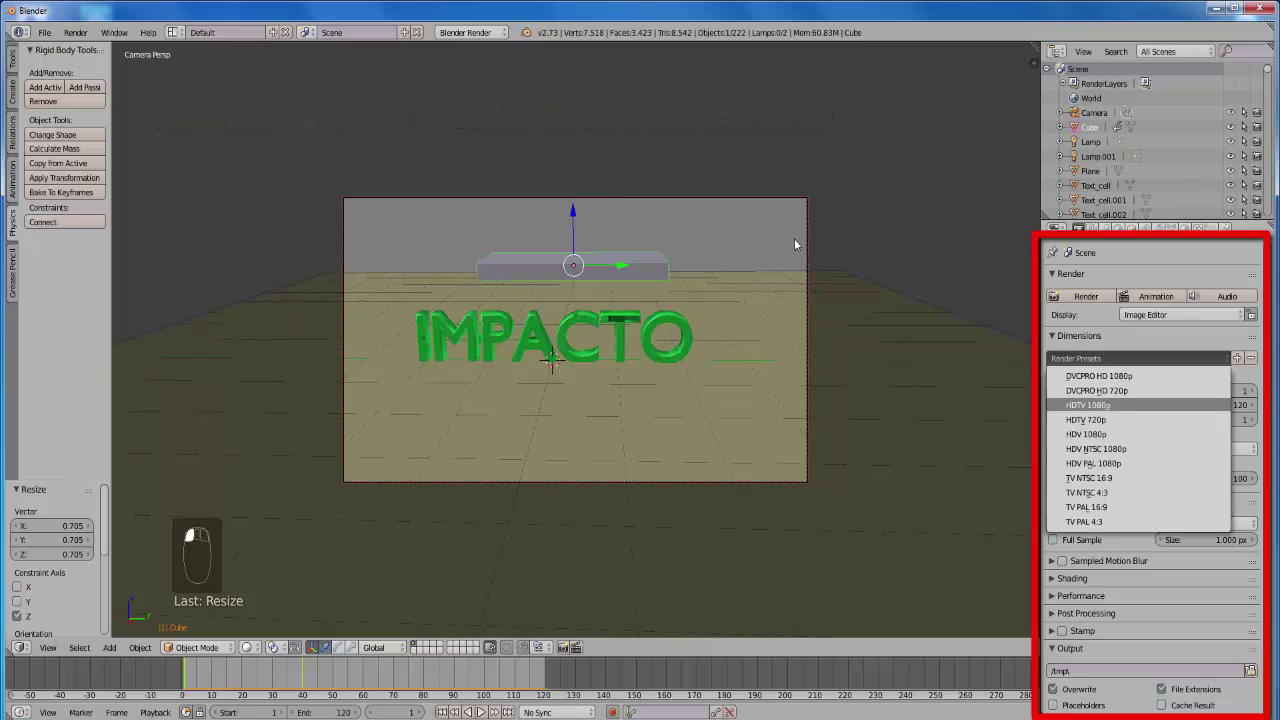